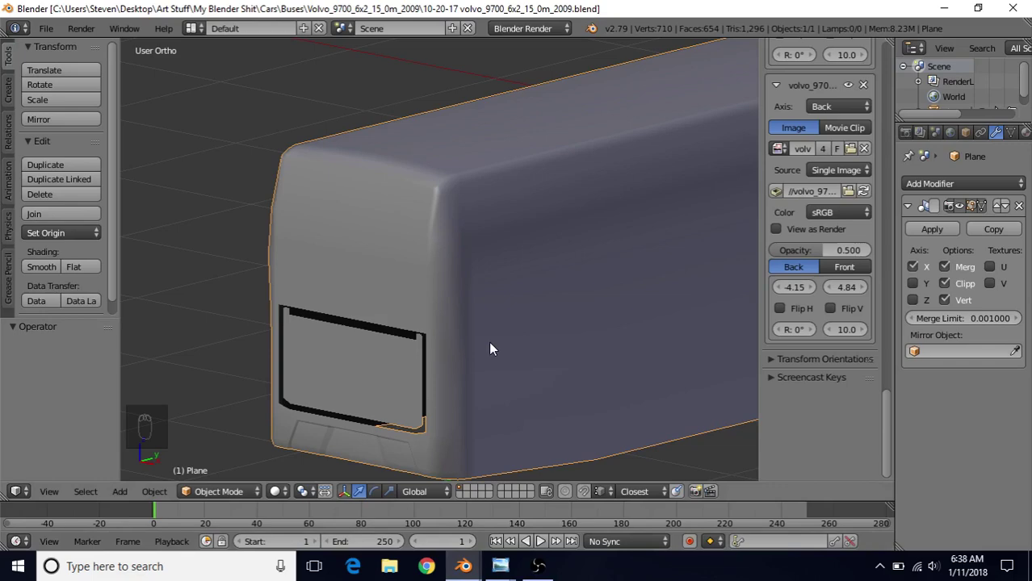
- Orbit the view around the bus body's front corner before checking the reference photo
left_click_drag(505, 313, 478, 350)
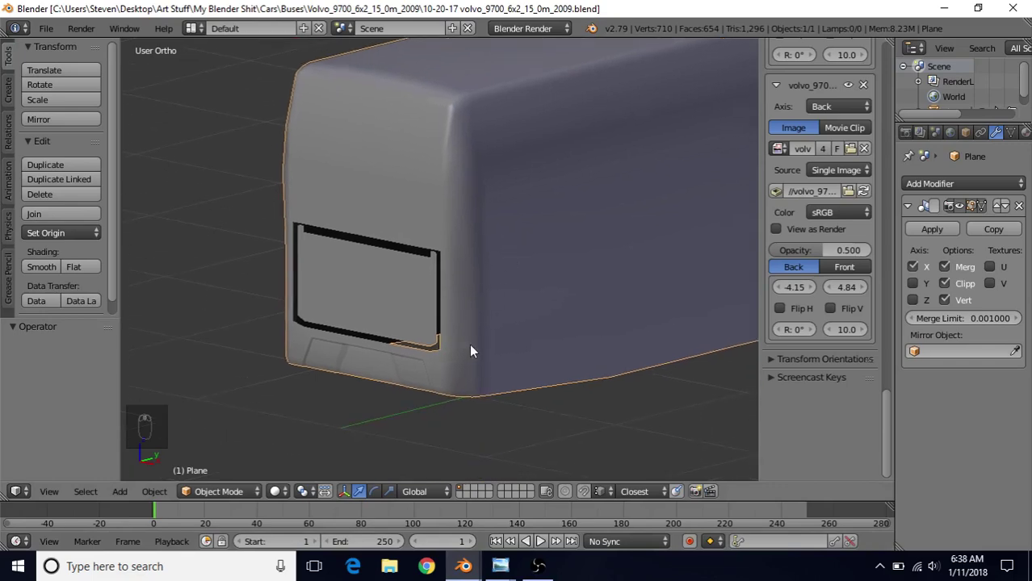
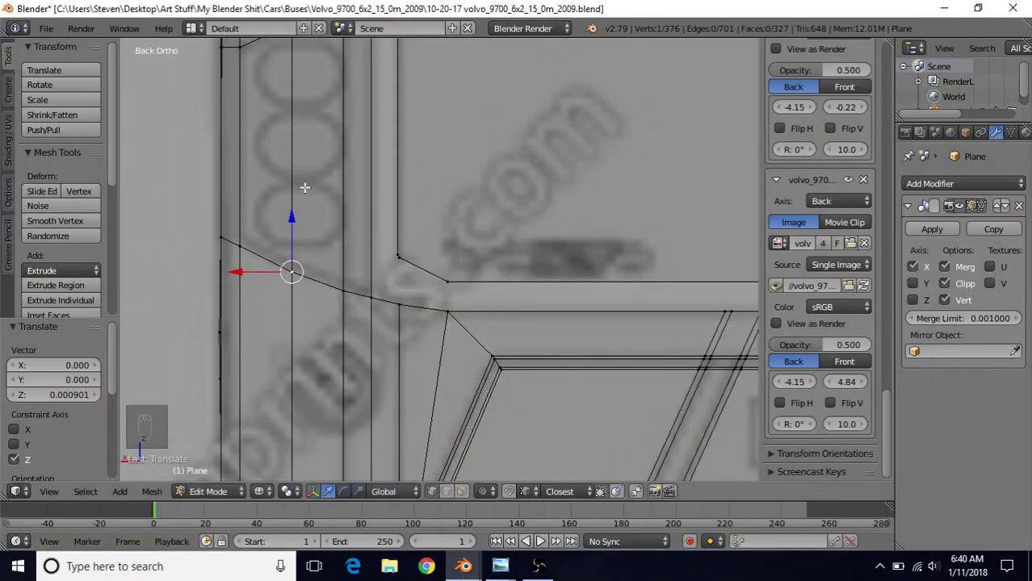
- Start a loop cut to slide the ledge edge along the lower corner curve
key("ctrl+r")
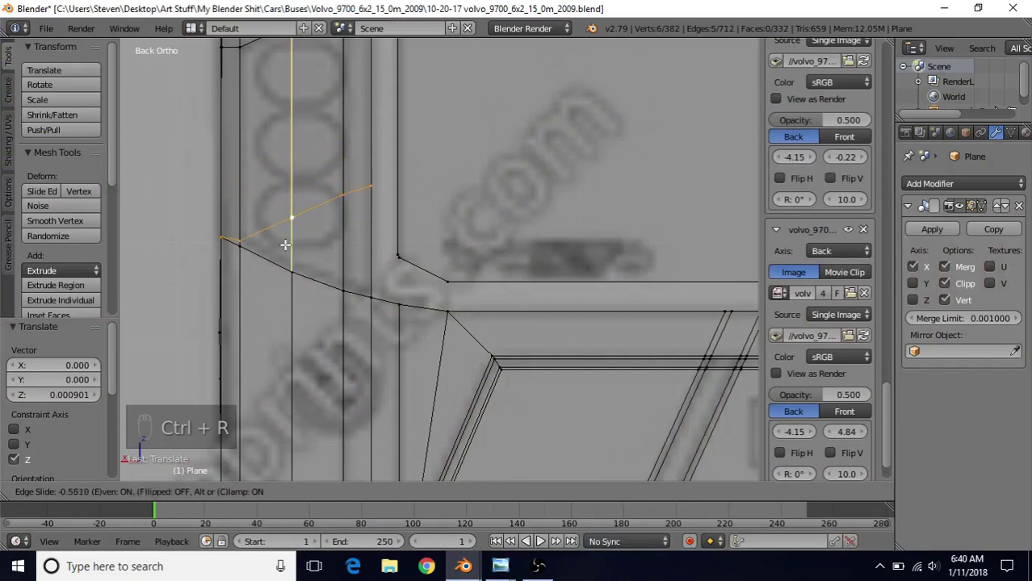
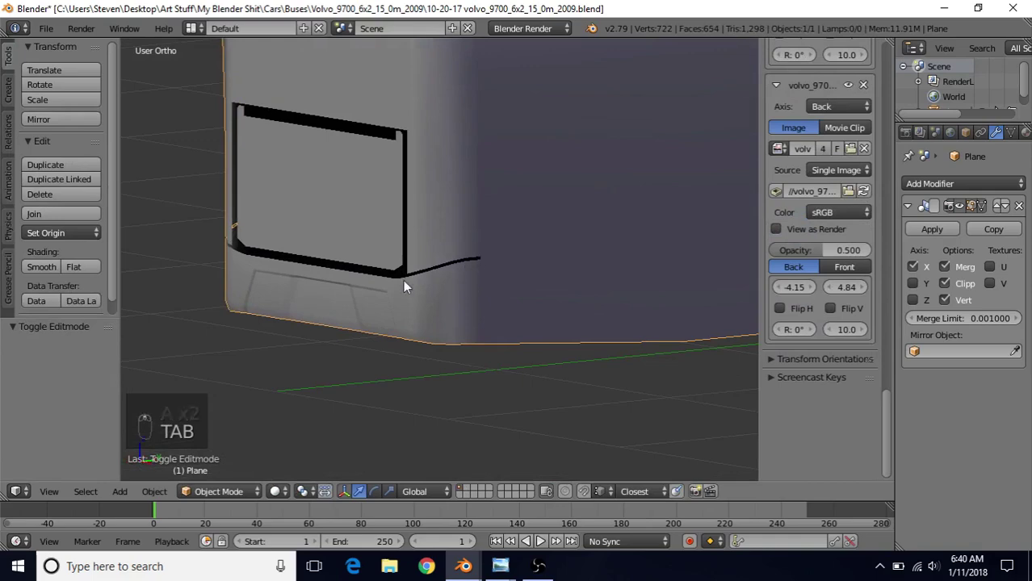
middle_click(440, 284)
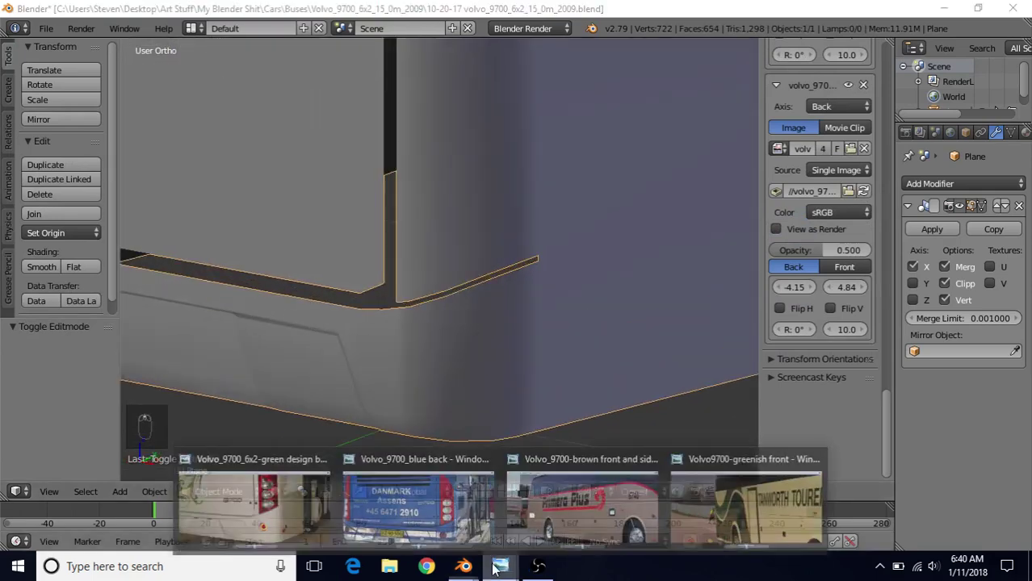
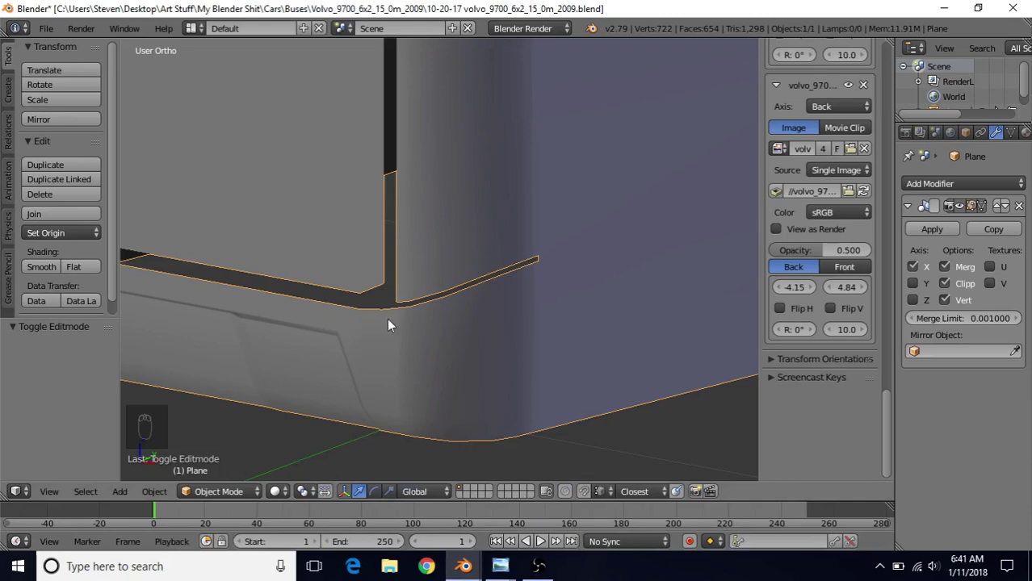
- Enter Edit Mode on the body, frame the pillar corner and select a ledge strip face
left_click_drag(411, 328, 467, 339)
key("Tab")
middle_click(613, 273)
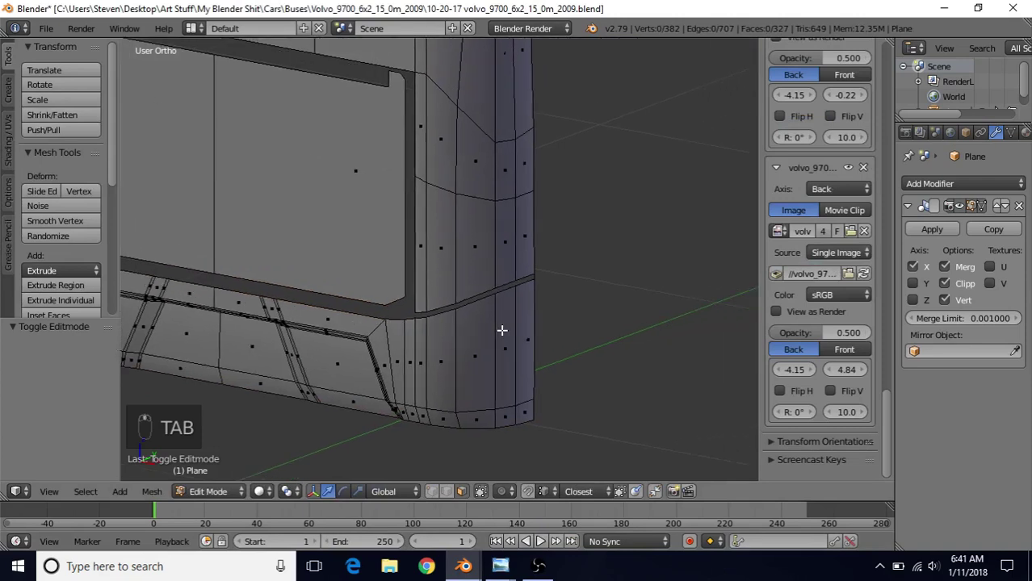
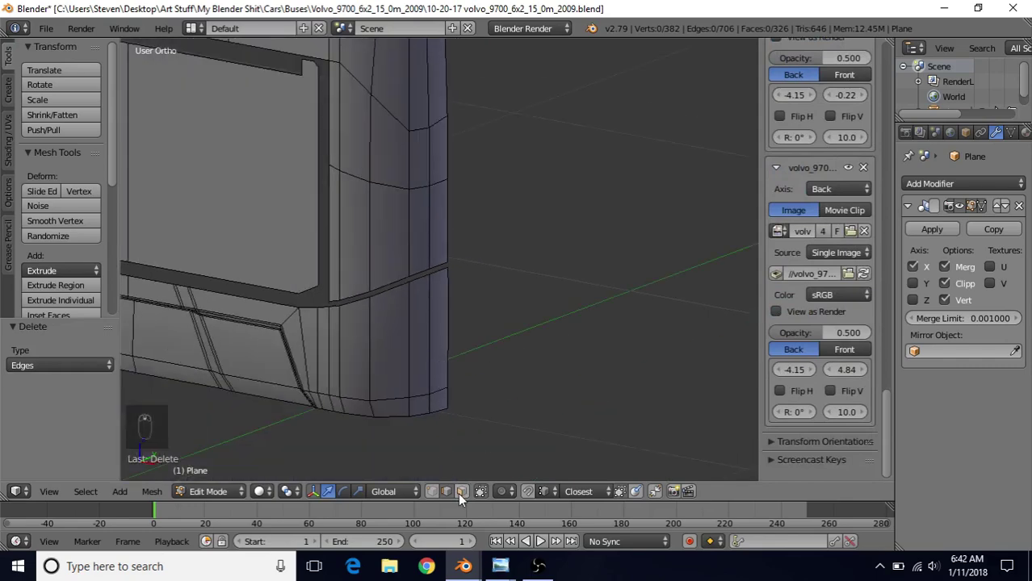
left_click_drag(464, 499, 444, 307)
left_click(441, 309)
- Select the linked ledge strip and extrude its faces in place
key("l")
left_click_drag(440, 326, 398, 264)
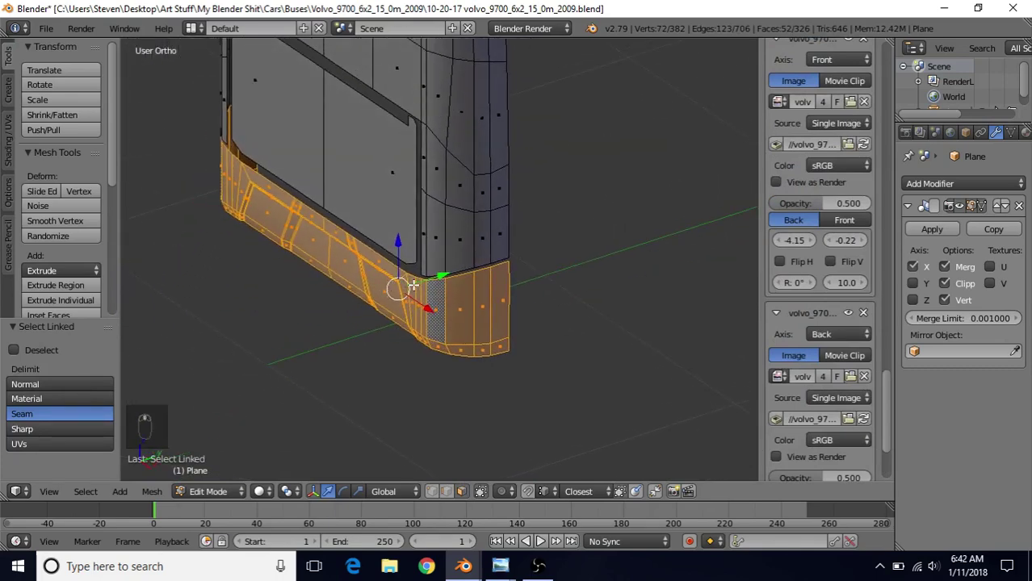
key("e")
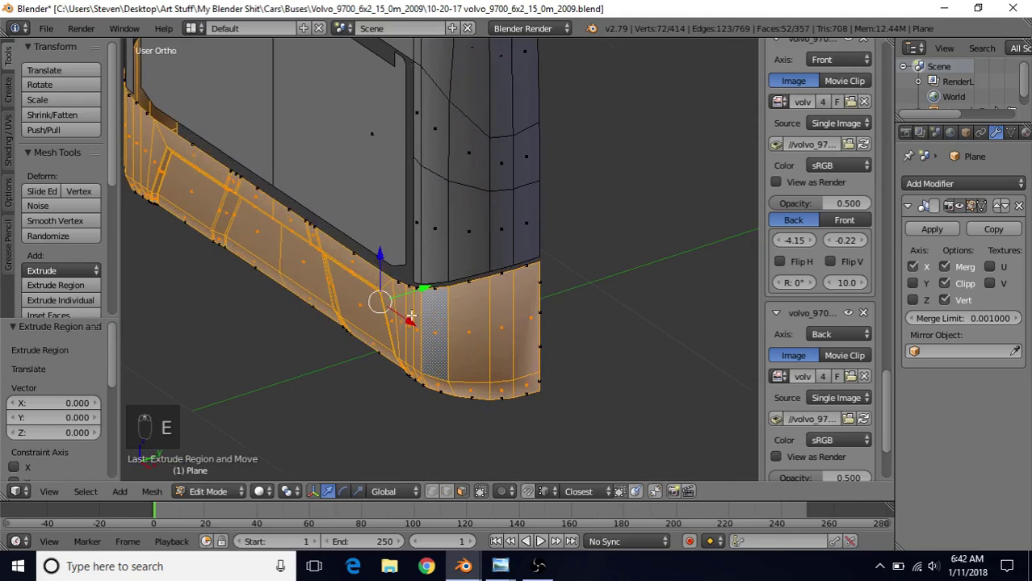
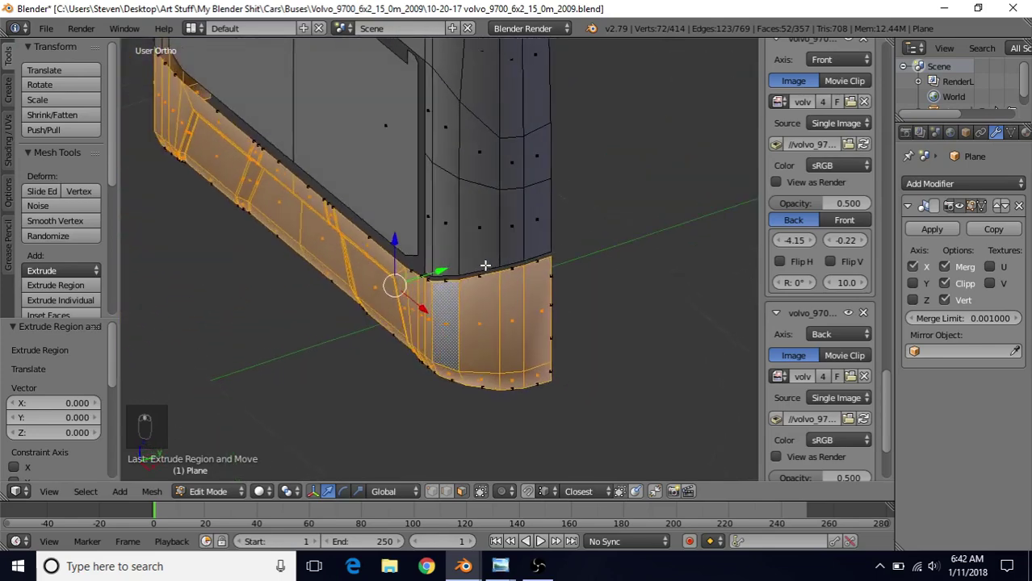
- Inspect the extruded corner and hide everything except the ledge strip
left_click_drag(552, 298, 477, 305)
left_click_drag(463, 305, 453, 320)
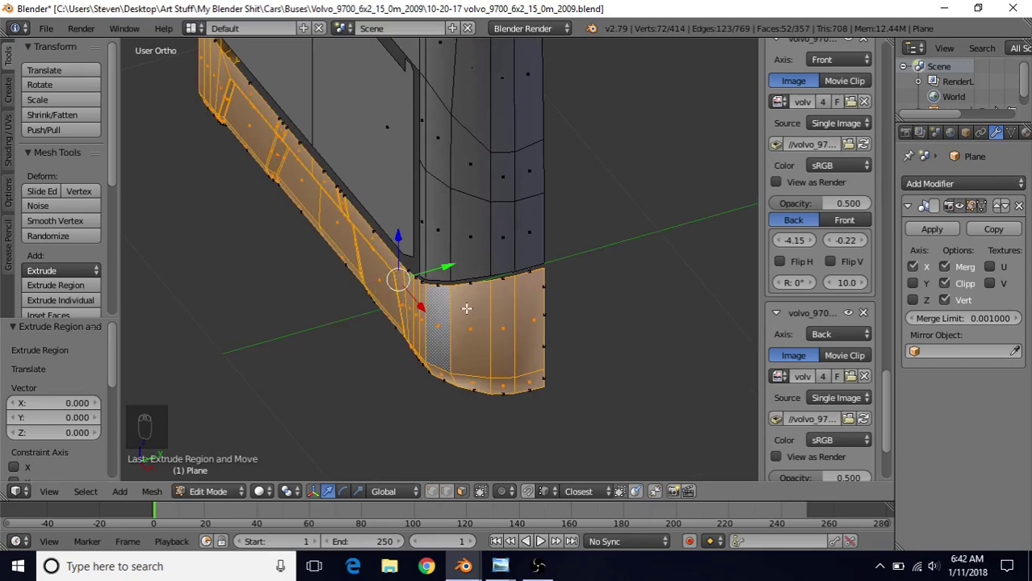
key("shift+h")
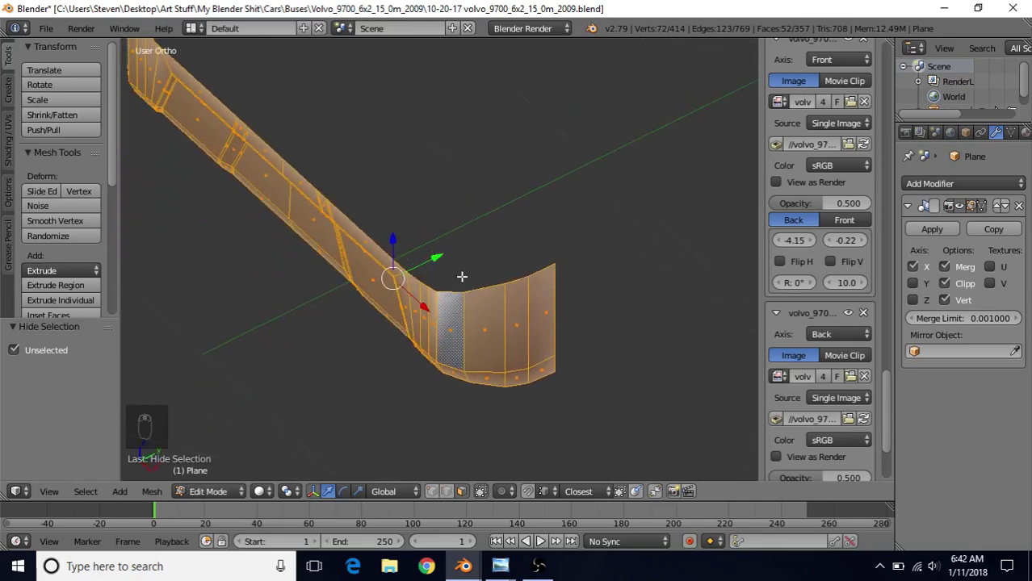
- Clear the strip selection, unhide the full bus body and deselect all geometry
key("z")
key("c")
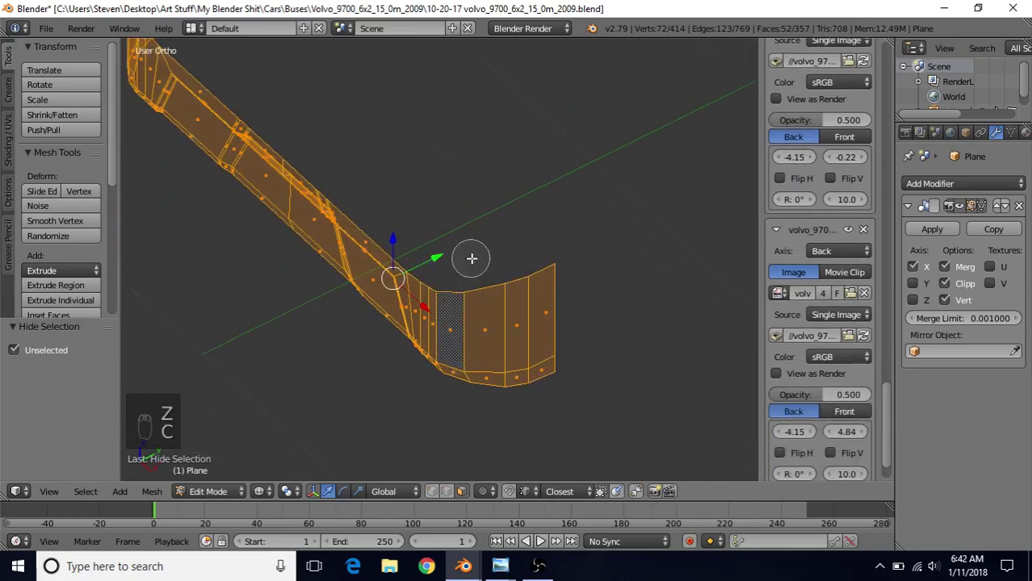
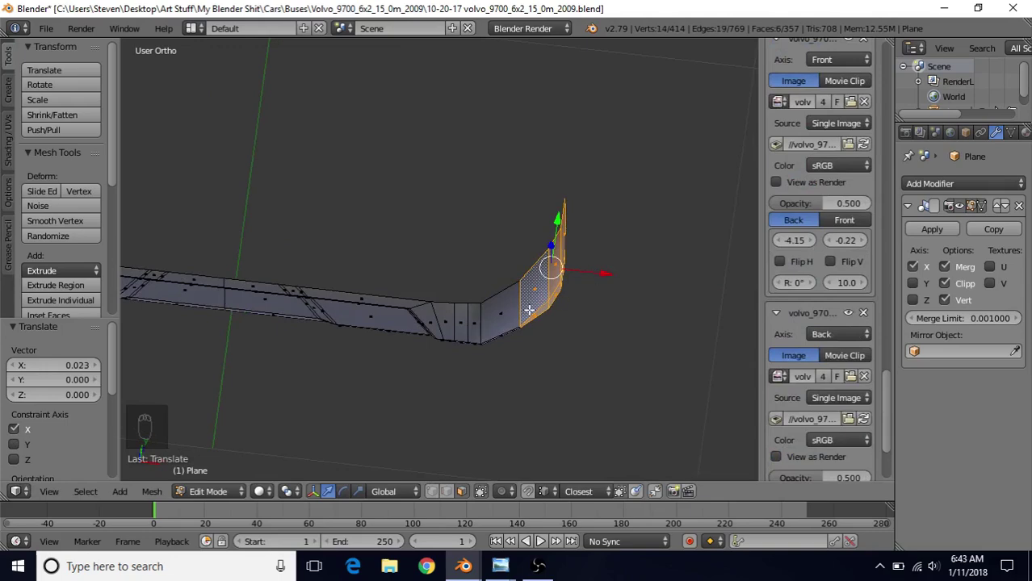
key("alt+h")
key("a")
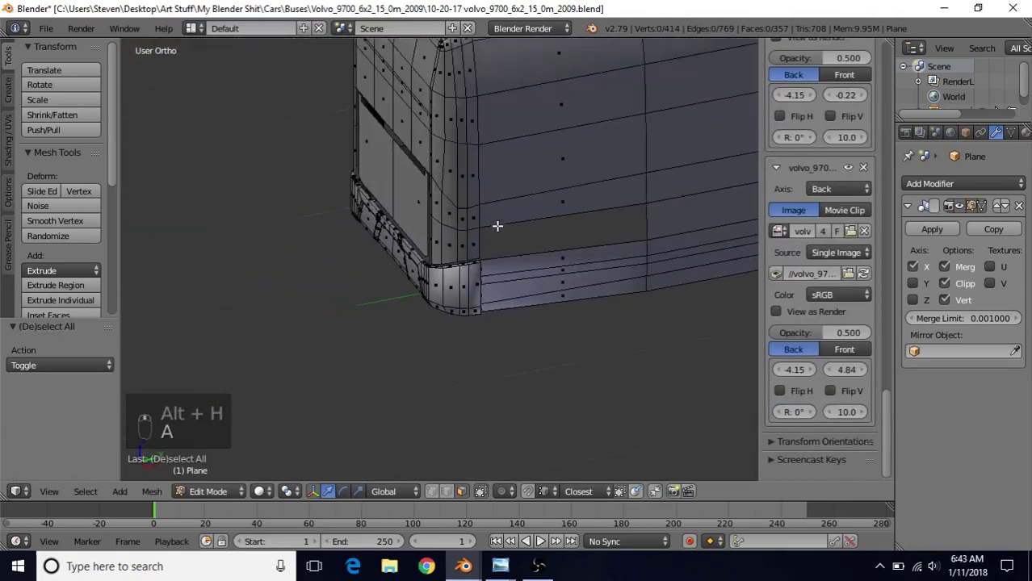
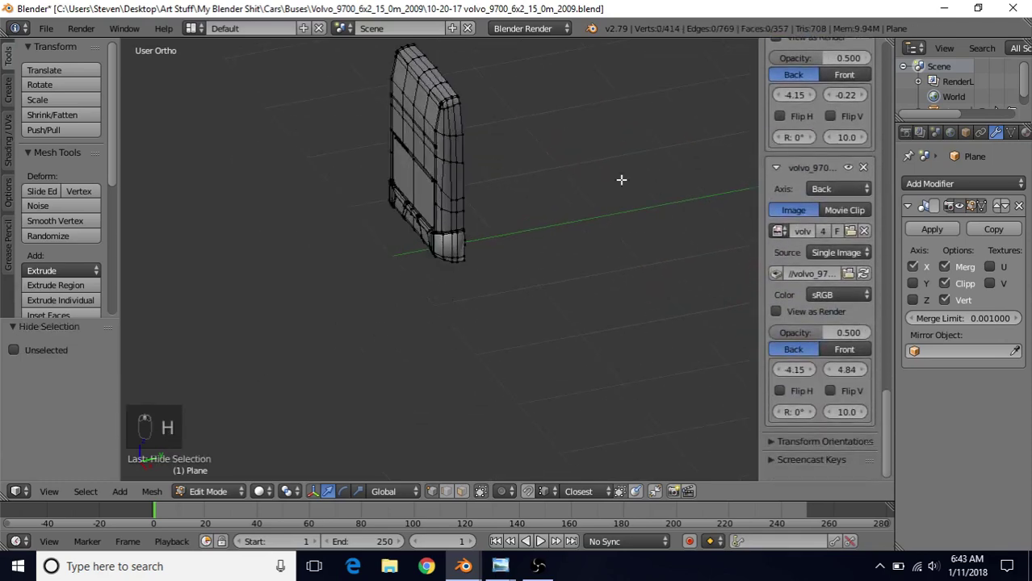
middle_click(495, 199)
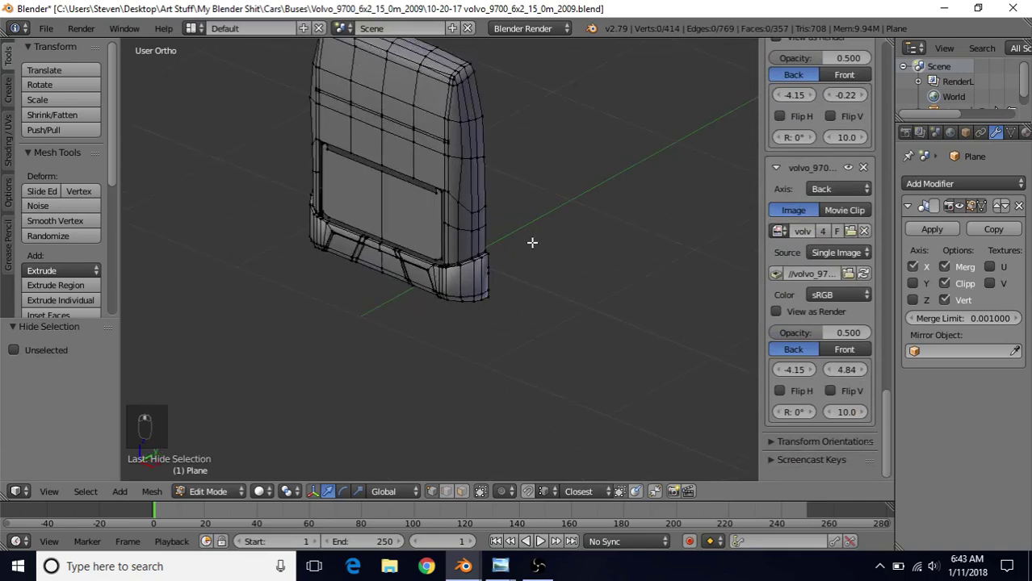
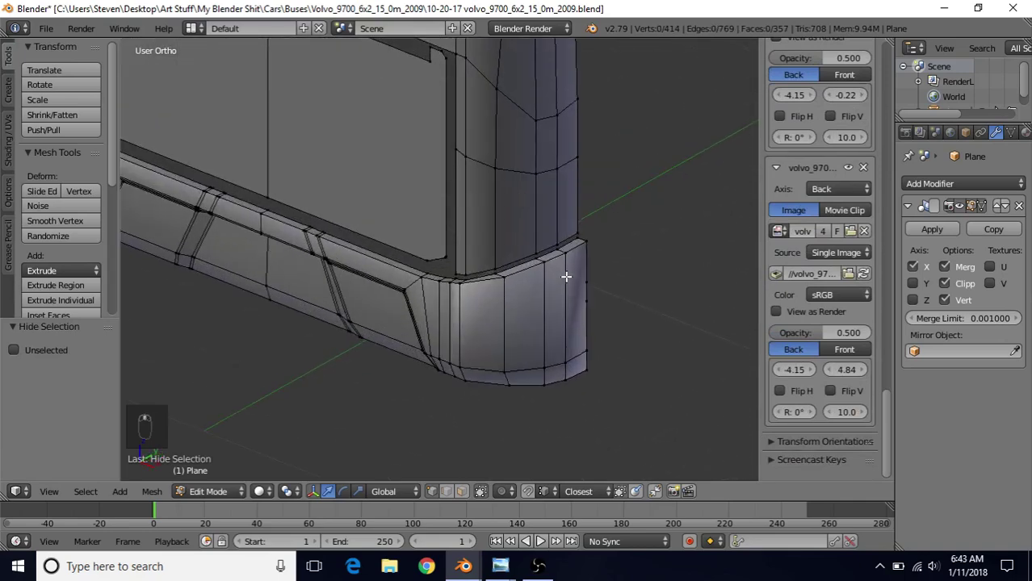
middle_click(609, 273)
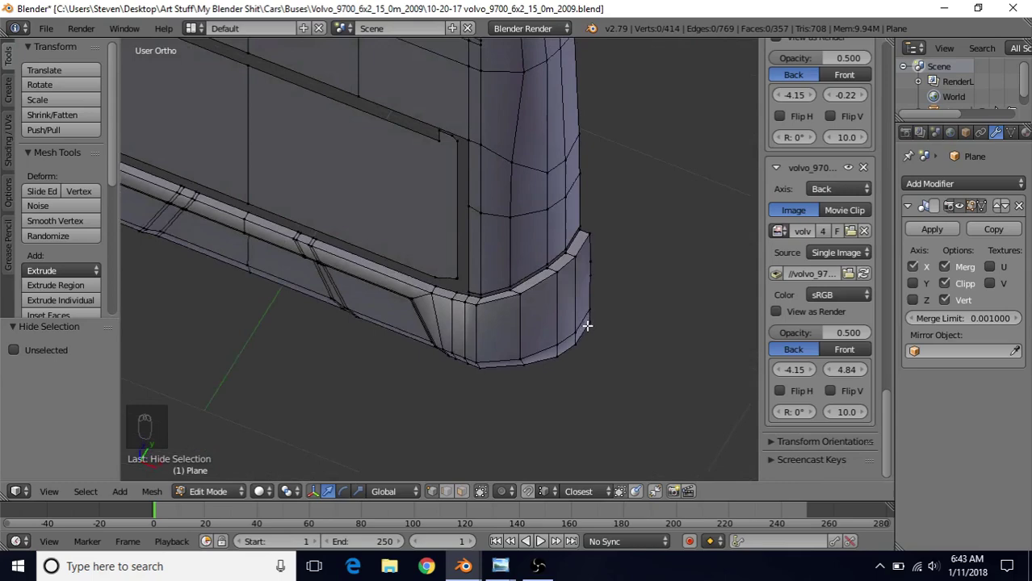
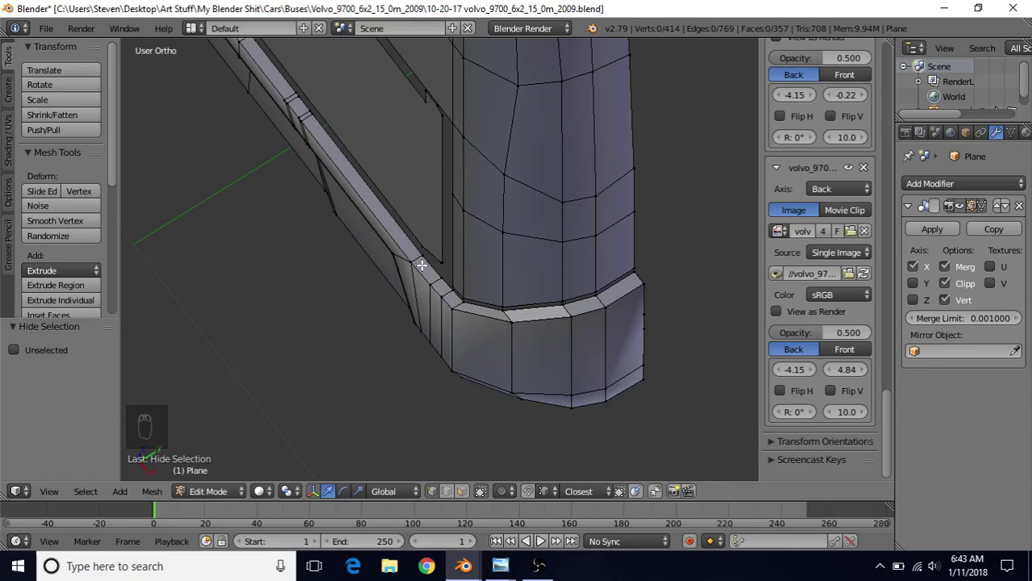
left_click_drag(595, 339, 548, 225)
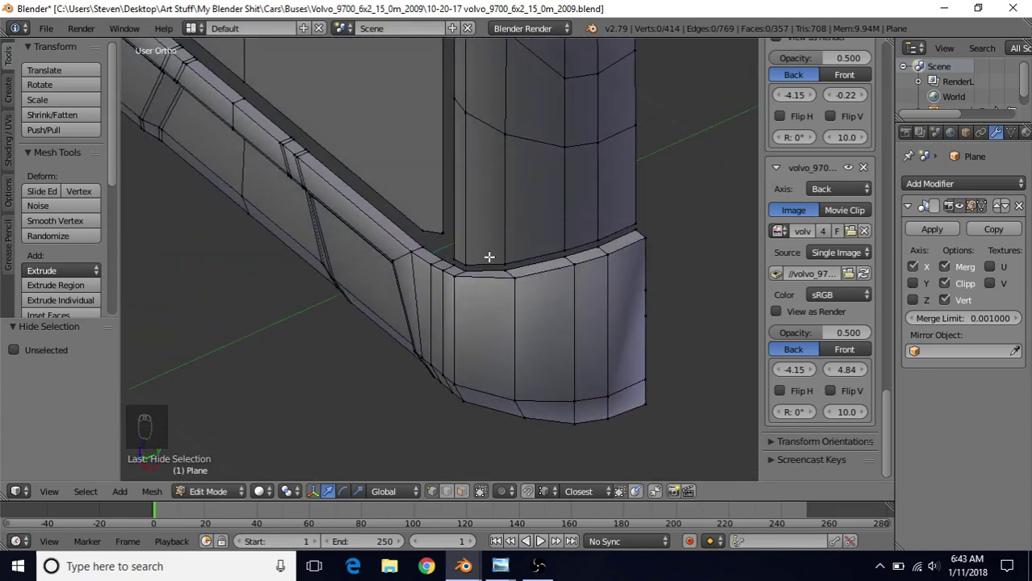
left_click_drag(582, 261, 631, 248)
- Select the lower ledge corner vertex and slide it slightly sideways into place
key("z")
key("z")
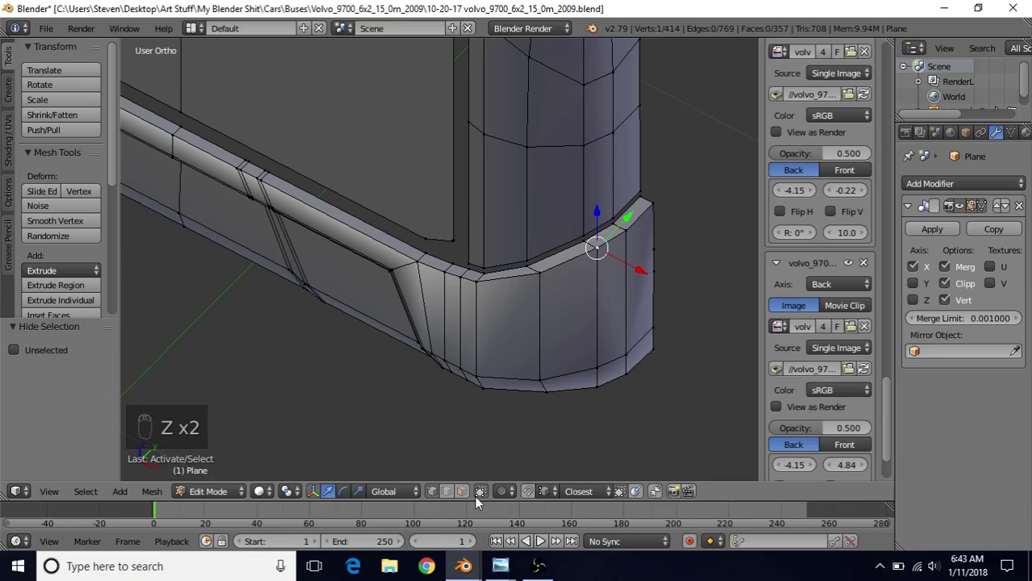
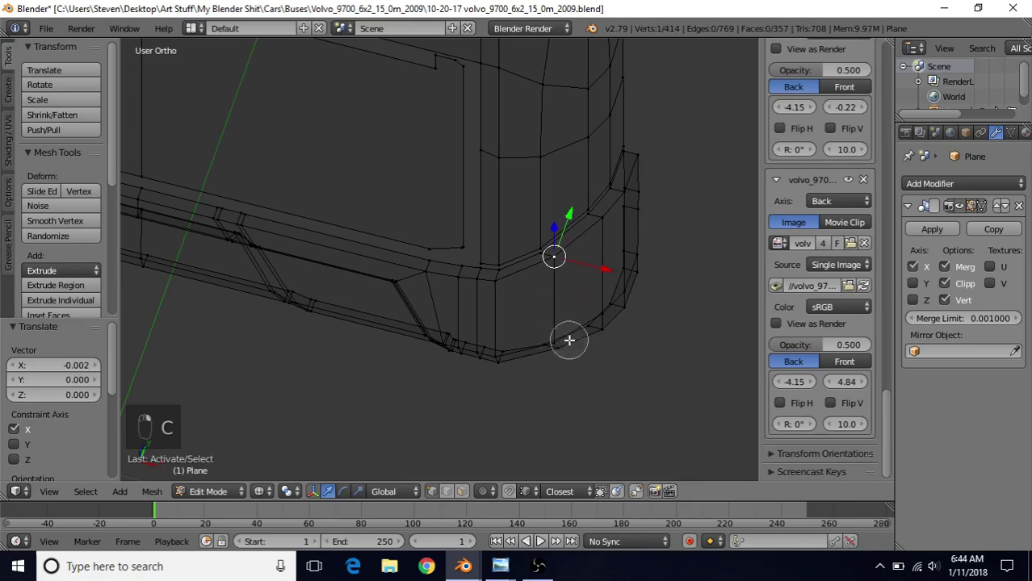
left_click(543, 332)
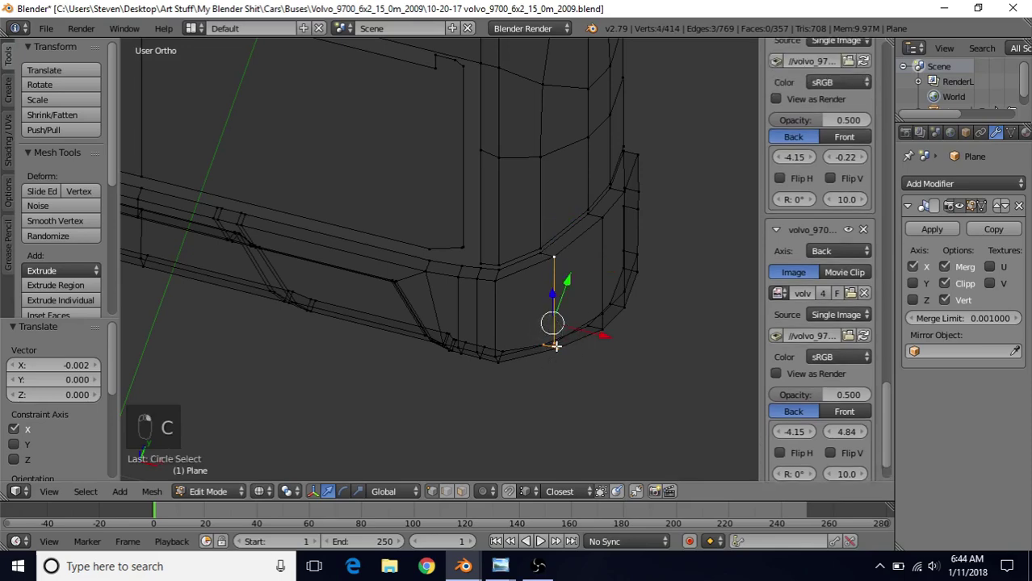
key("z")
left_click_drag(550, 307, 571, 296)
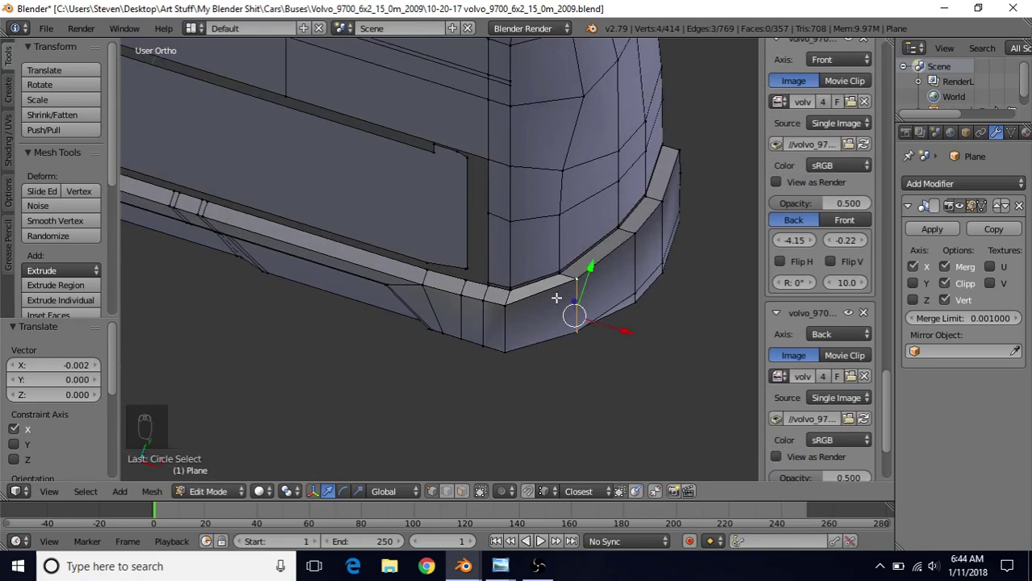
left_click_drag(595, 262, 606, 329)
left_click_drag(616, 333, 586, 264)
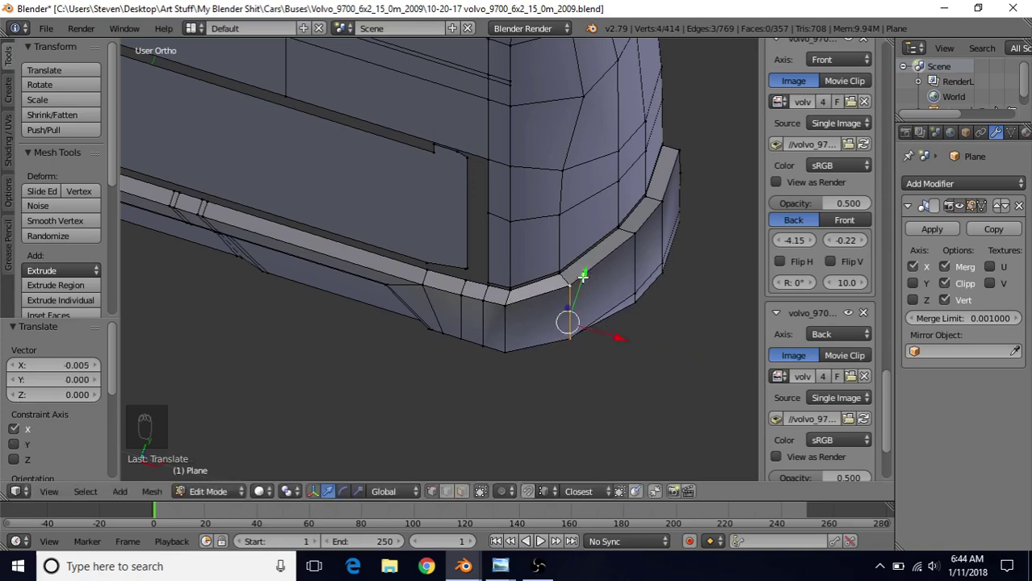
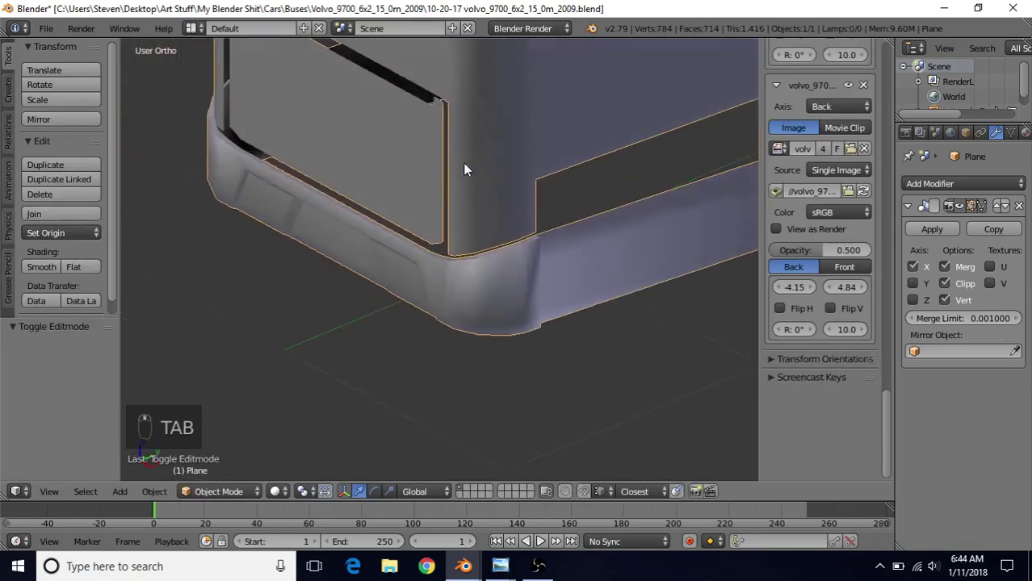
- Toggle between shaded preview and Edit Mode while checking the ledge corner
left_click(518, 205)
left_click(561, 272)
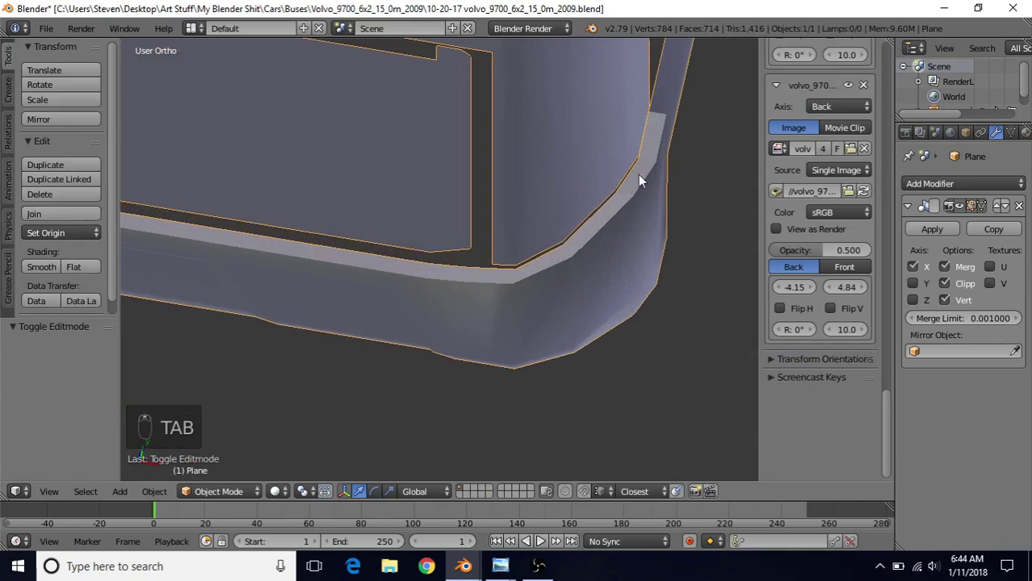
left_click(580, 261)
middle_click(654, 169)
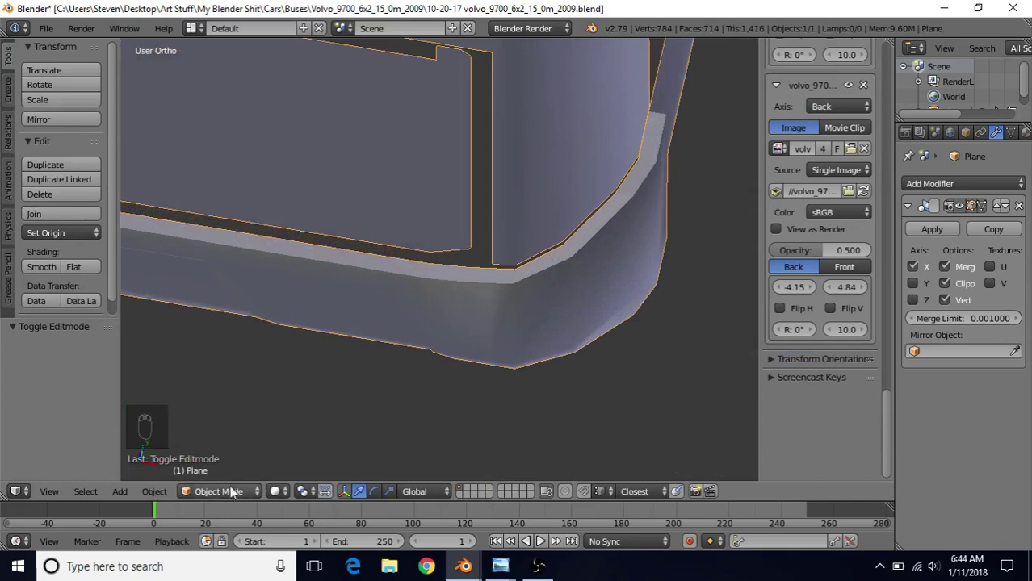
key("Tab")
key("Tab")
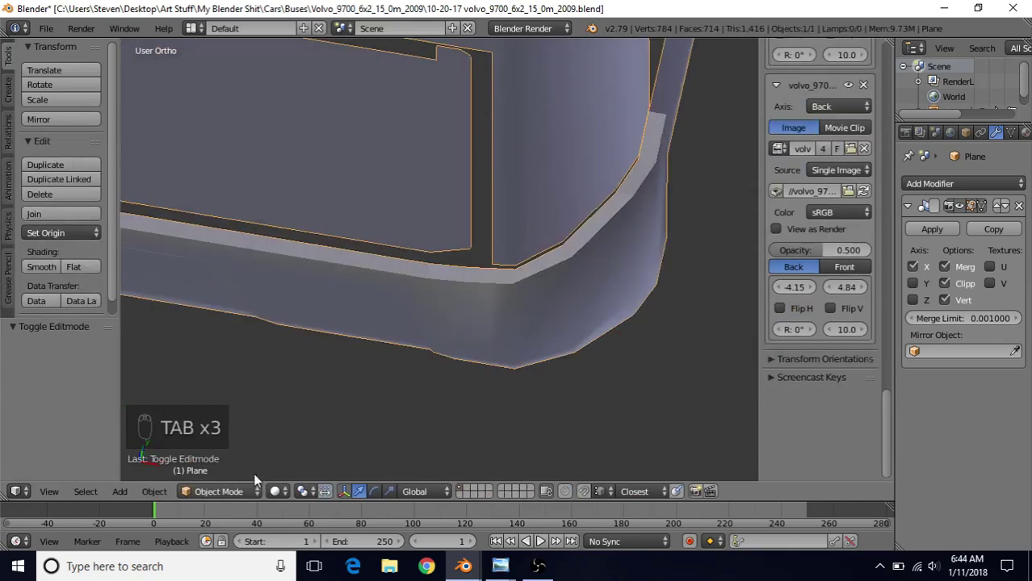
- Orbit onto the pillar corner and return to editing the body mesh
left_click_drag(41, 274, 628, 199)
left_click_drag(526, 303, 509, 252)
key("Tab")
key("Tab")
key("Tab")
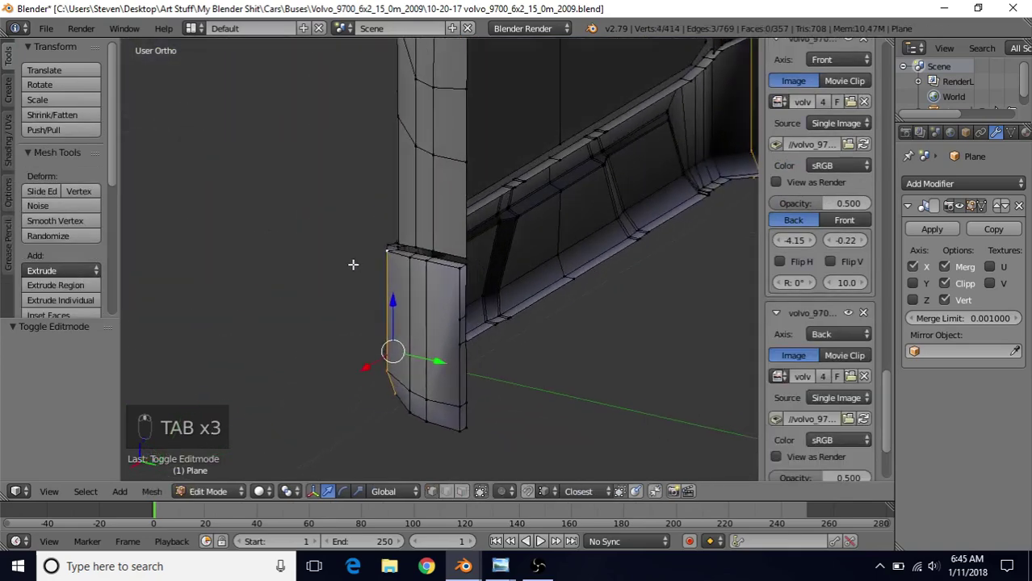
- Preview the body shaded, then shift the vertical ledge edges beneath the pillar slightly sideways
key("Tab")
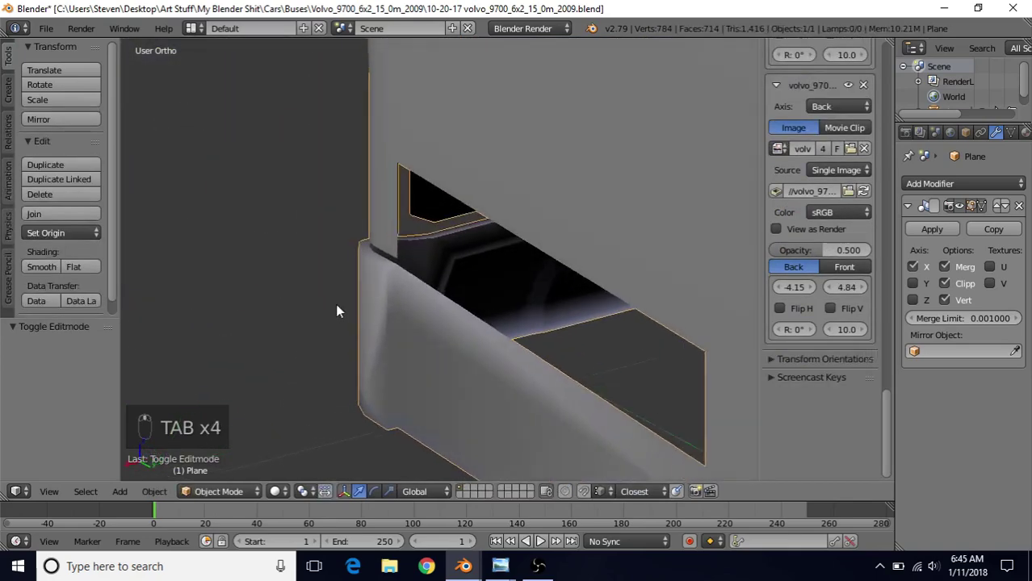
key("Tab")
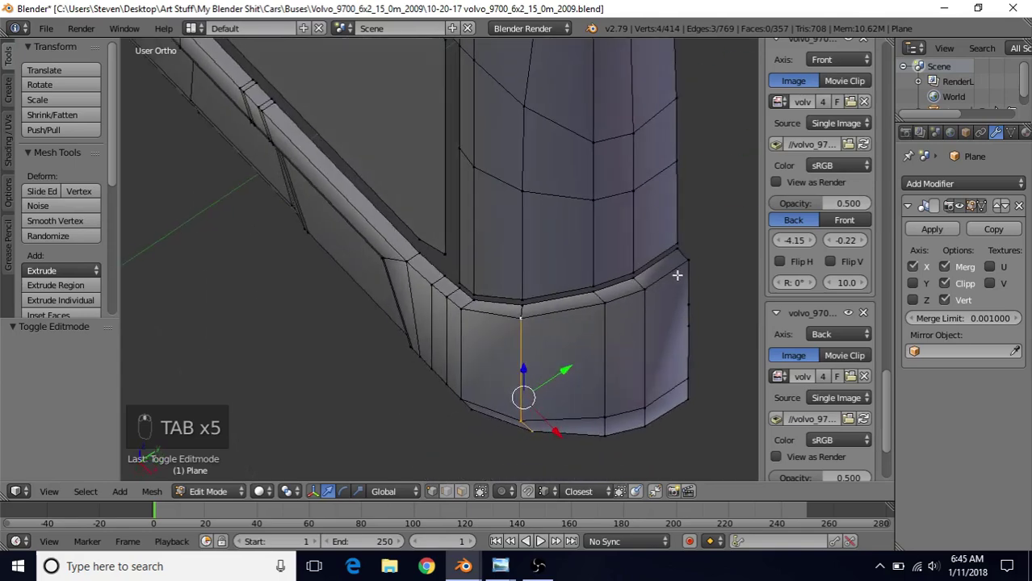
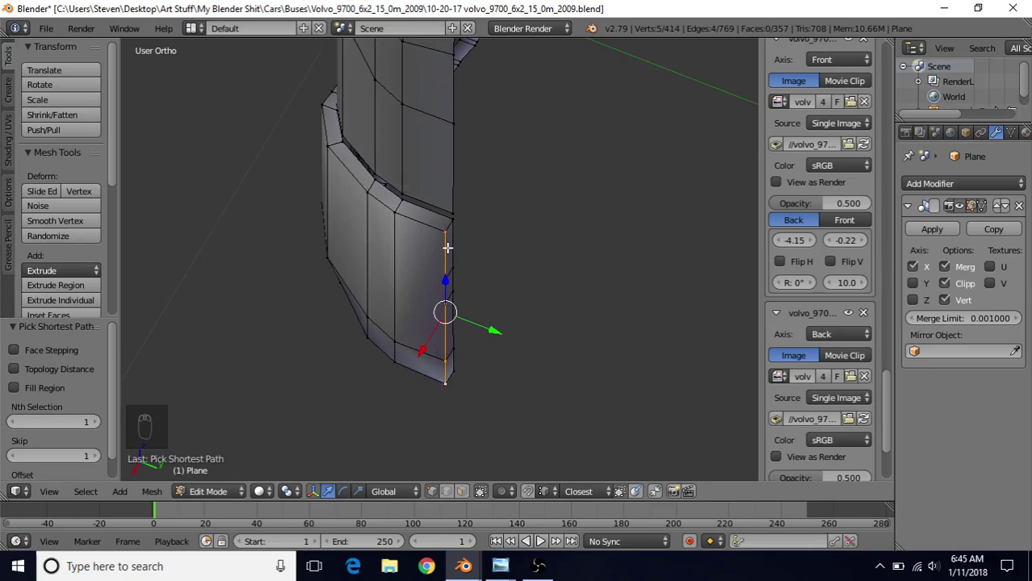
left_click_drag(436, 345, 404, 353)
left_click_drag(404, 353, 422, 321)
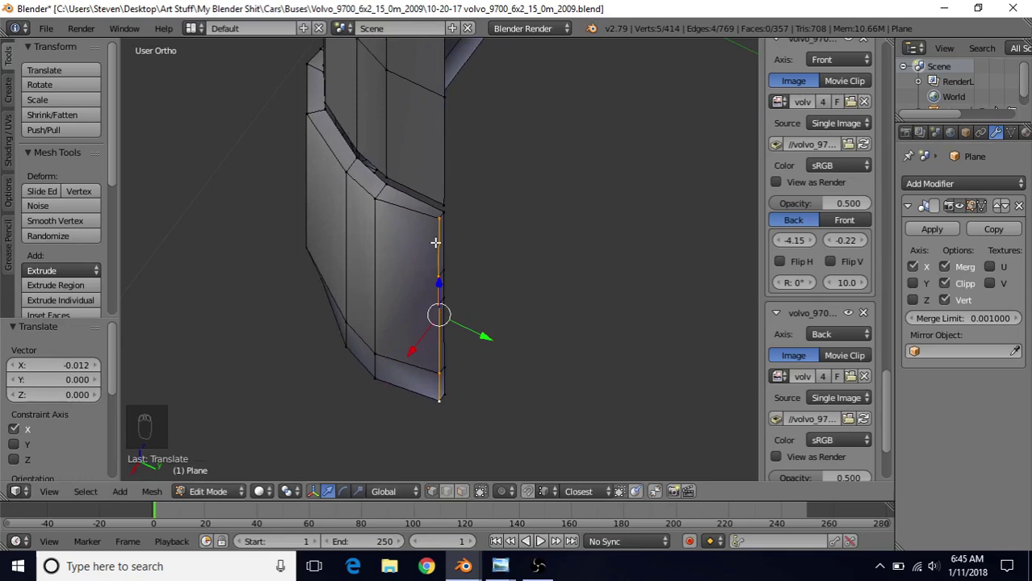
left_click_drag(374, 194, 365, 254)
key("z")
key("z")
key("z")
key("z")
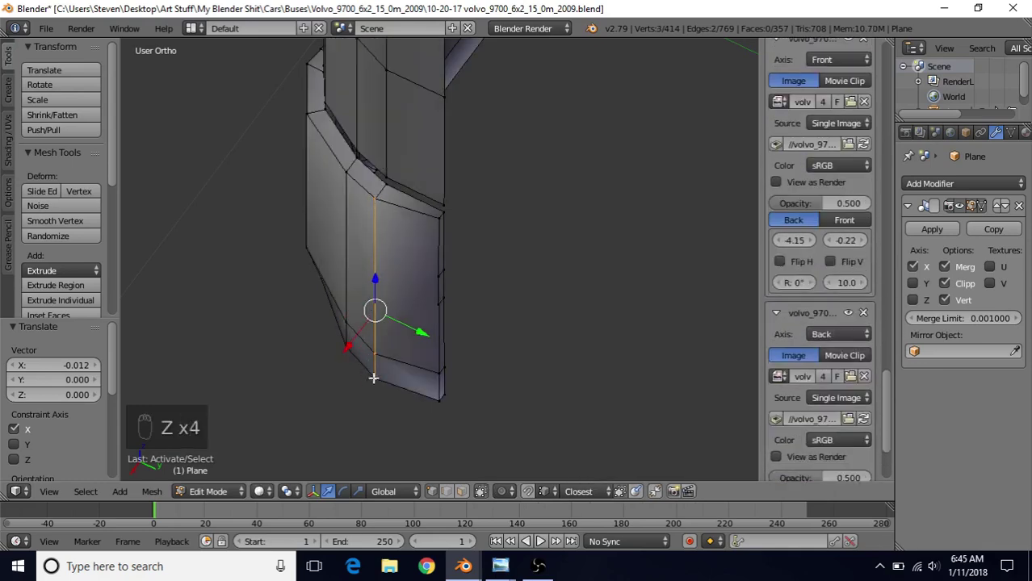
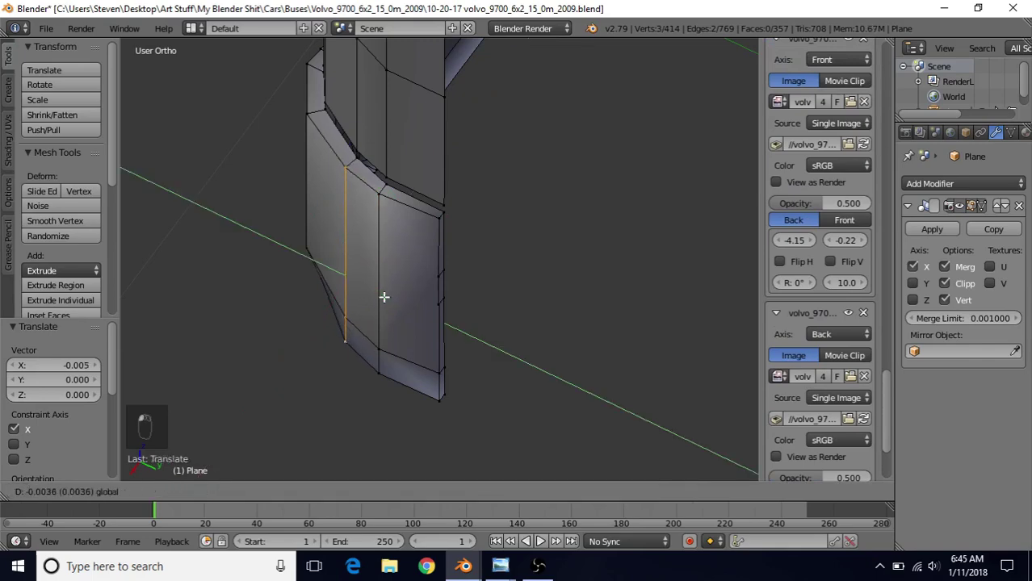
middle_click(386, 338)
key("Tab")
left_click(392, 335)
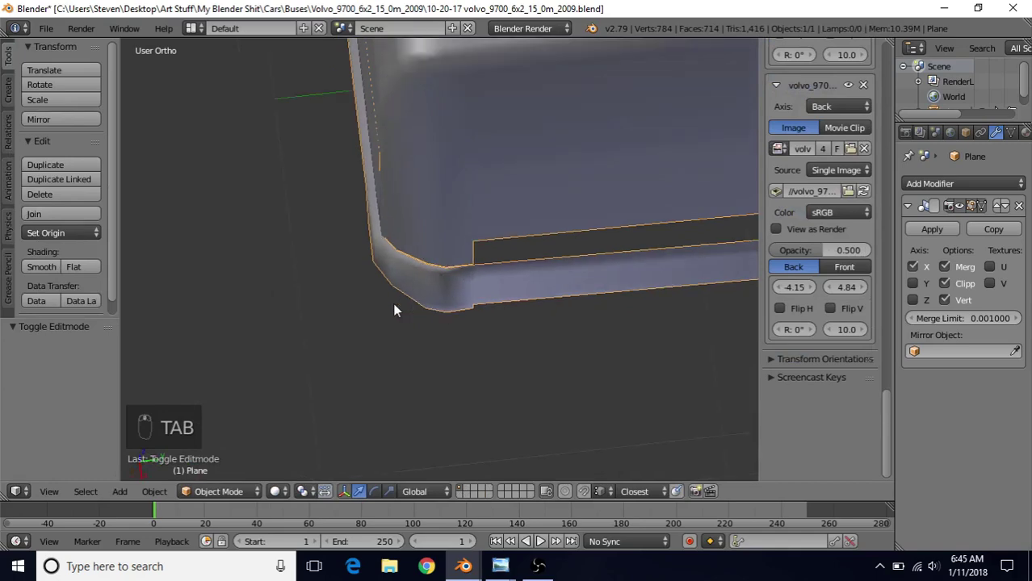
key("Tab")
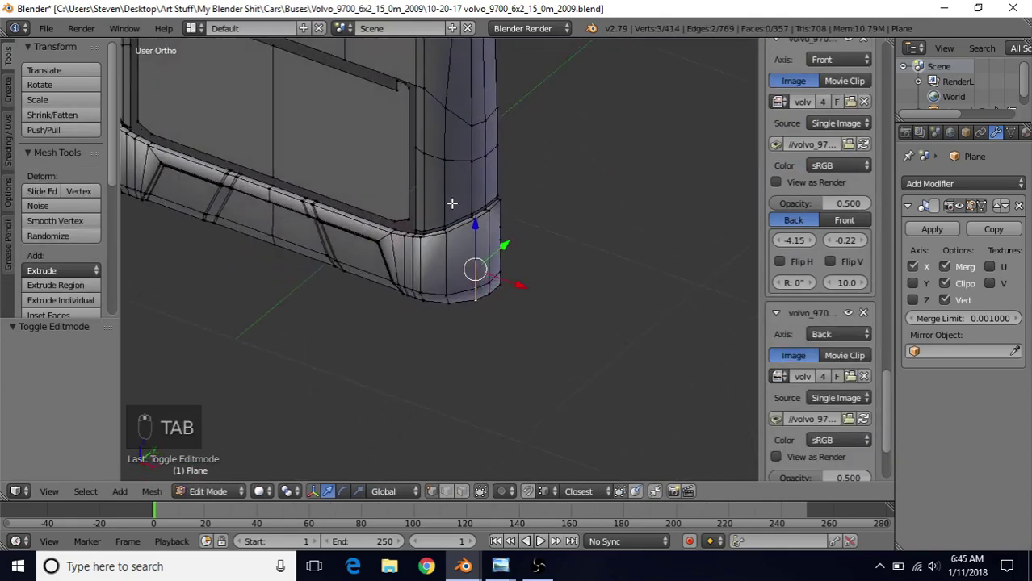
key("Tab")
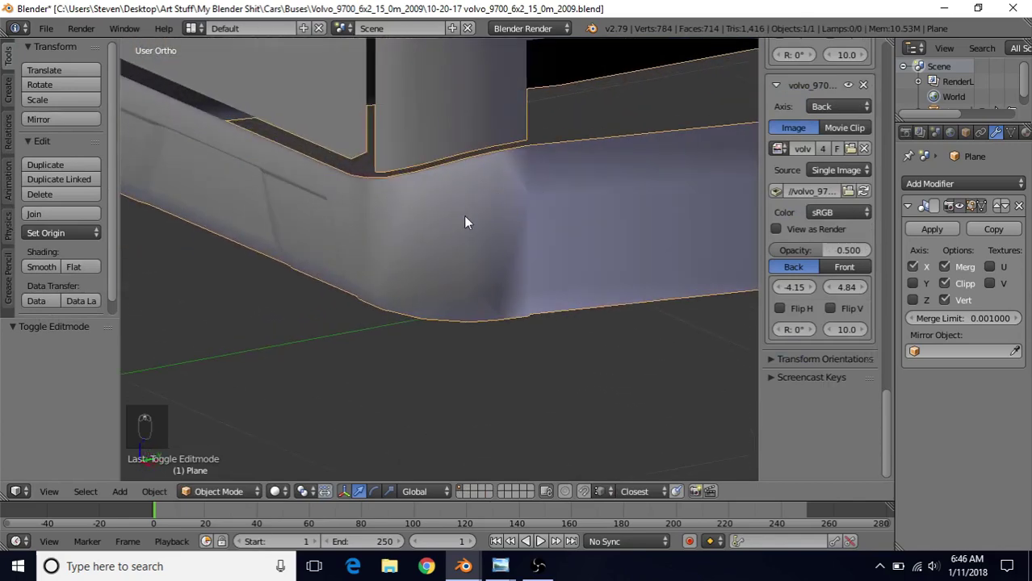
key("Tab")
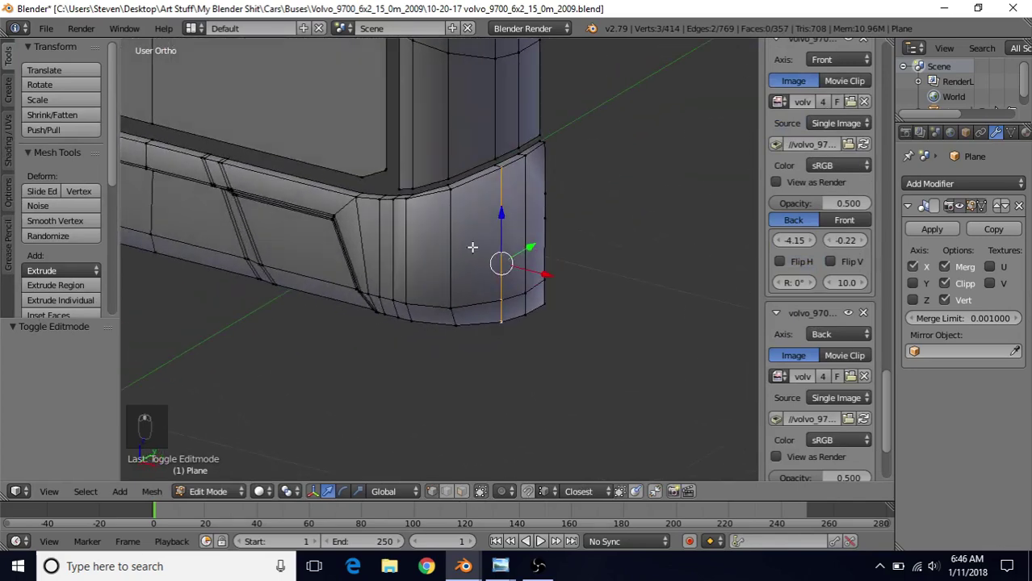
- Cut a new loop and knife edges along the top of the ledge strip around the corner
key("ctrl+r")
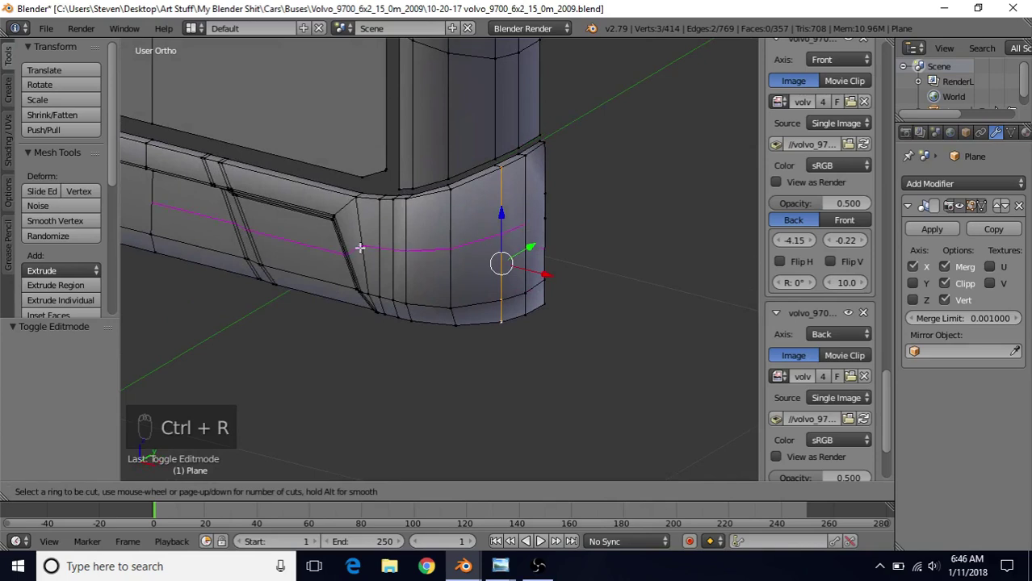
left_click(236, 210)
left_click_drag(194, 161, 546, 177)
key("k")
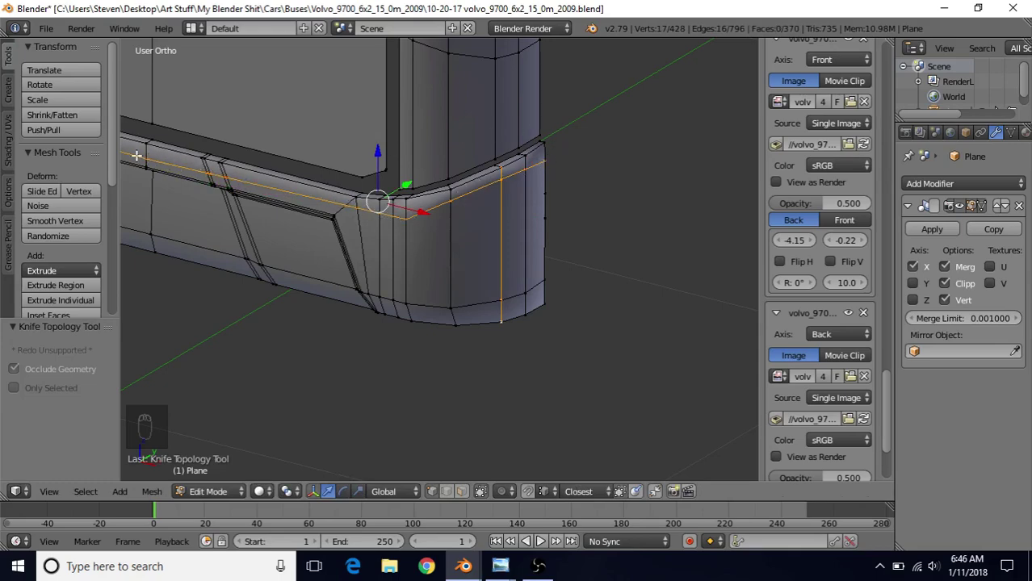
middle_click(410, 200)
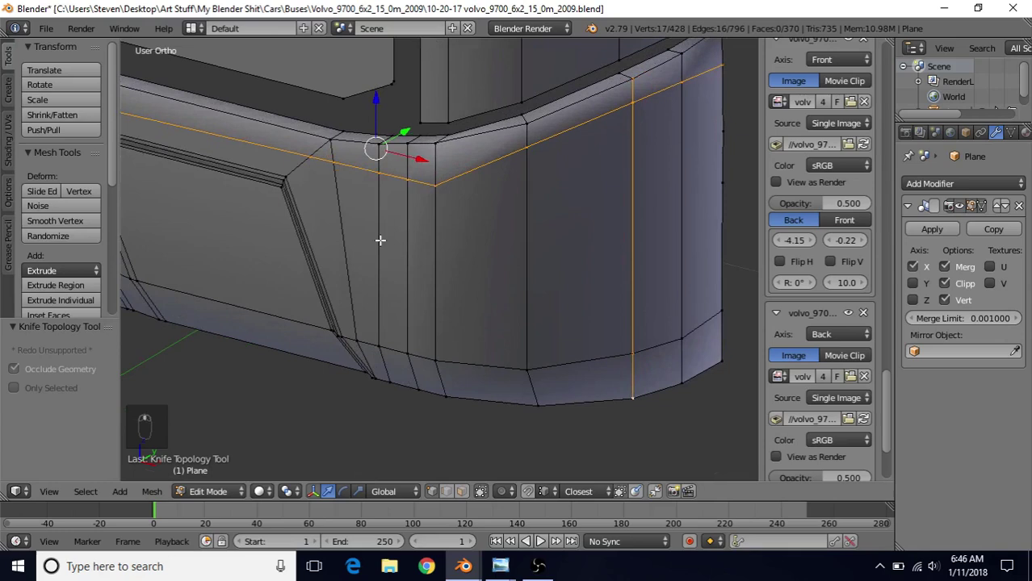
middle_click(310, 157)
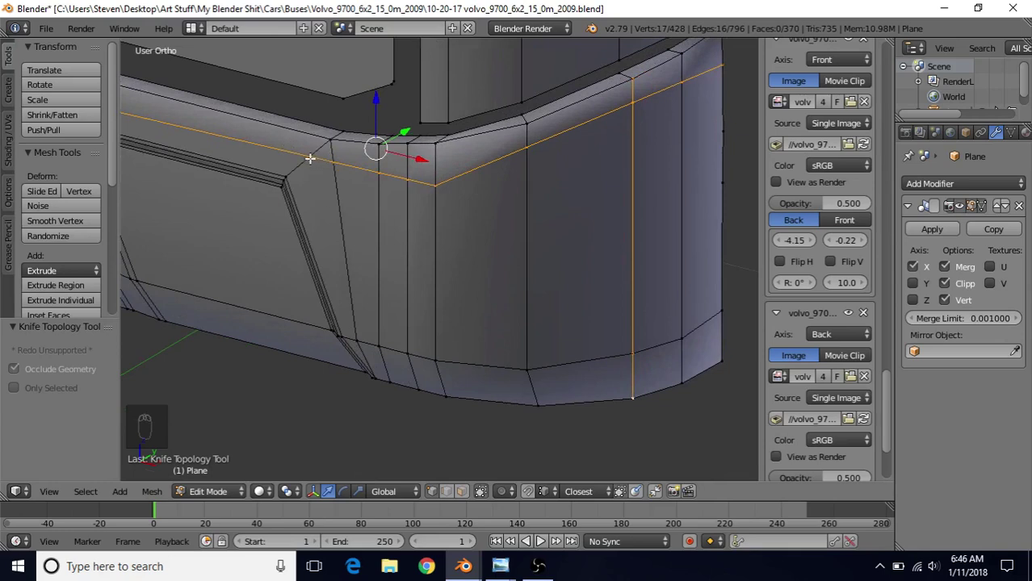
left_click_drag(310, 157, 324, 221)
- Merge the stray corner vertices at center and slide the new edge up toward the ledge top
key("alt+m")
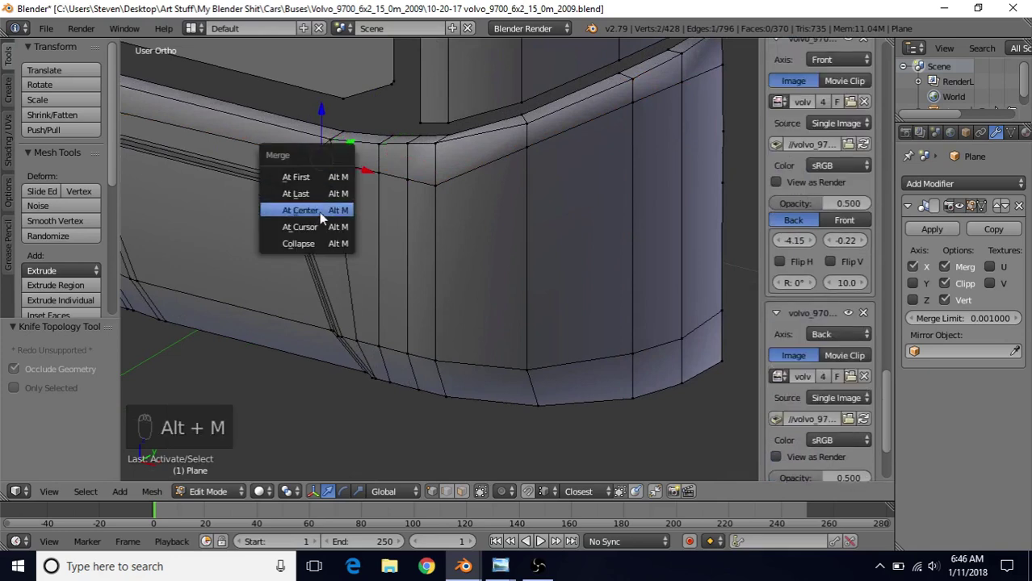
middle_click(388, 238)
left_click_drag(222, 157, 202, 179)
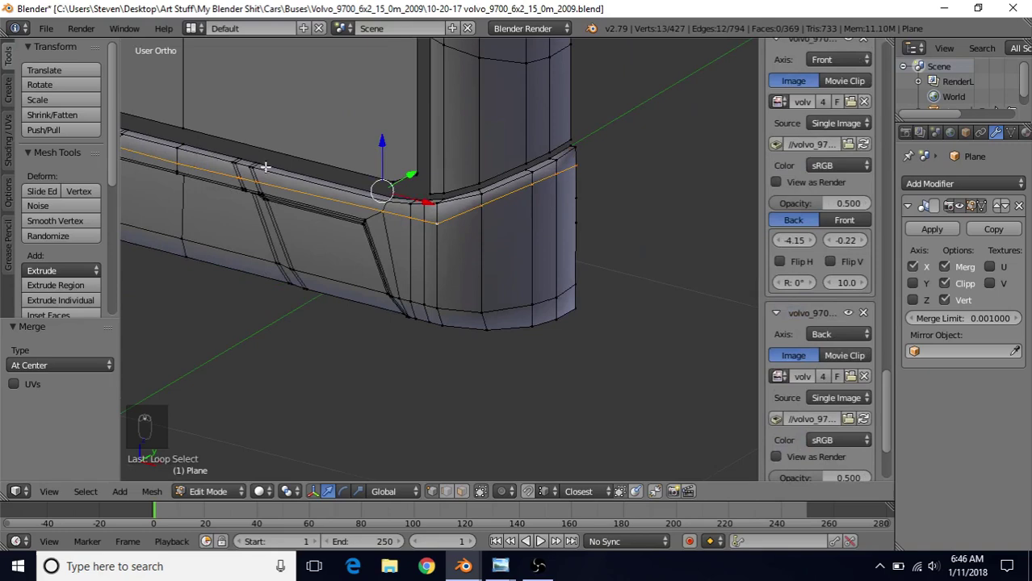
middle_click(309, 163)
key("q")
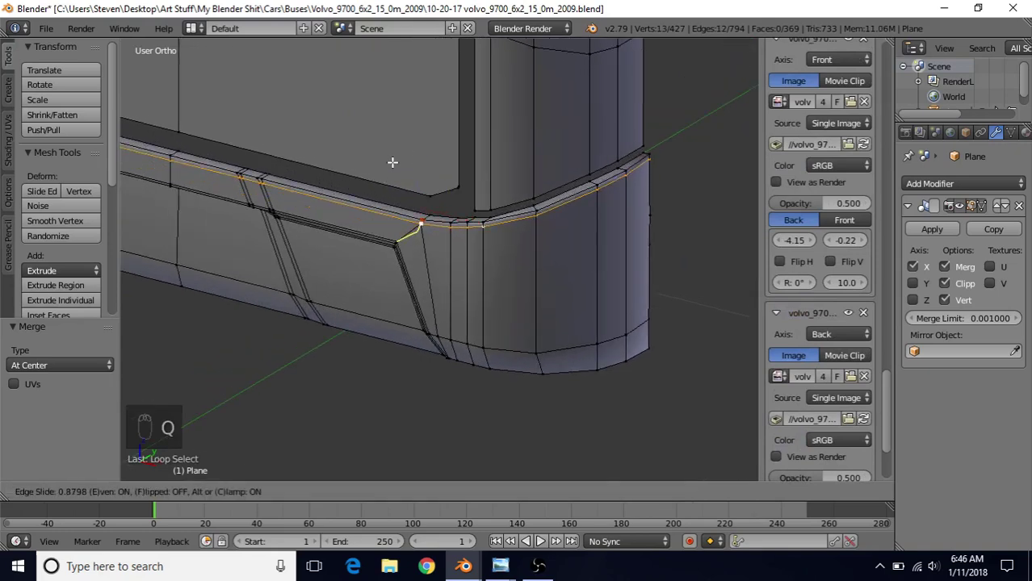
left_click_drag(392, 161, 384, 215)
- Preview the refined ledge shaded, then return to Edit Mode and orbit along the ledge corner
key("Tab")
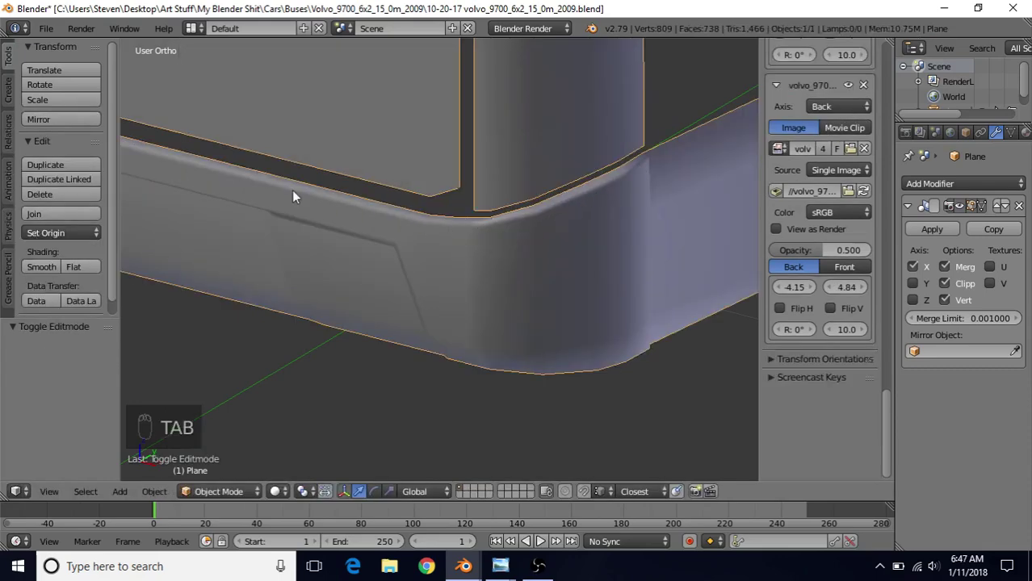
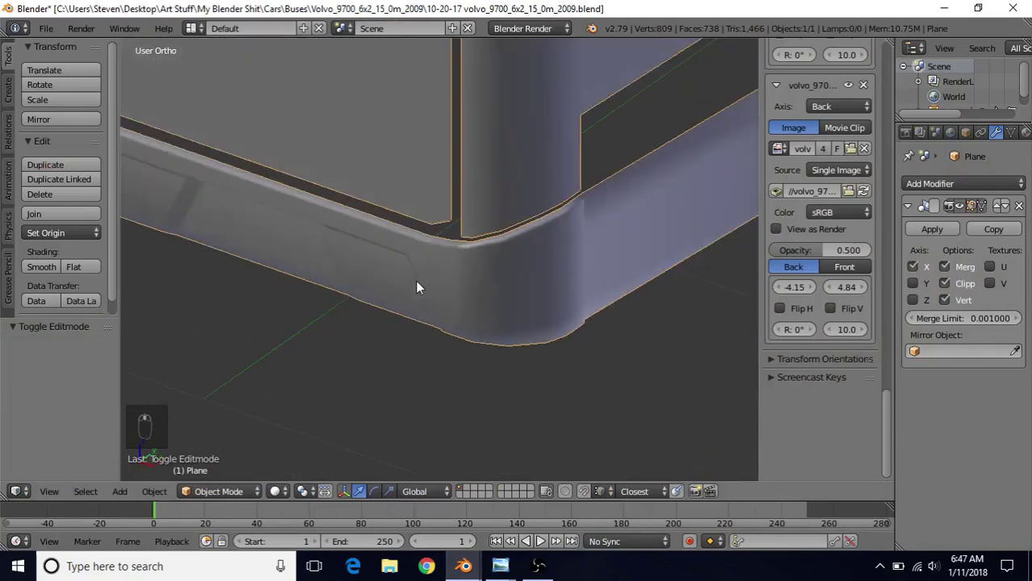
key("Tab")
left_click_drag(532, 308, 433, 233)
middle_click(349, 219)
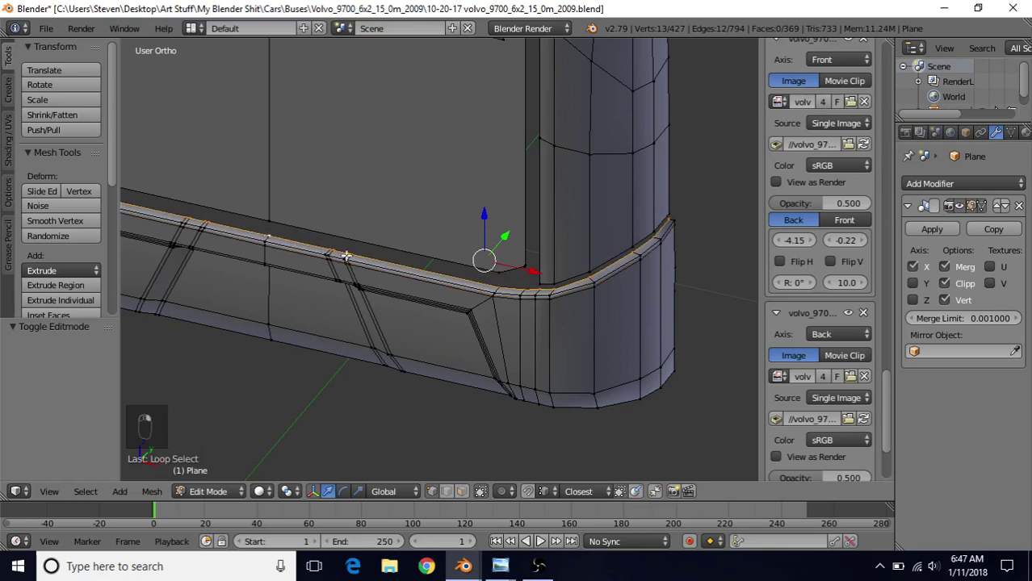
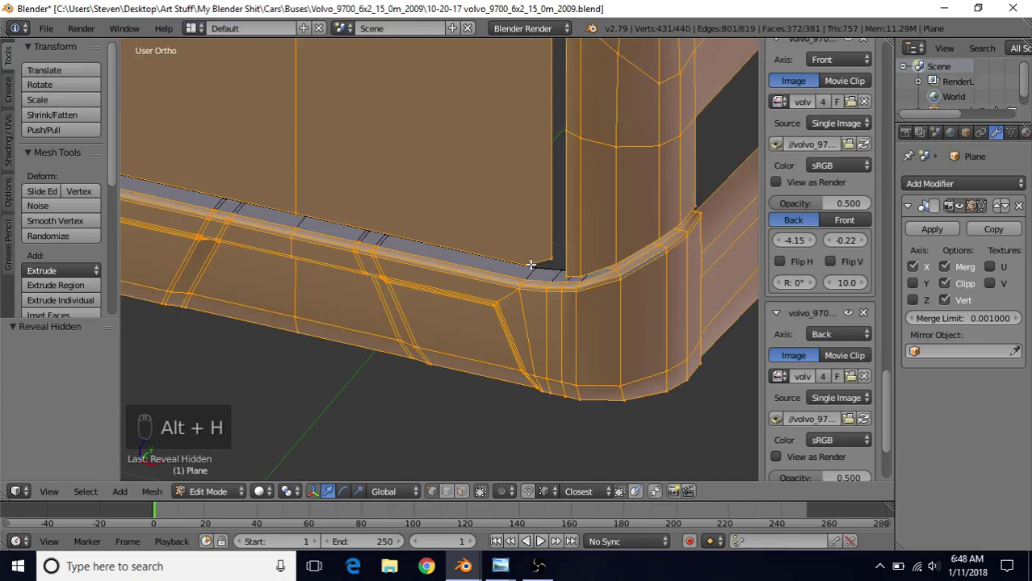
- Deselect the revealed body mesh and pick a vertex on the ledge's top strip at the corner
middle_click(520, 261)
key("a")
left_click(486, 214)
middle_click(524, 210)
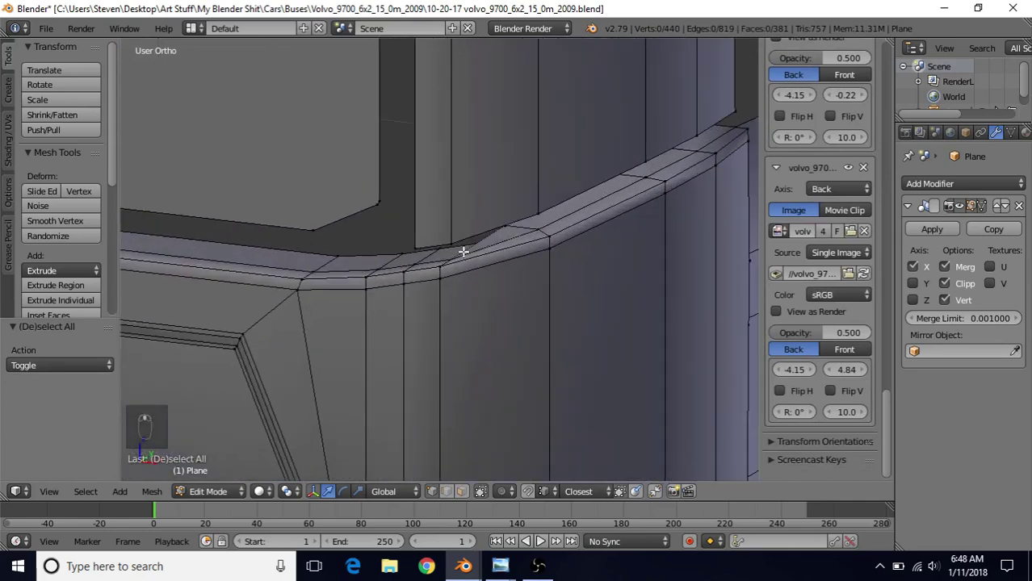
middle_click(484, 235)
left_click_drag(478, 239, 574, 174)
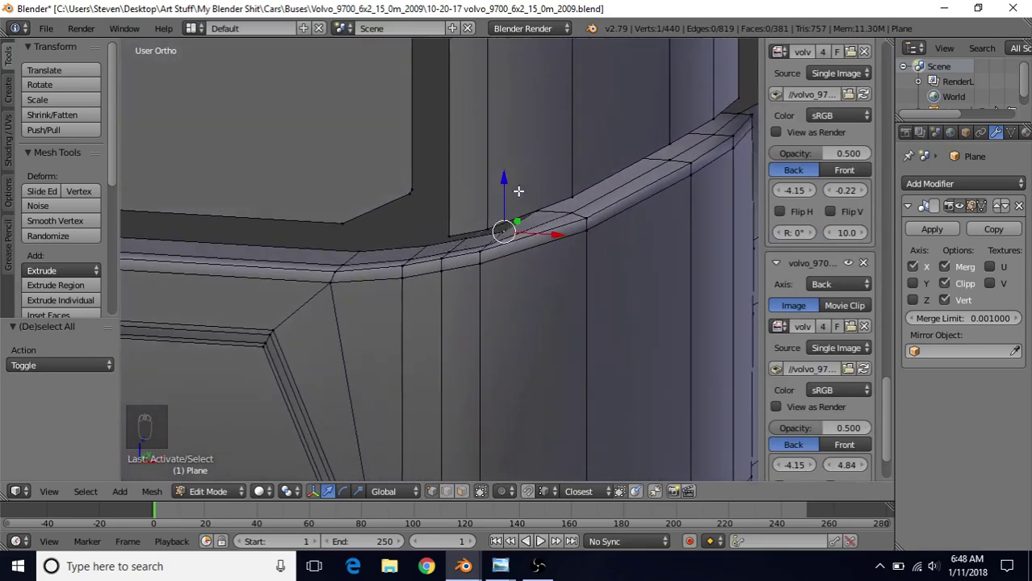
- Raise that corner vertex slightly on the ledge top and preview the body smooth-shaded out of edit mode
left_click_drag(503, 173, 537, 211)
left_click(537, 156)
right_click(538, 157)
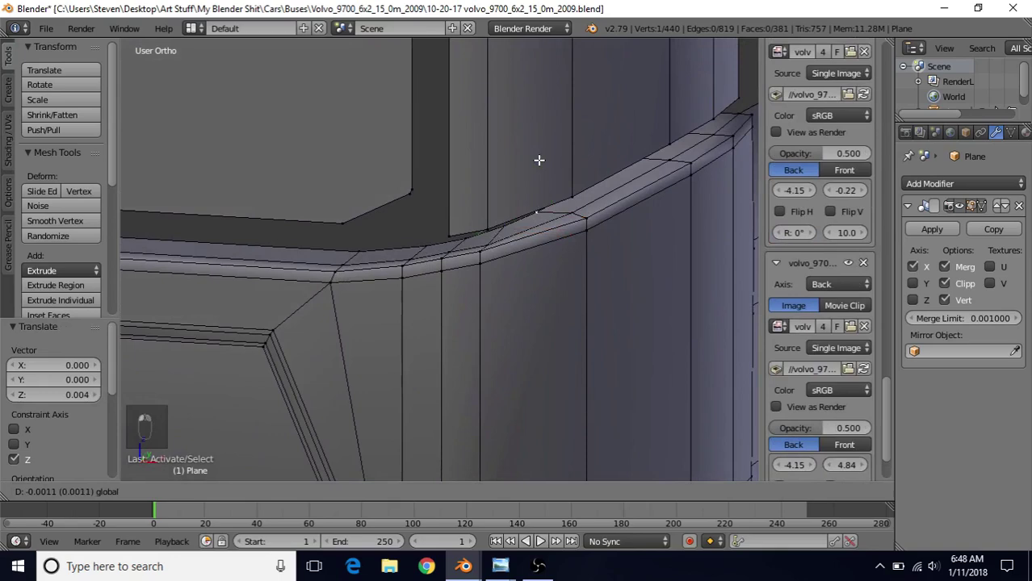
key("a")
middle_click(527, 281)
key("Tab")
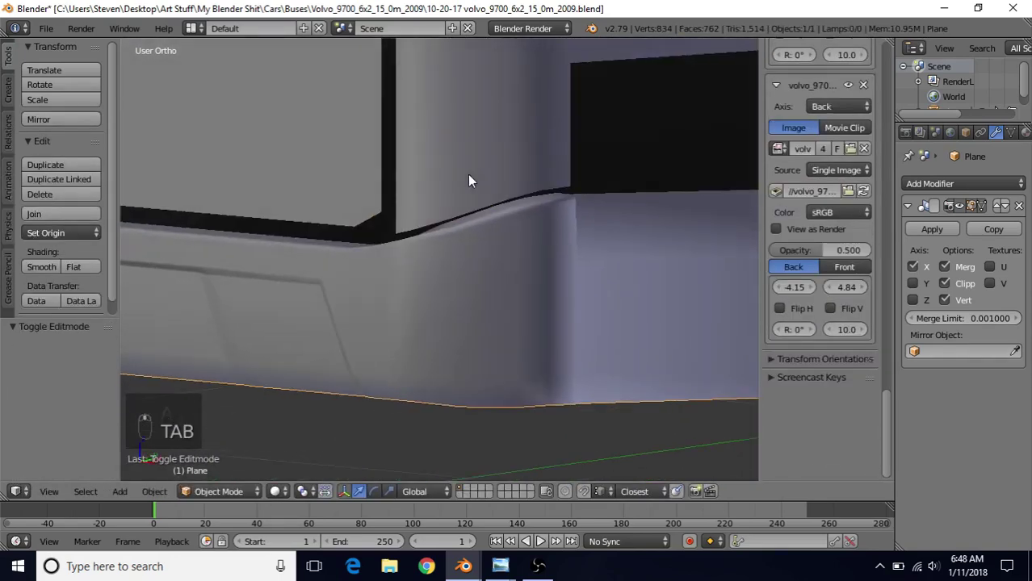
- Return to editing the bus mesh with the view turned toward the pillar corner
key("Tab")
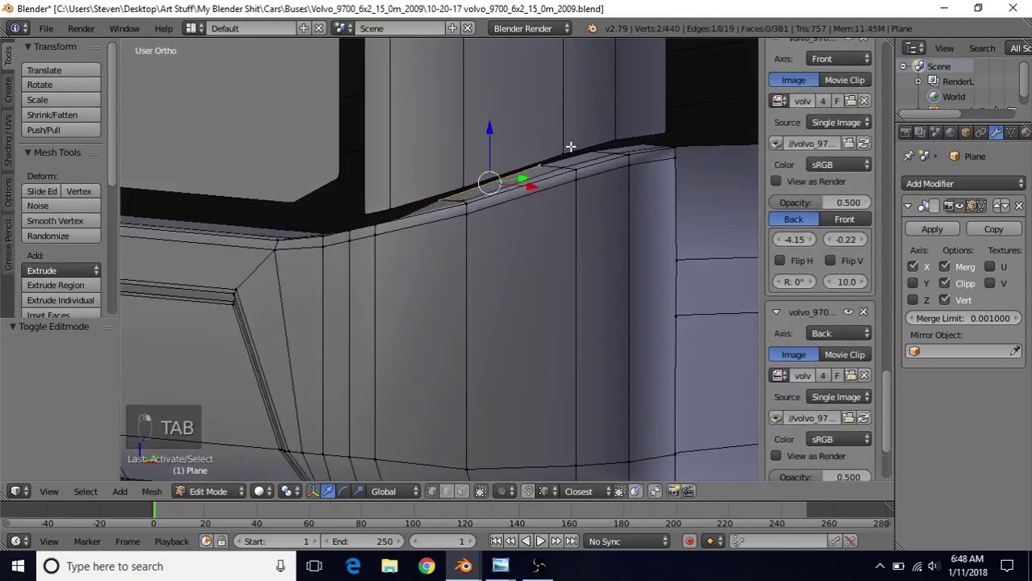
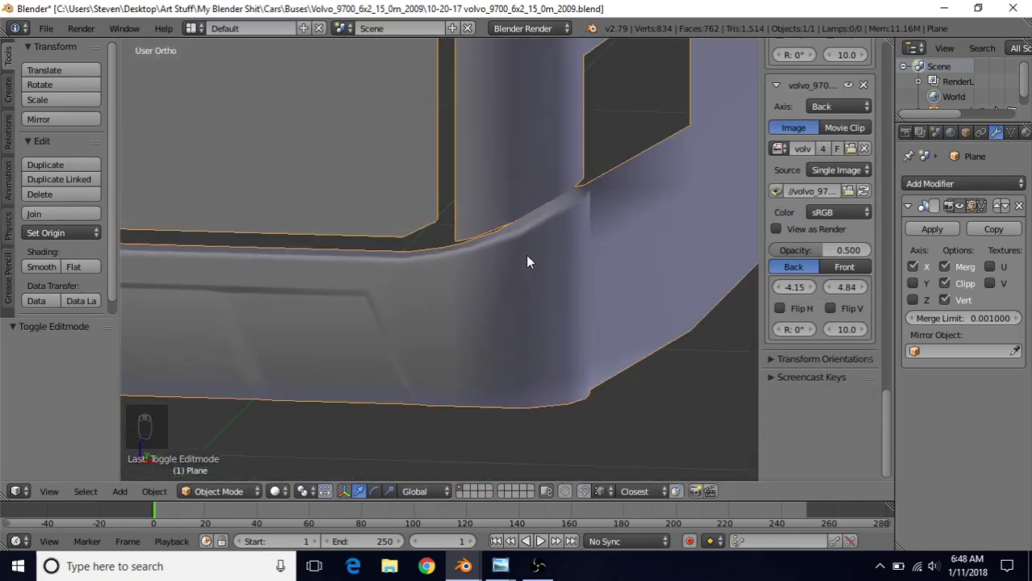
middle_click(482, 256)
key("Tab")
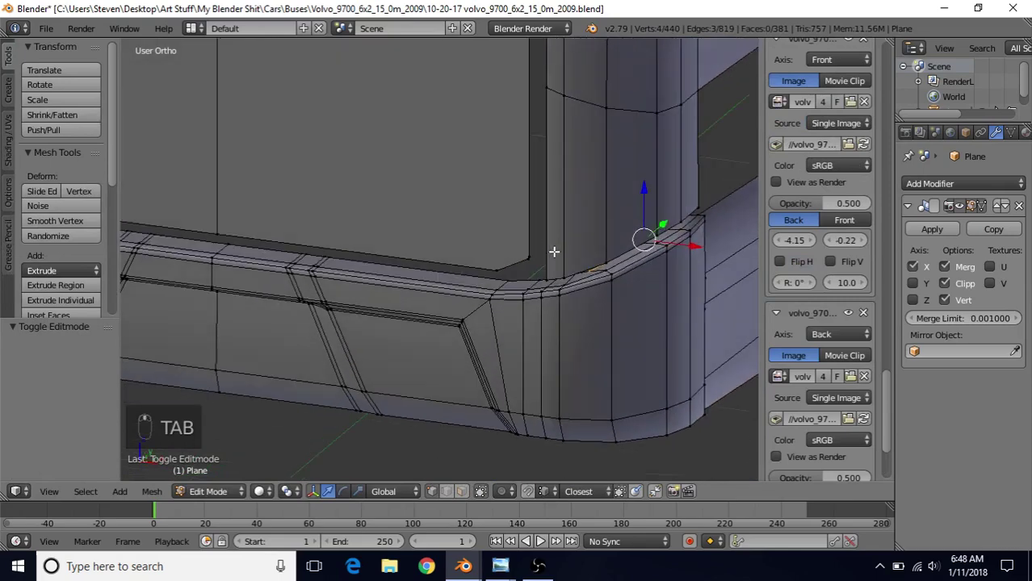
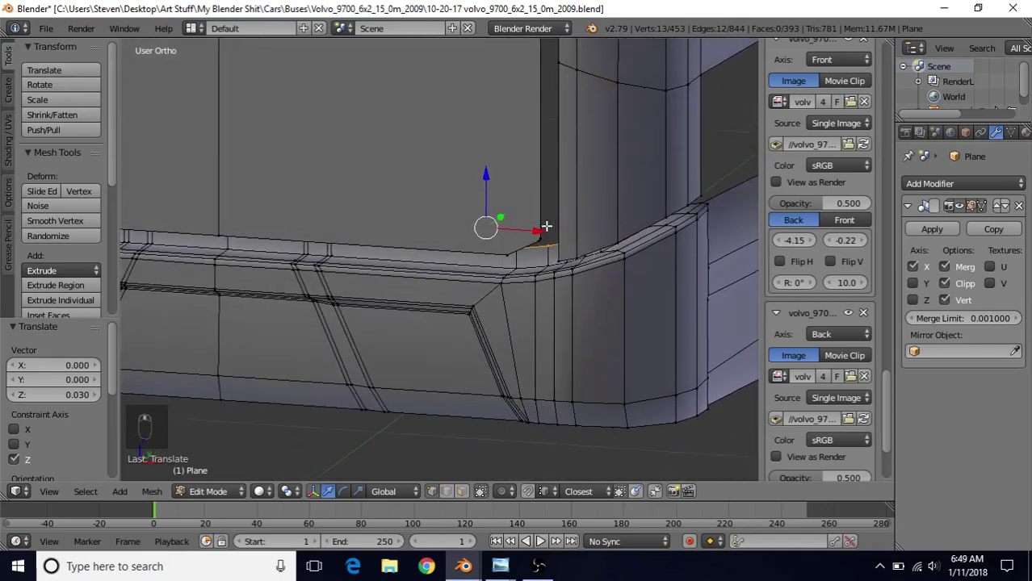
- Extrude the corner geometry and select the ledge vertices at the pillar corner through wireframe
key("e")
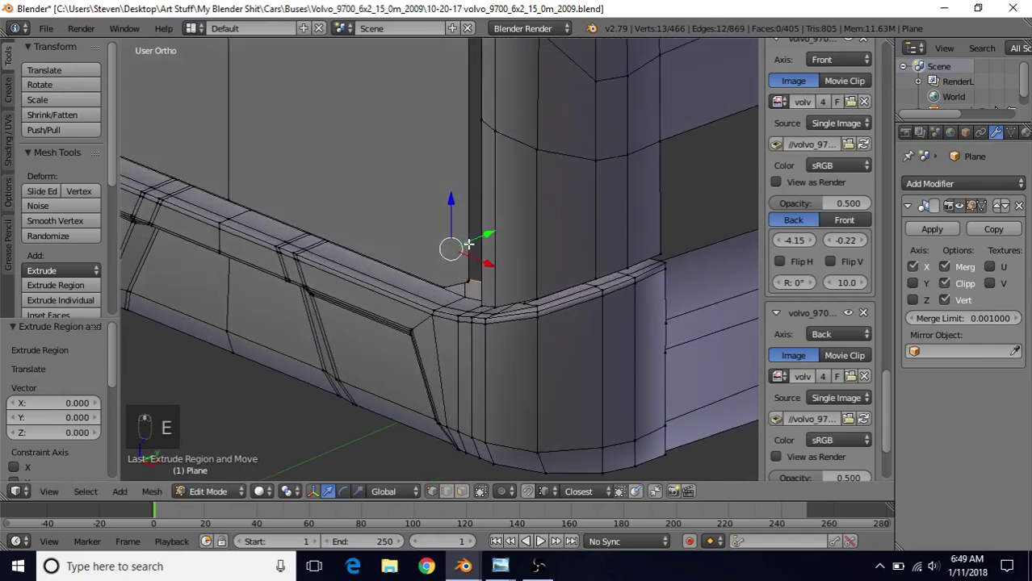
key("z")
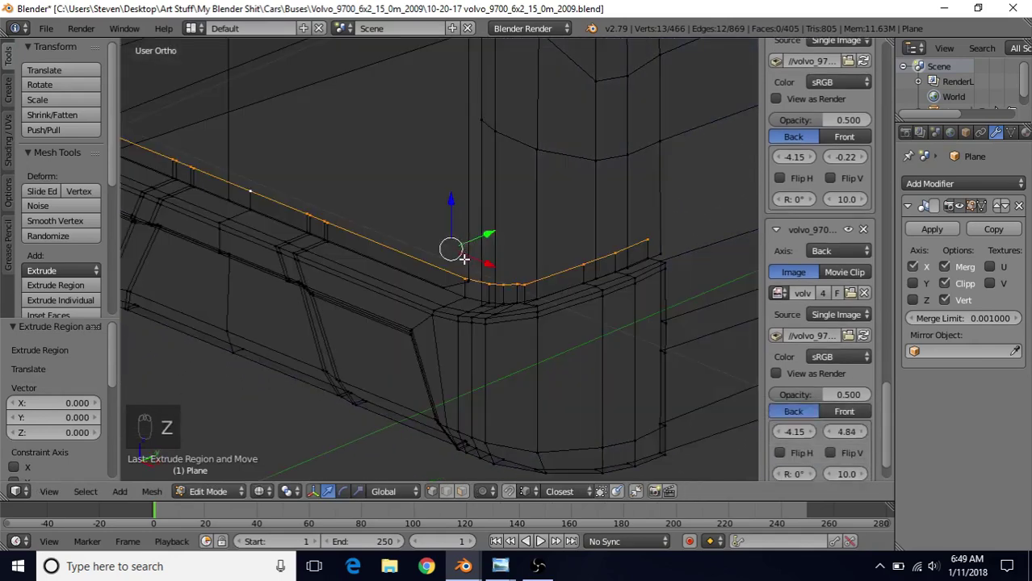
key("c")
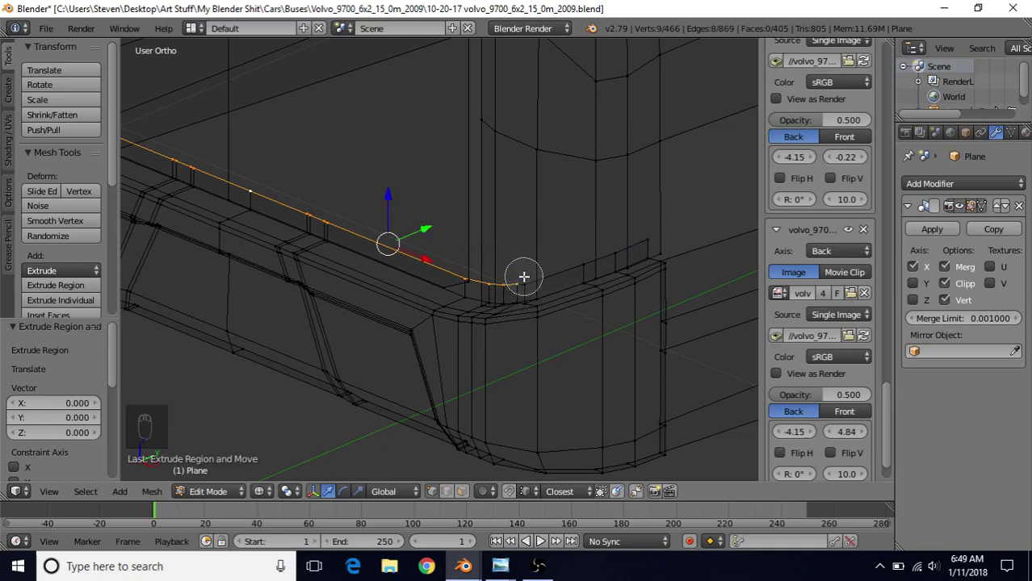
left_click_drag(542, 259, 365, 282)
key("z")
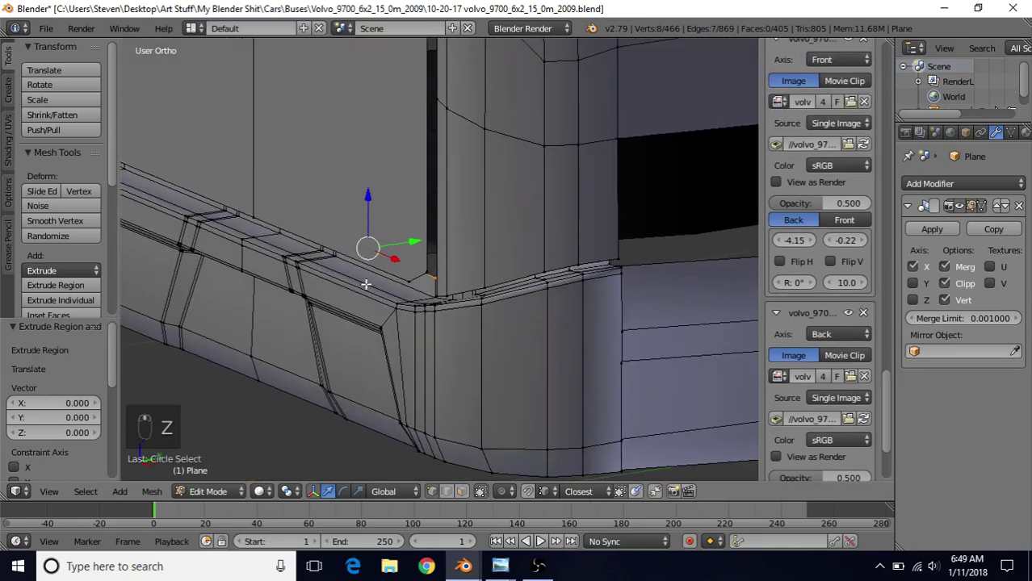
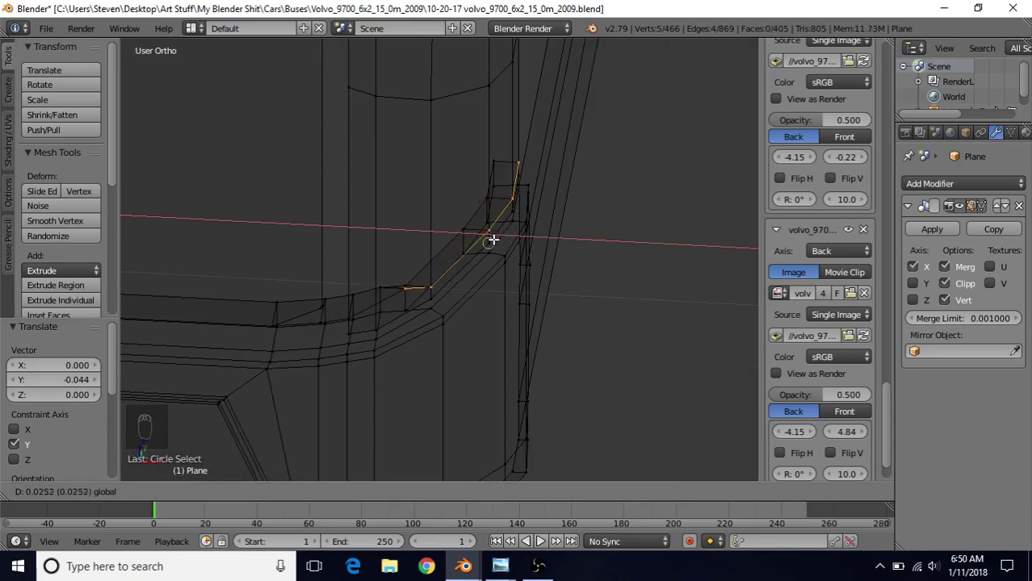
- Slide the corner vertices along the constrained axis to line them up with the ledge strip
key("z")
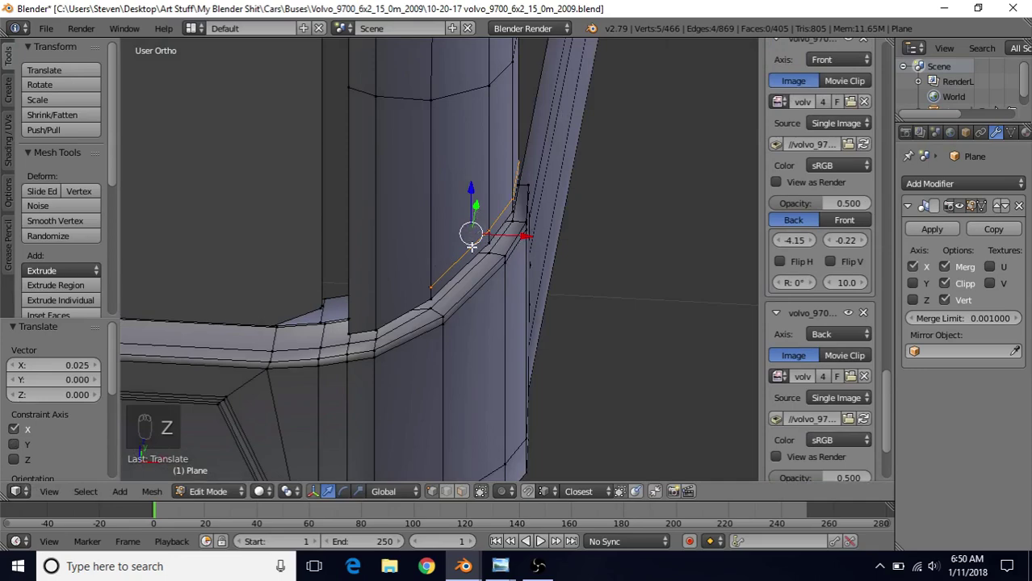
key("z")
key("z")
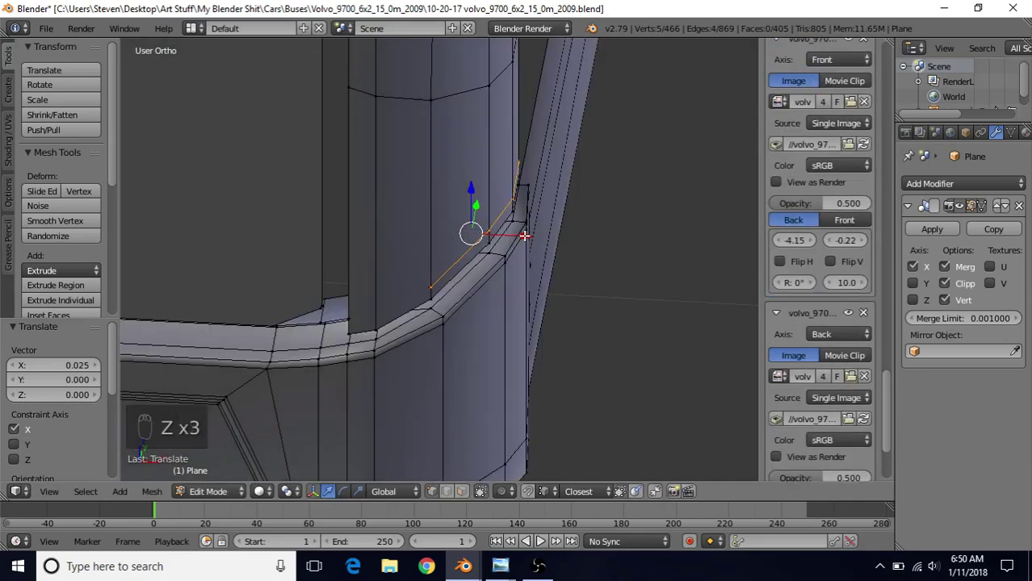
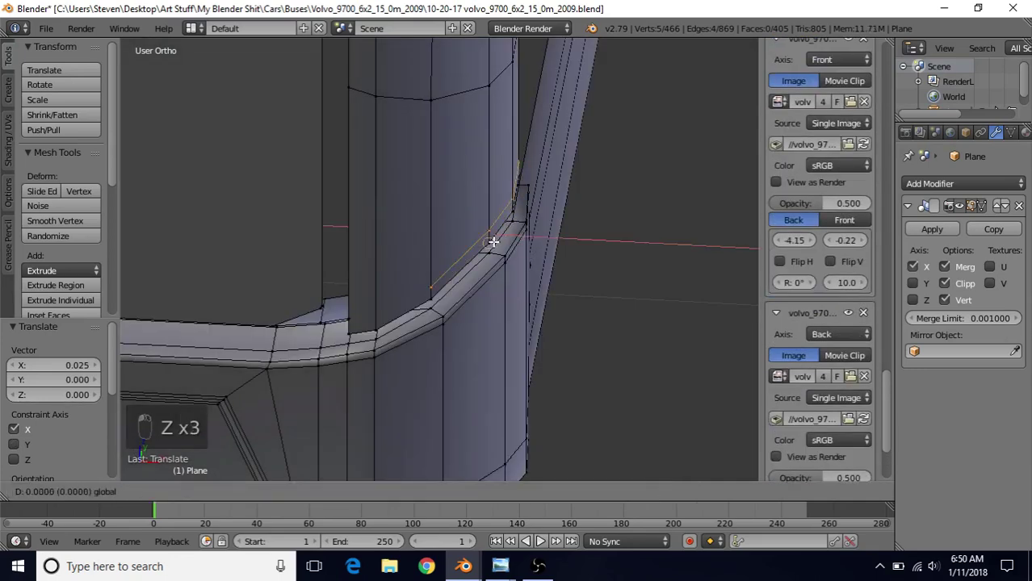
key("z")
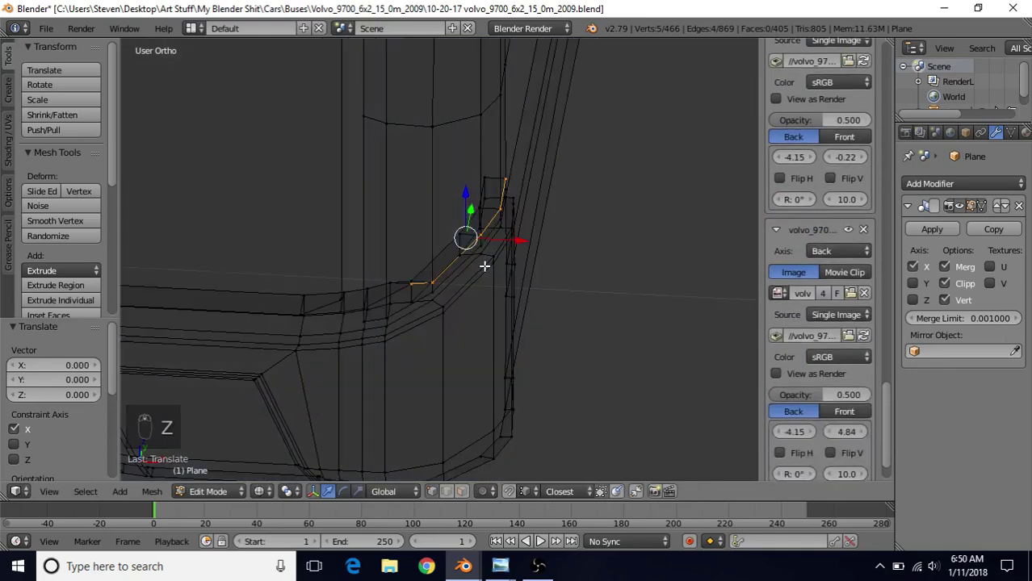
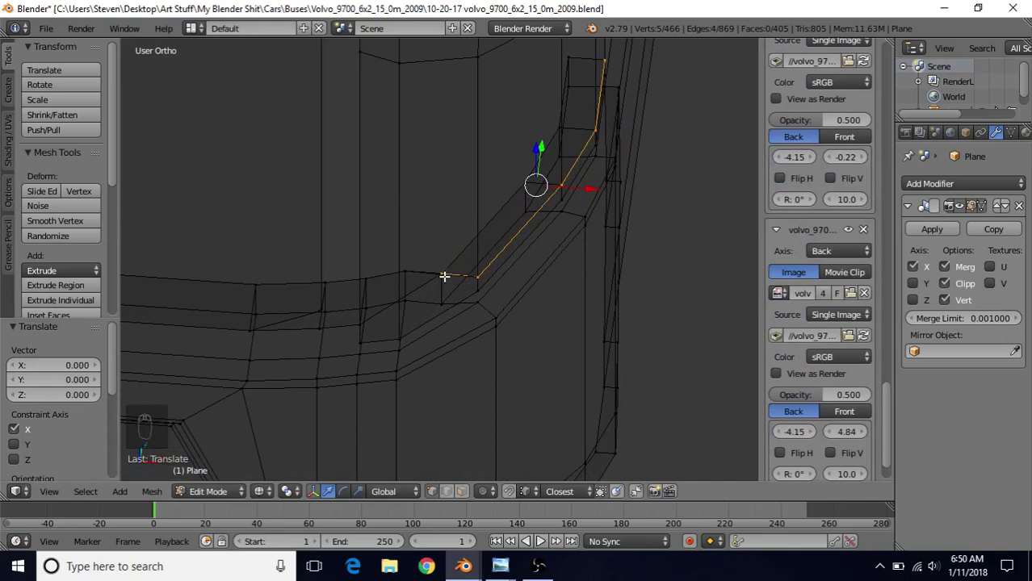
key("c")
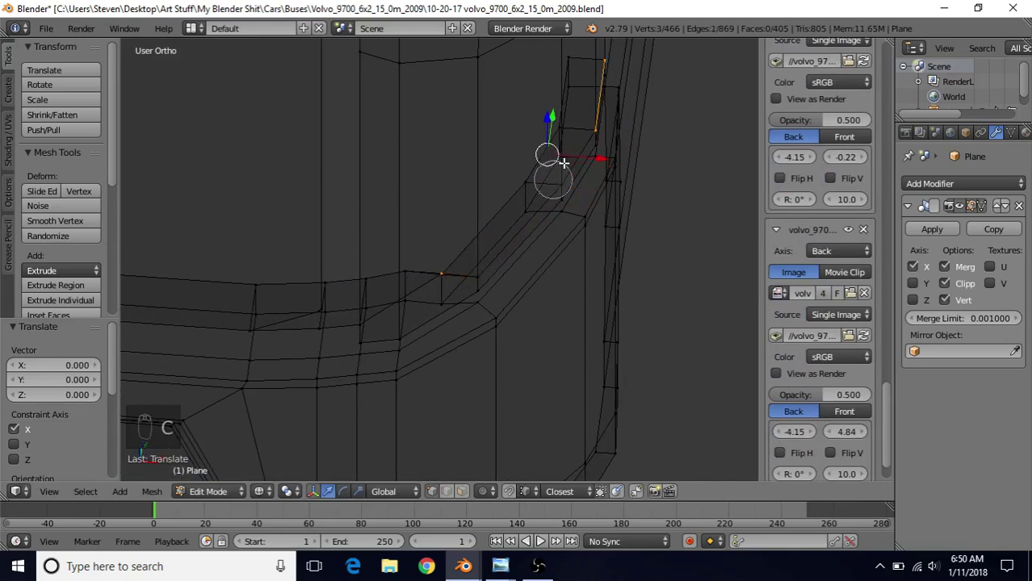
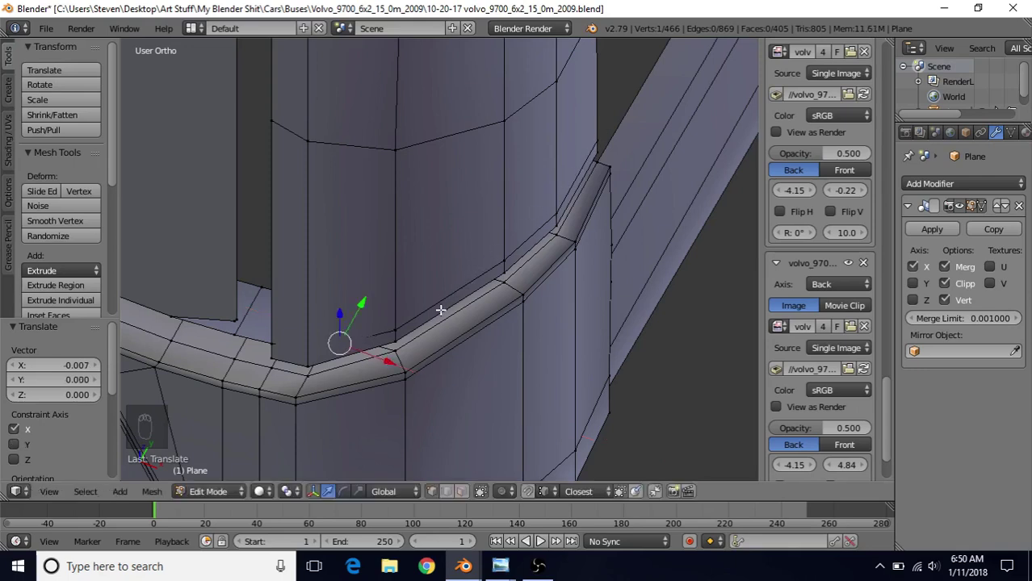
left_click_drag(393, 322, 556, 248)
- Preview the extended ledge corner smooth-shaded outside mesh editing
middle_click(556, 249)
left_click_drag(556, 249, 552, 249)
key("Tab")
left_click(480, 324)
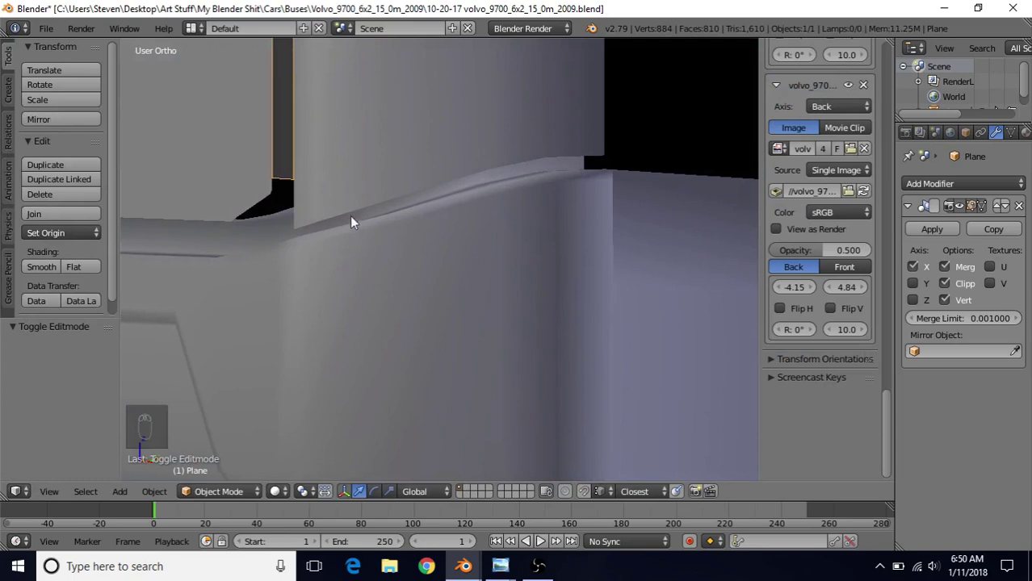
- Orbit along the ledge strip to inspect the shaded corner before checking reference photos
left_click_drag(350, 241, 549, 245)
middle_click(512, 254)
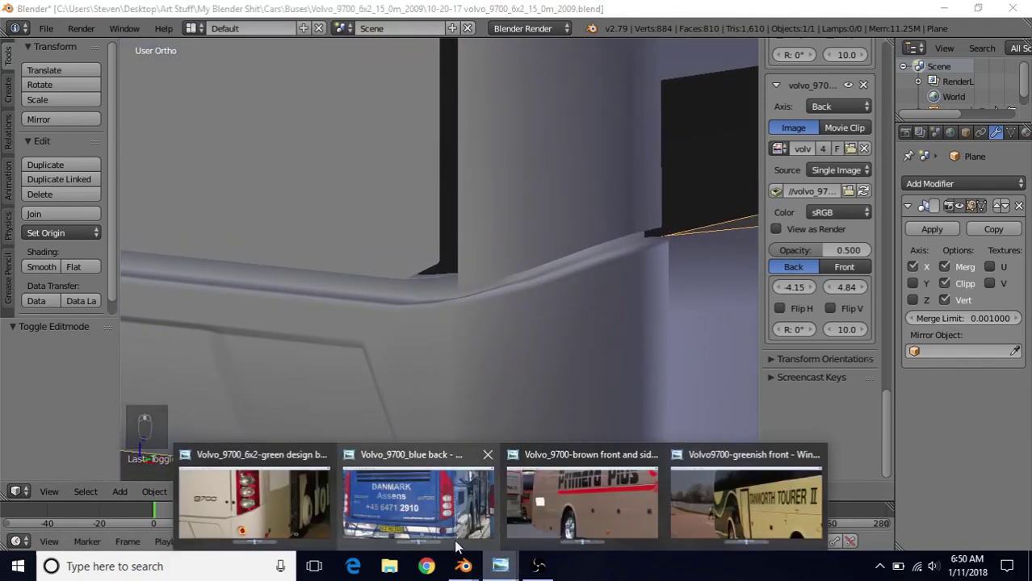
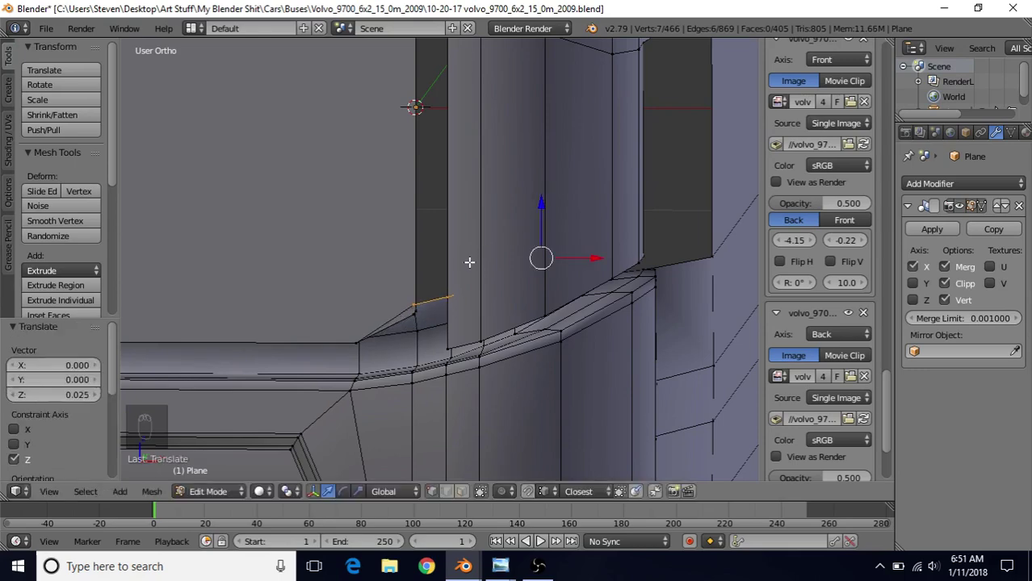
- Lower the selected ledge vertices near the pillar about 0.008 and view the ledge edges in wireframe
middle_click(427, 285)
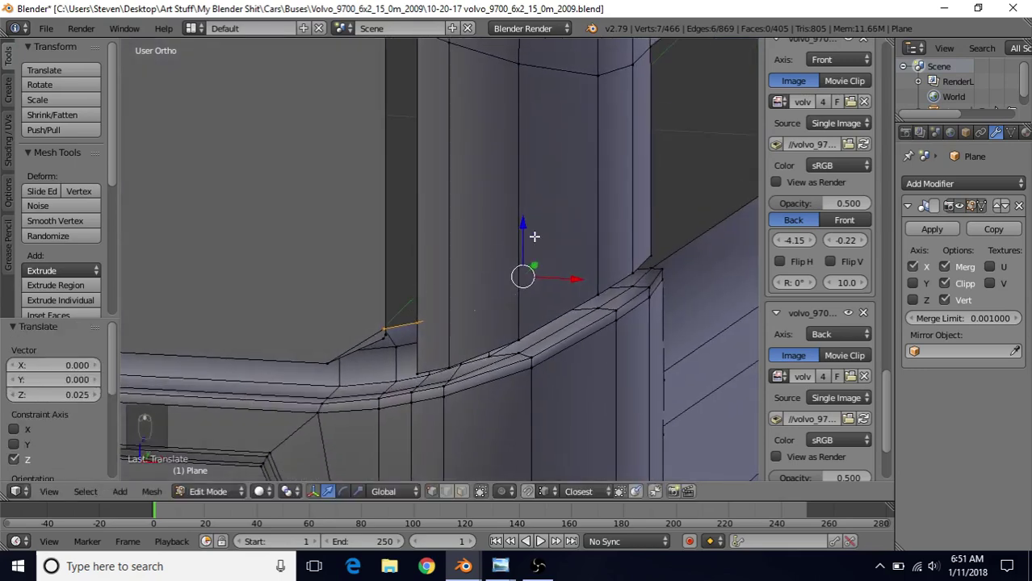
left_click_drag(523, 221, 381, 337)
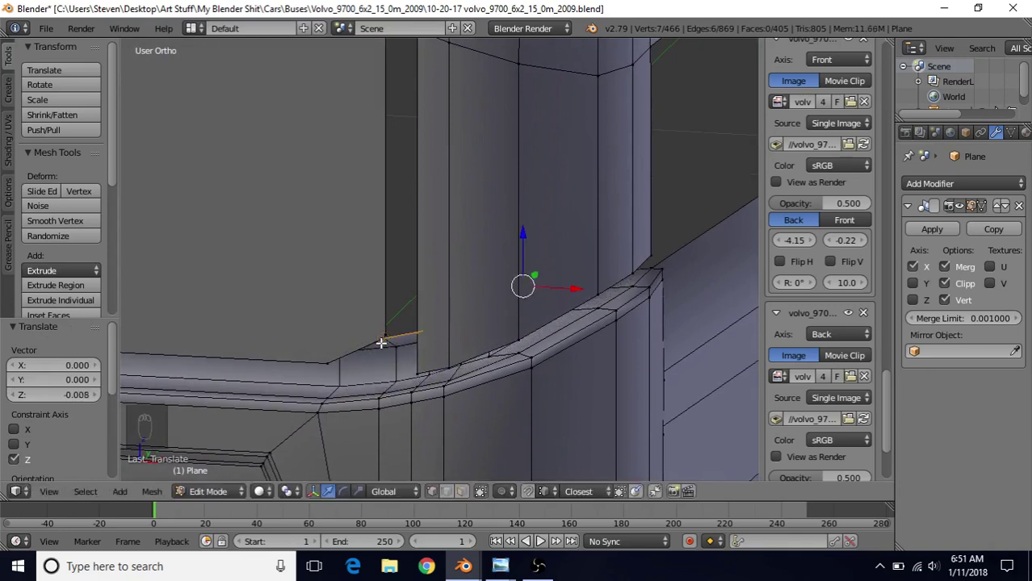
key("z")
key("c")
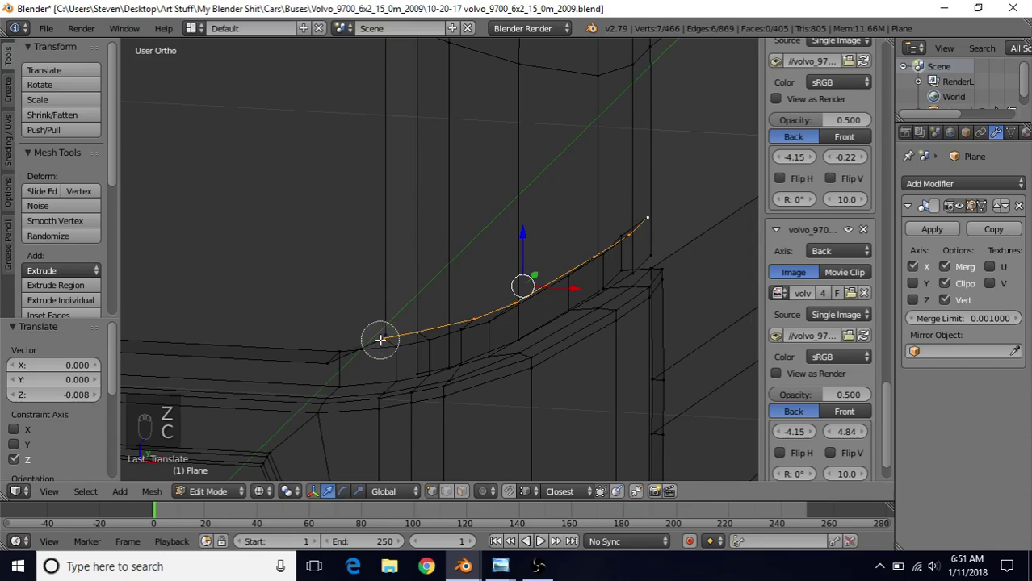
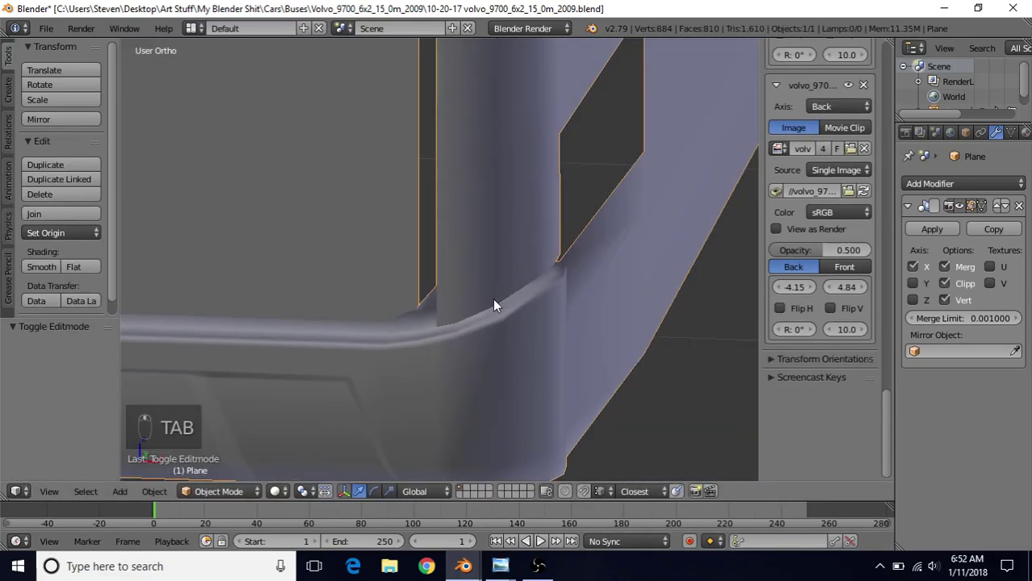
- Save the bus file with the refined ledge corner, then resume editing the mesh at the pillar
left_click_drag(489, 239, 419, 234)
middle_click(419, 234)
left_click_drag(56, 37, 61, 146)
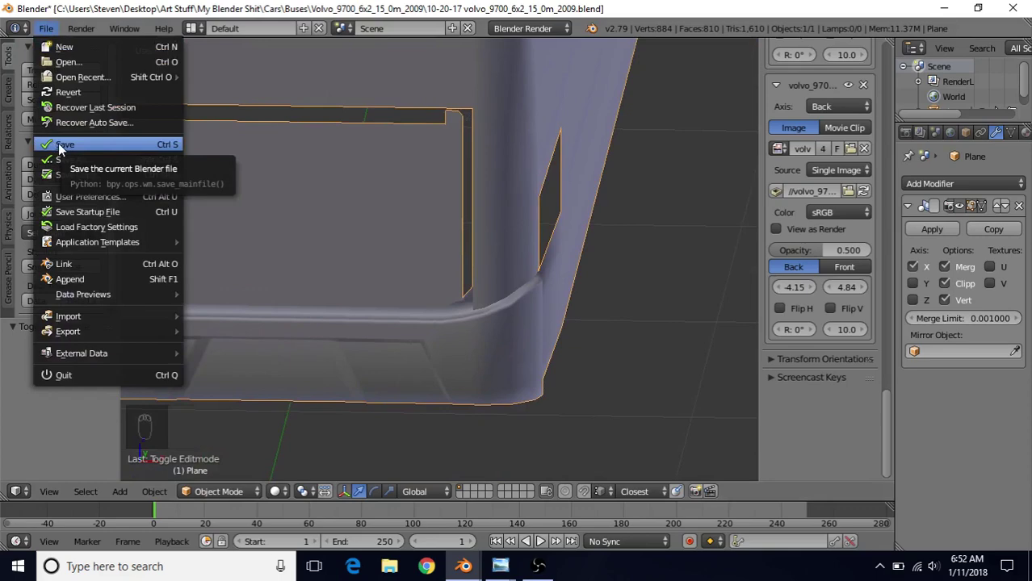
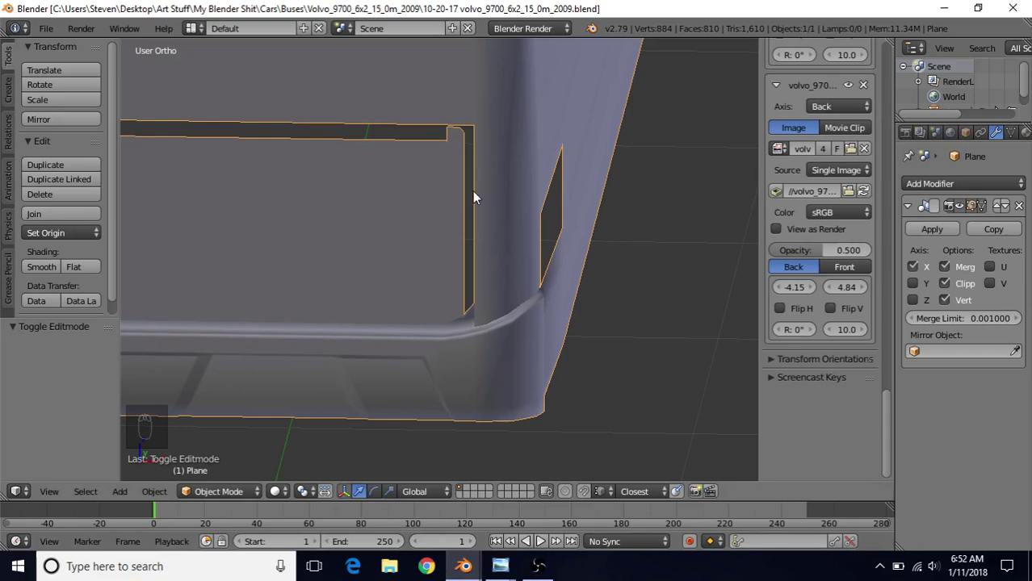
middle_click(477, 247)
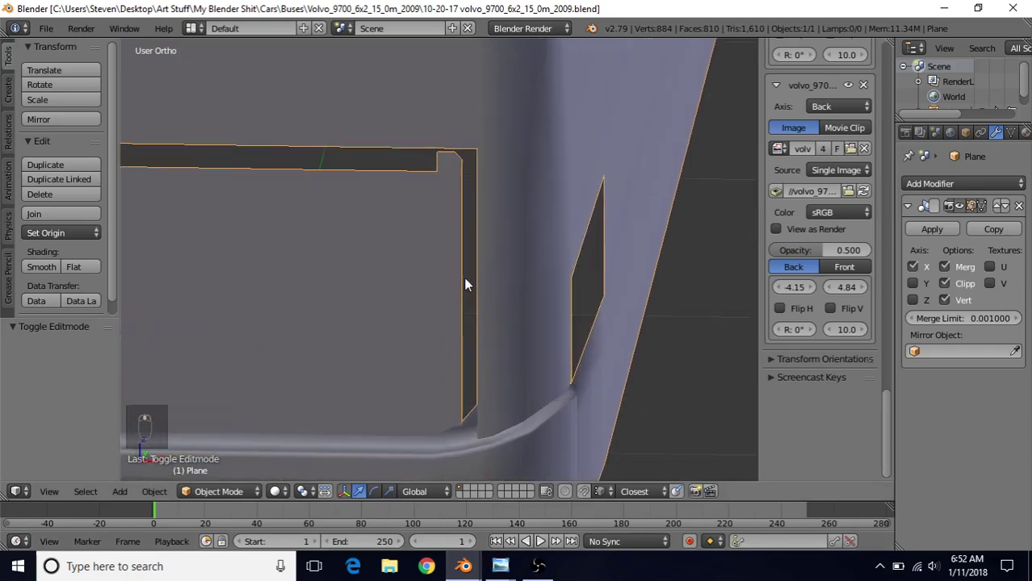
key("Tab")
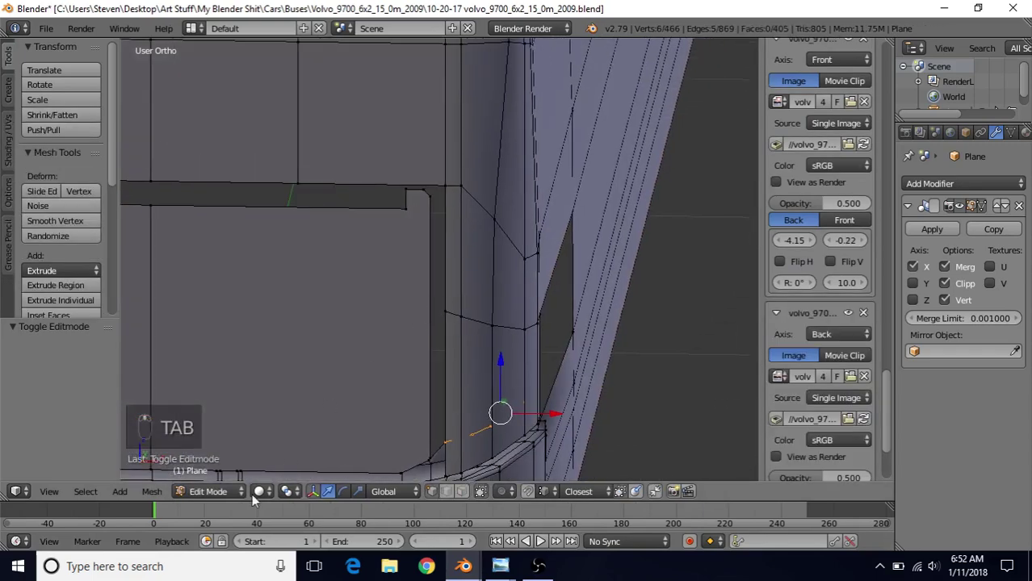
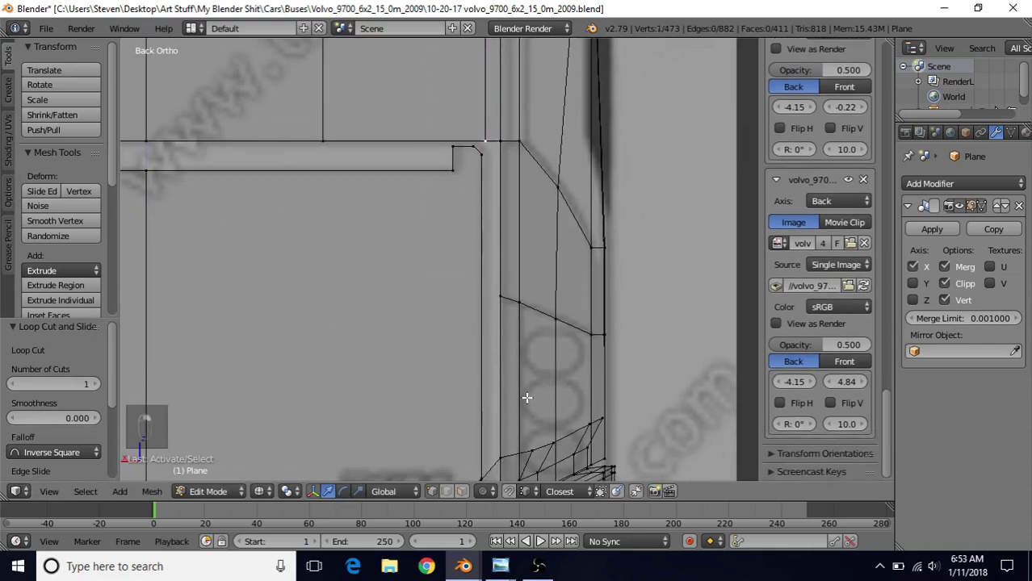
- Drag a ledge-strip vertex down to follow the back reference image
left_click_drag(525, 265, 505, 478)
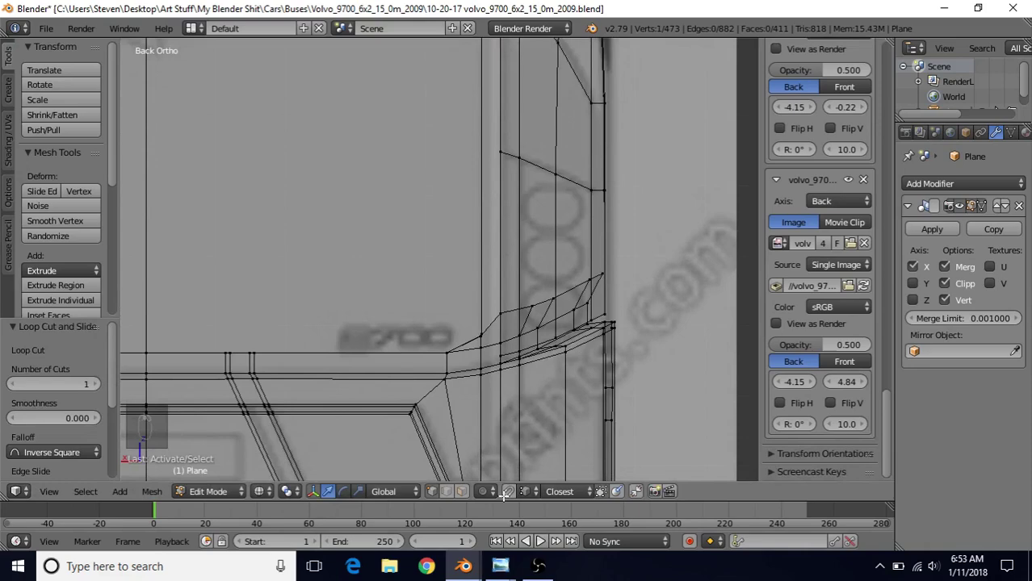
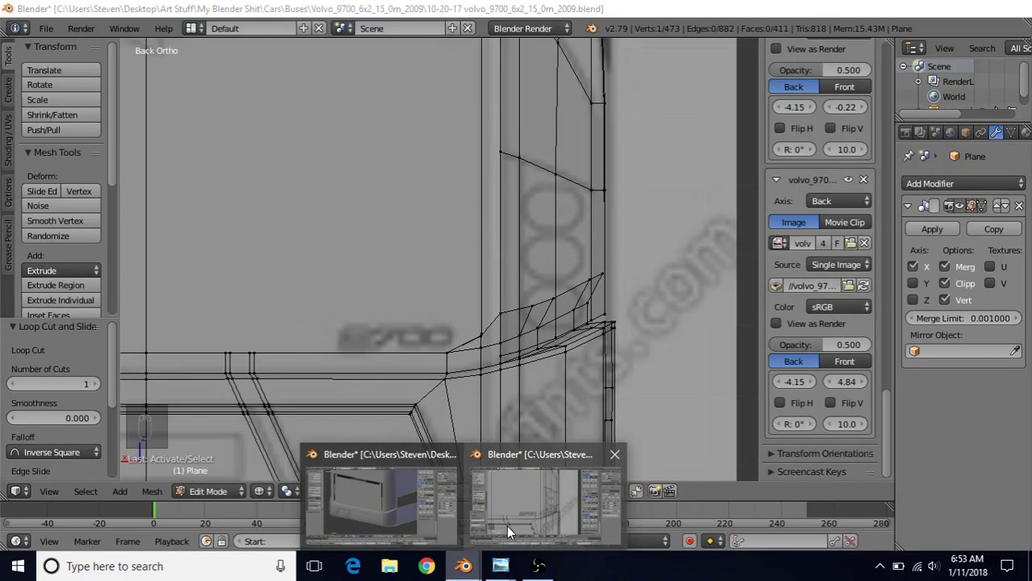
- Toggle wireframe views and zoom in on the lower ledge corner beside the pillar
key("z")
key("z")
middle_click(552, 310)
key("z")
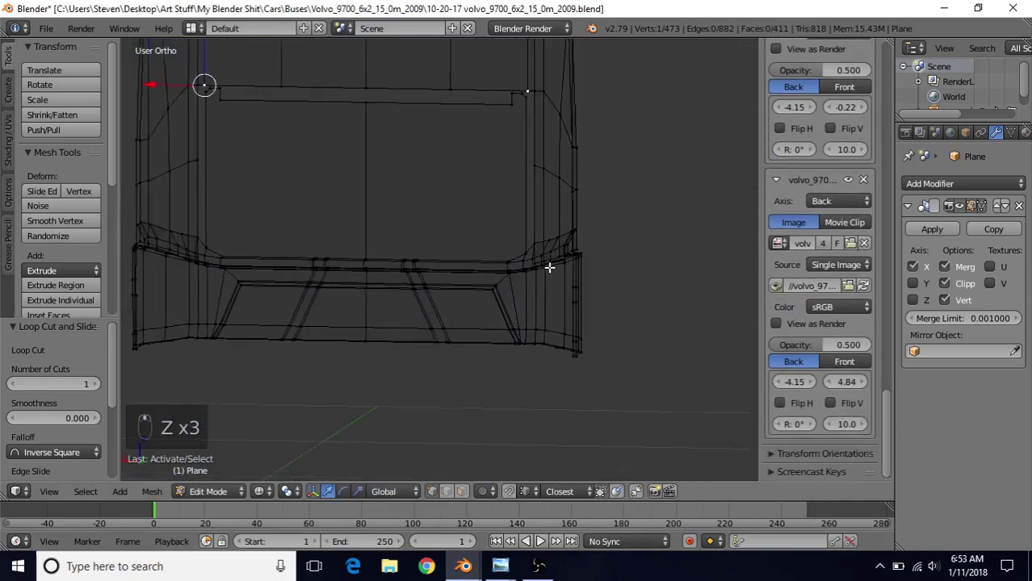
key("z")
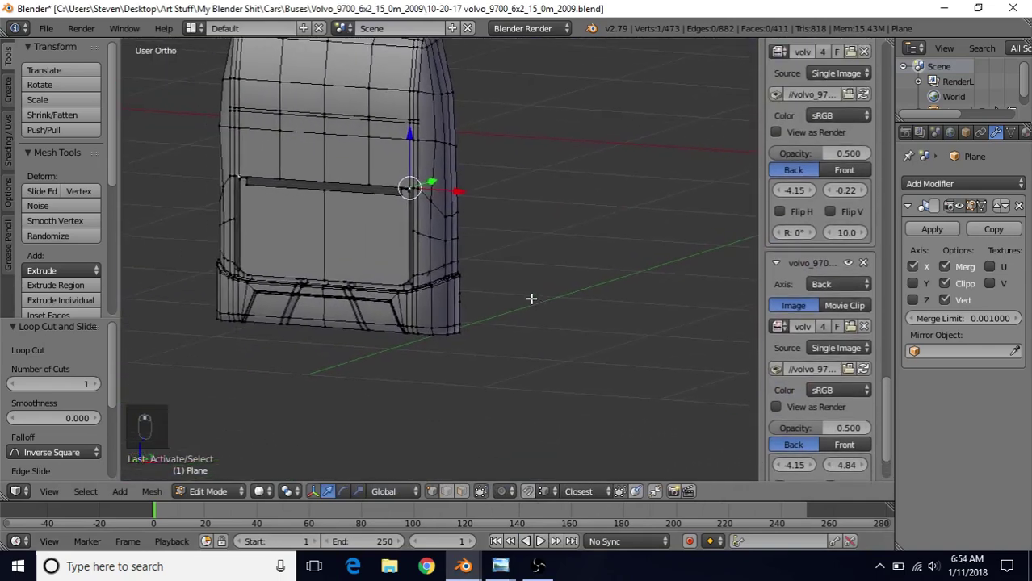
left_click_drag(491, 319, 412, 309)
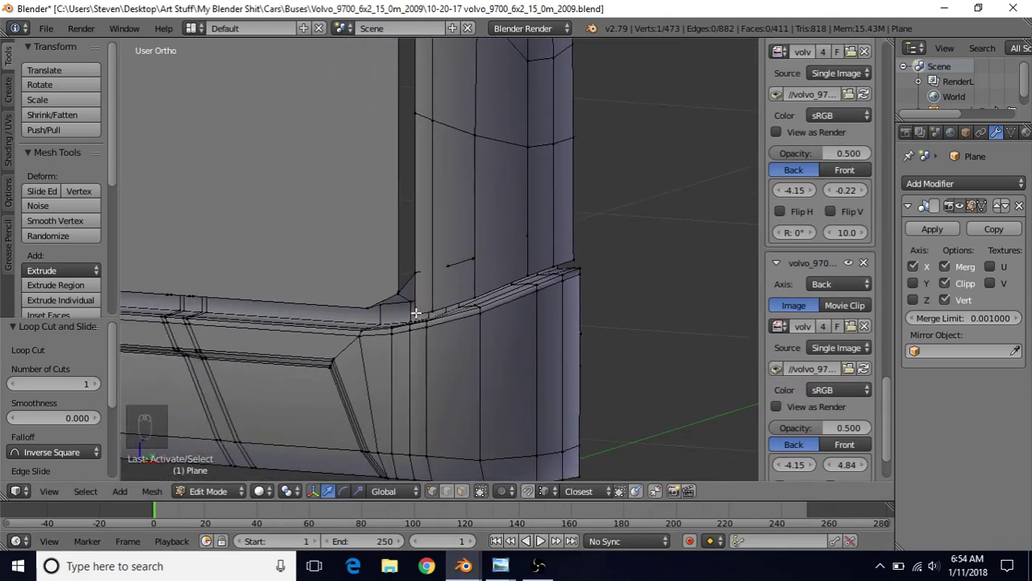
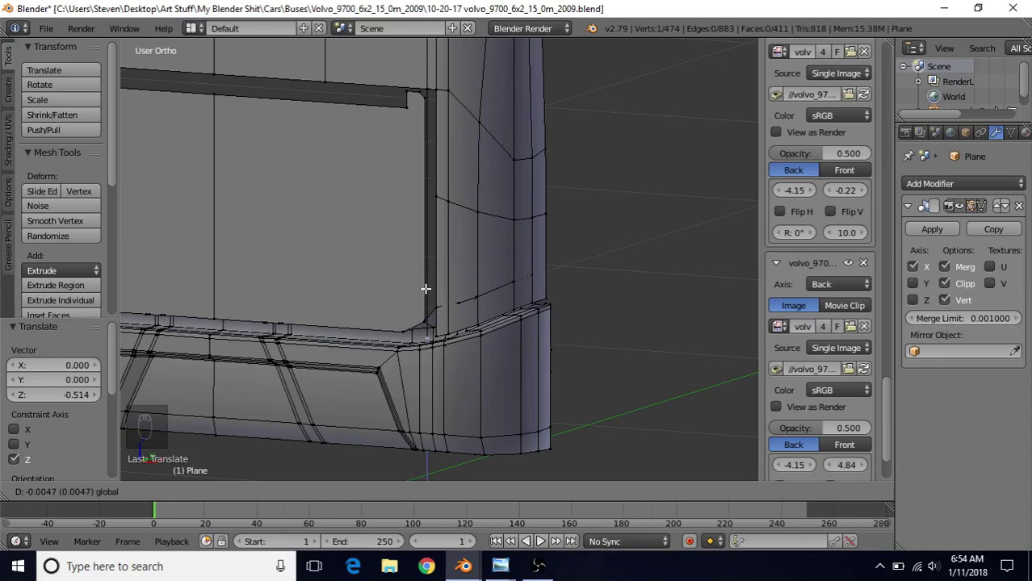
left_click_drag(465, 265, 528, 244)
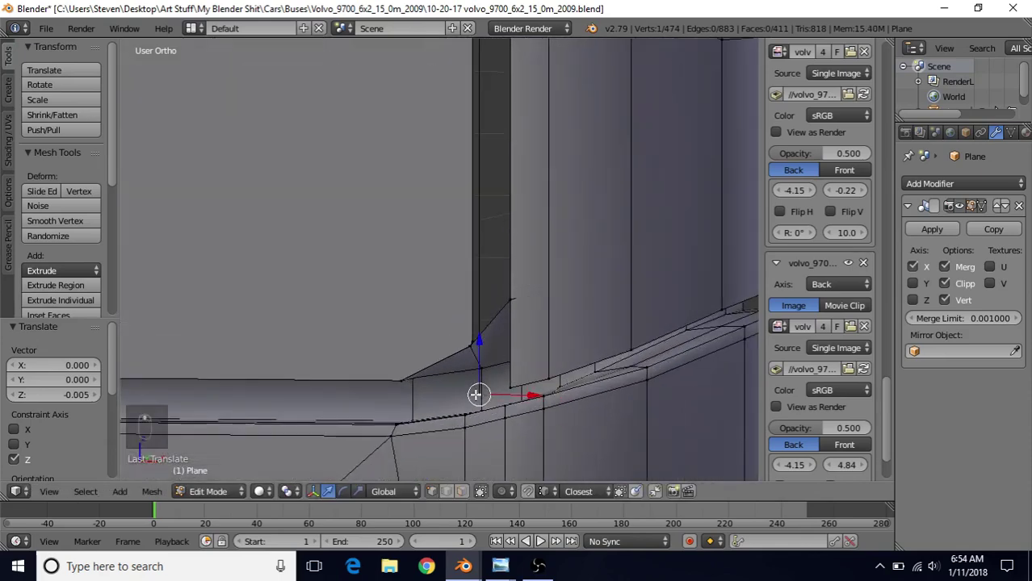
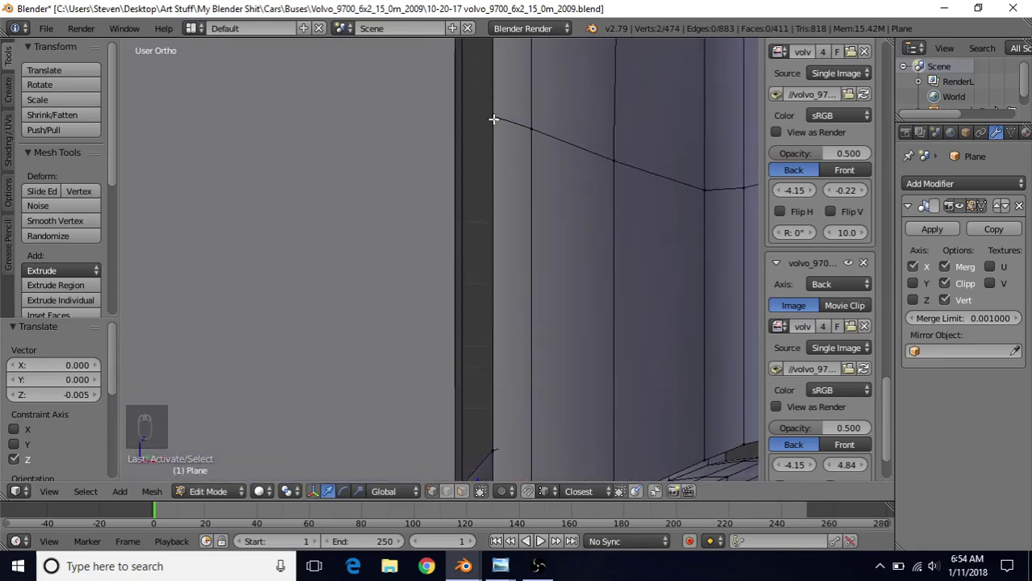
- Fill a narrow face between the pillar corner vertices and preview the body smooth-shaded outside editing
left_click_drag(493, 117, 498, 160)
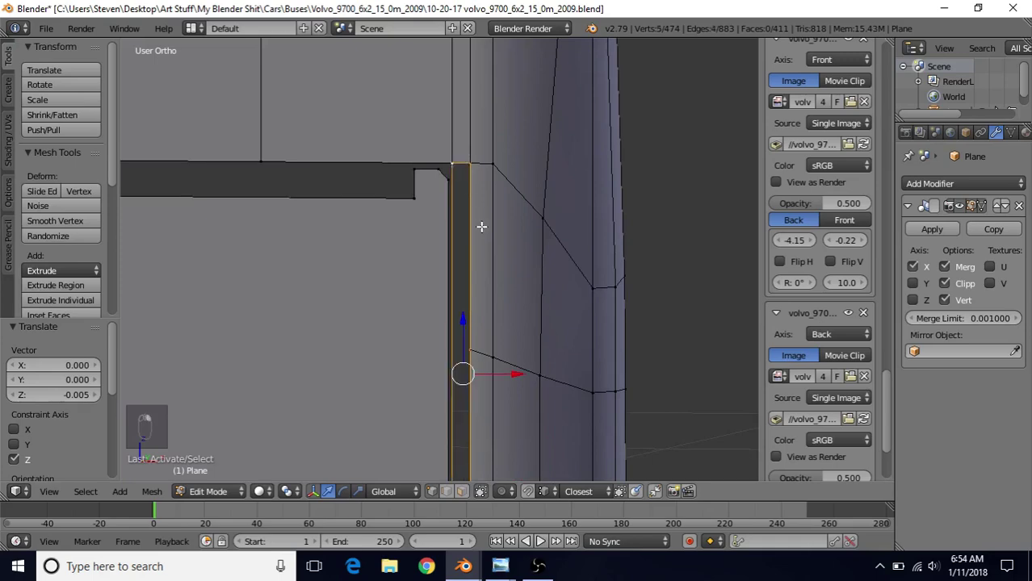
key("f")
middle_click(517, 281)
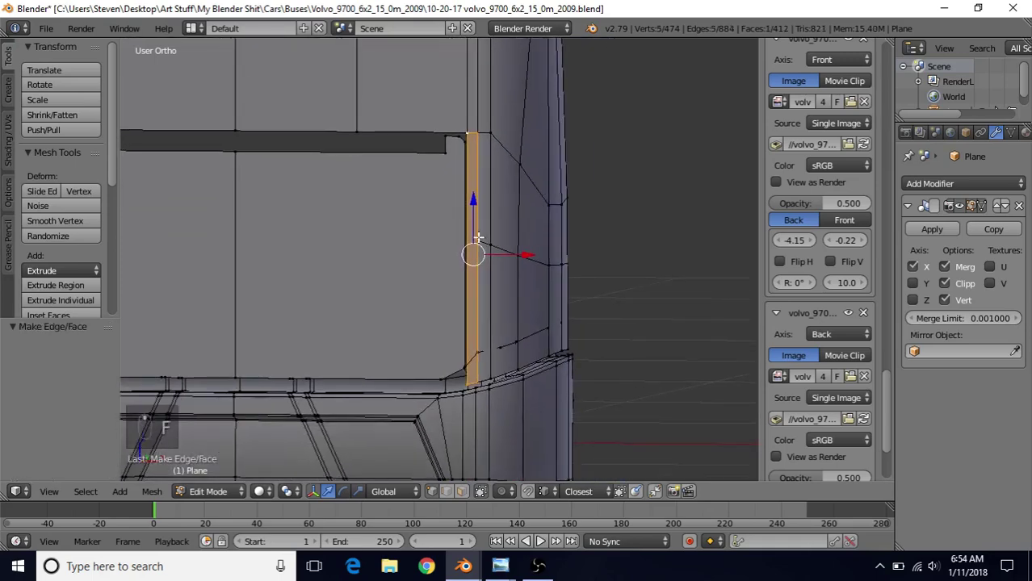
middle_click(525, 267)
key("a")
key("Tab")
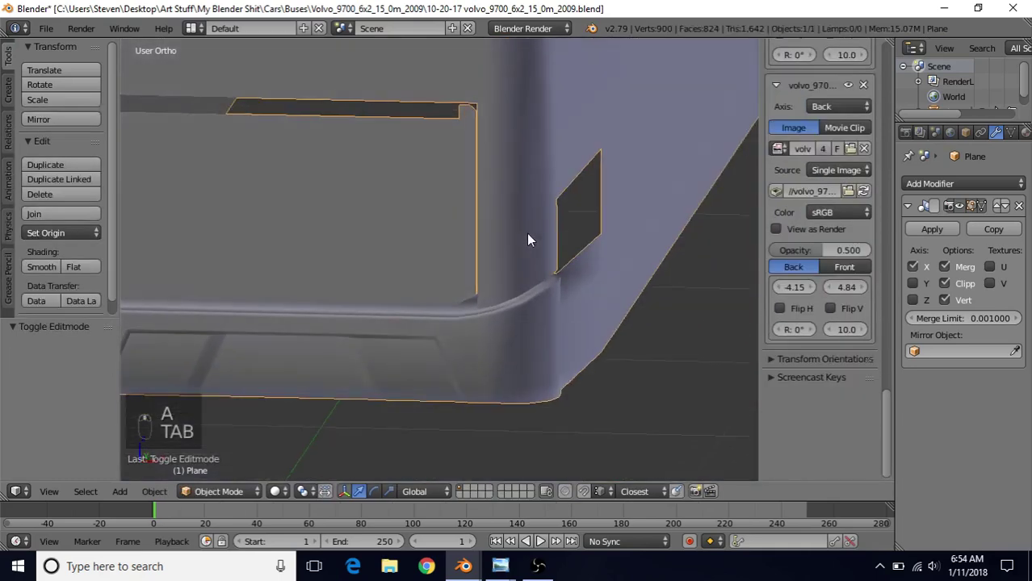
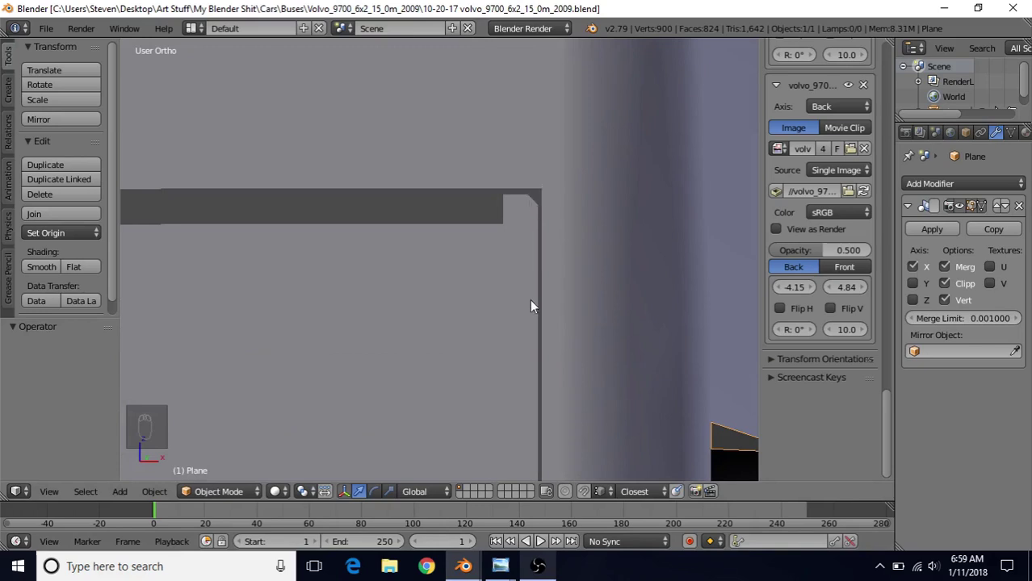
- Return to editing the mesh at the ledge strip's doubled corner vertex
key("Tab")
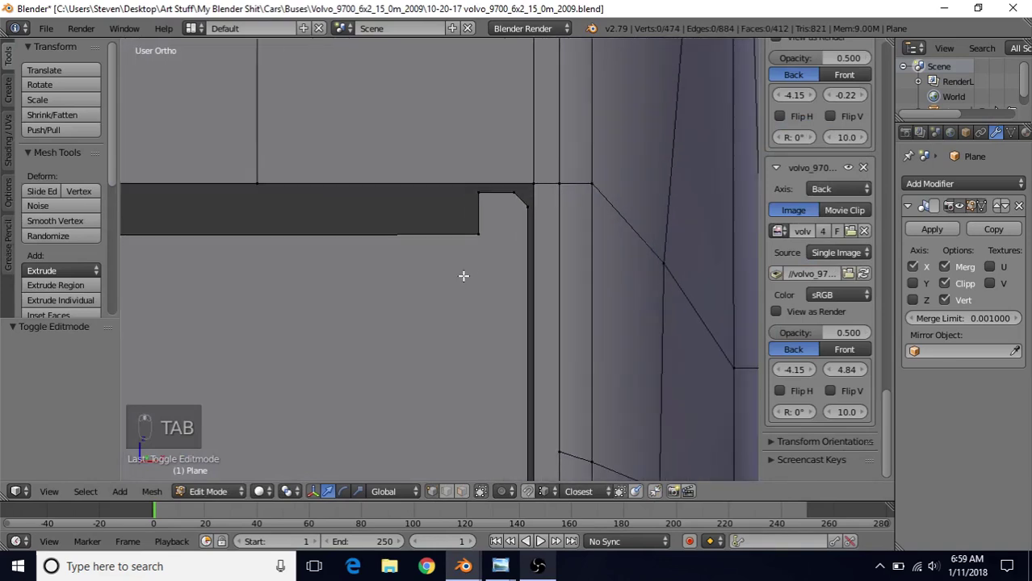
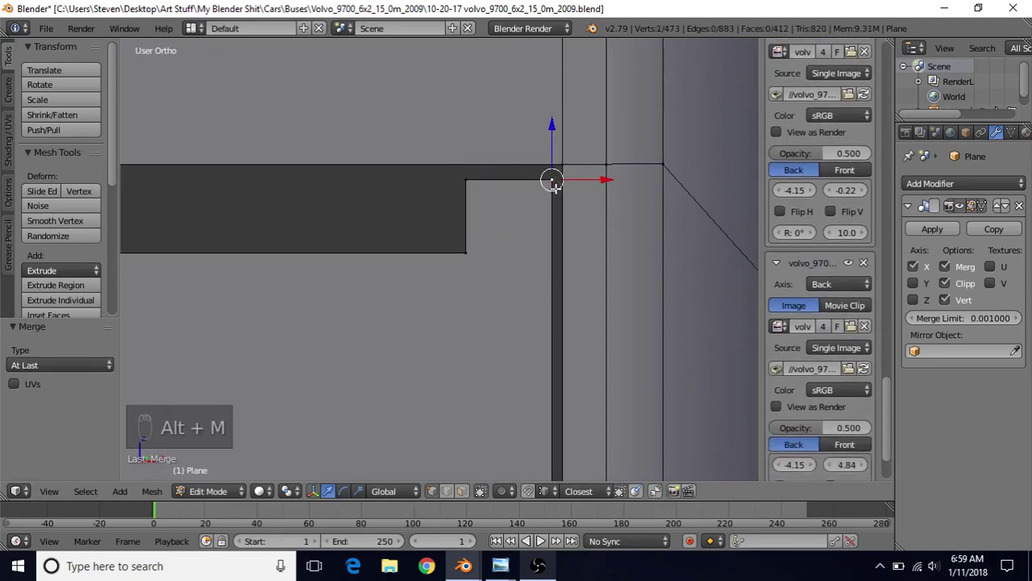
- Nudge the ledge strip's top rim down a hair to sit level and preview it shaded out of edit mode
left_click_drag(496, 253, 502, 204)
key("Tab")
key("Tab")
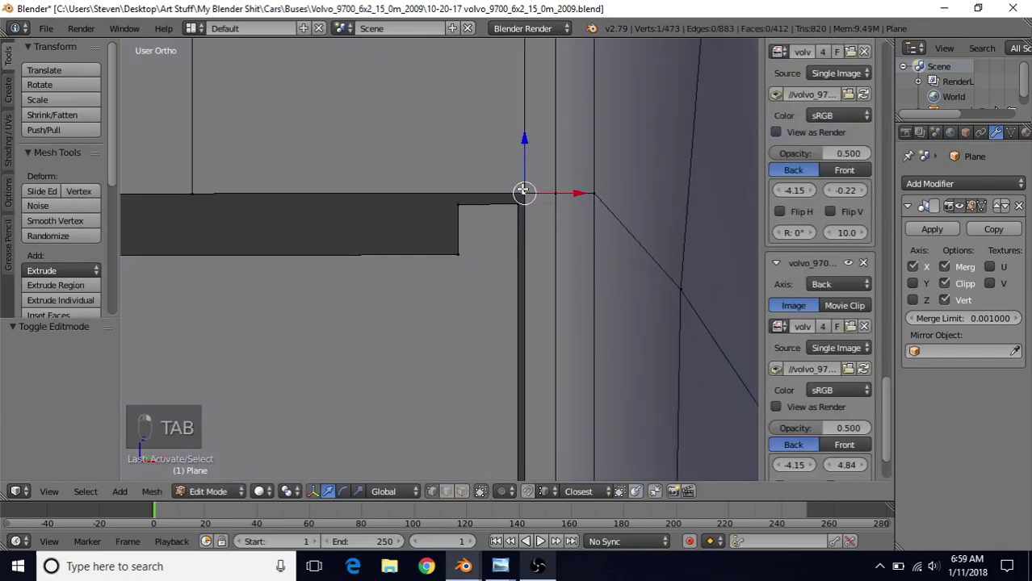
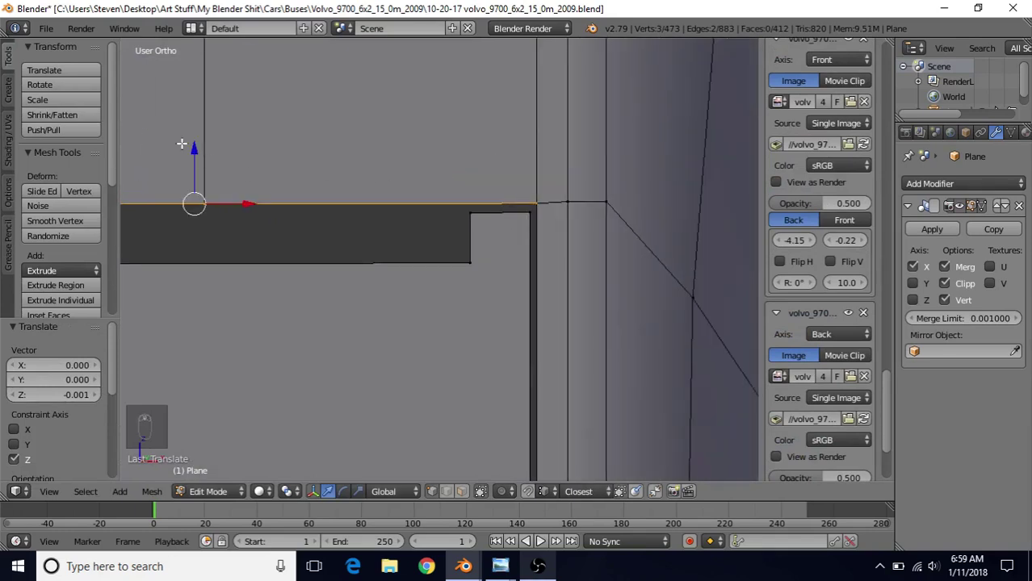
left_click_drag(193, 147, 202, 144)
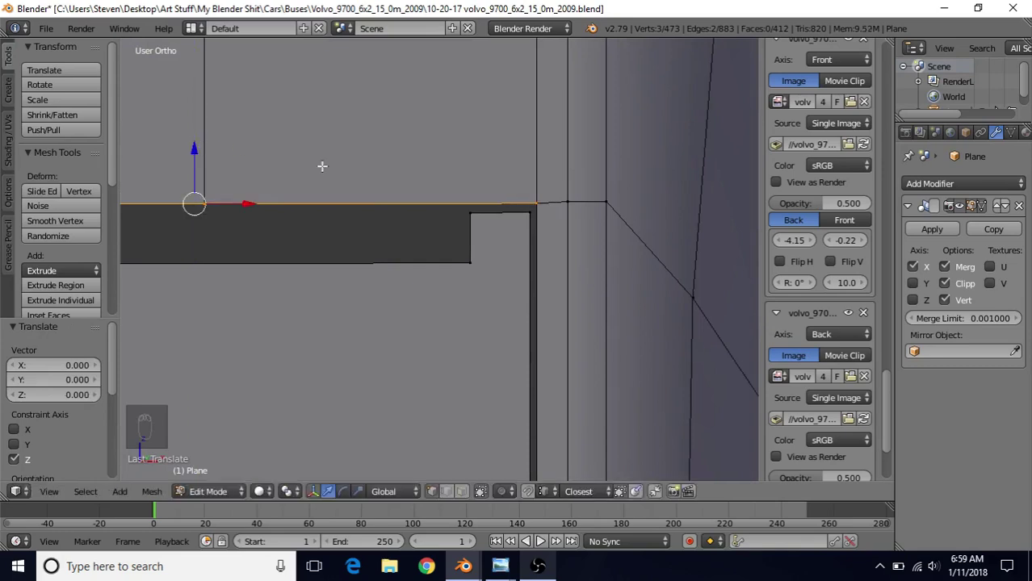
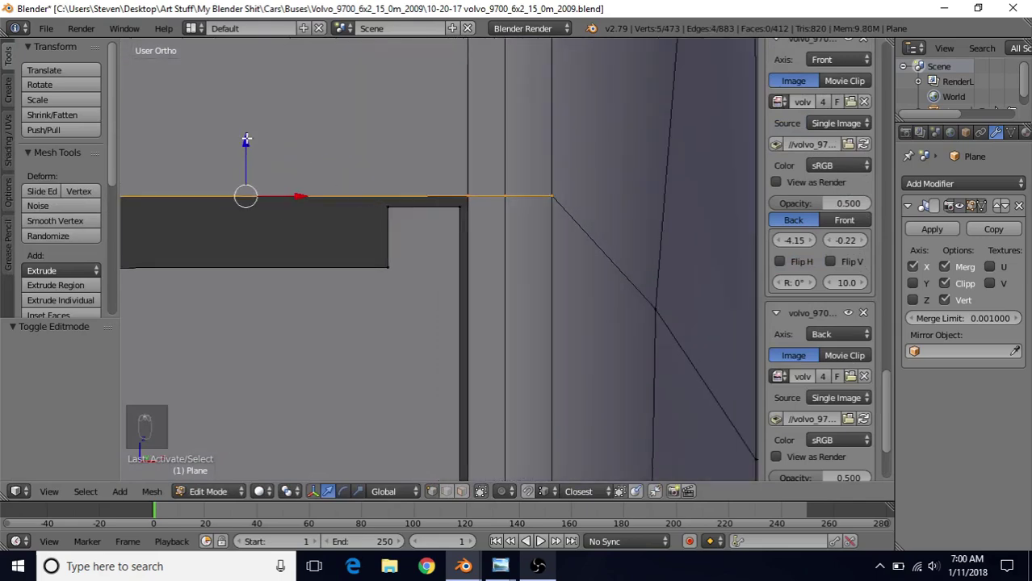
left_click_drag(244, 136, 246, 138)
key("Tab")
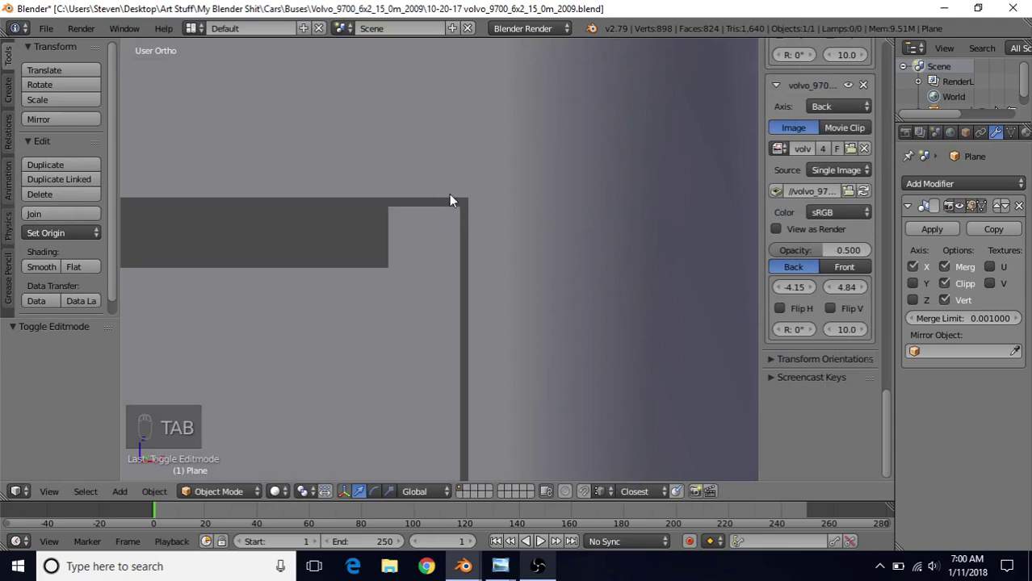
- Delete the top edges of the ledge strip, removing its upper faces
middle_click(478, 292)
key("Tab")
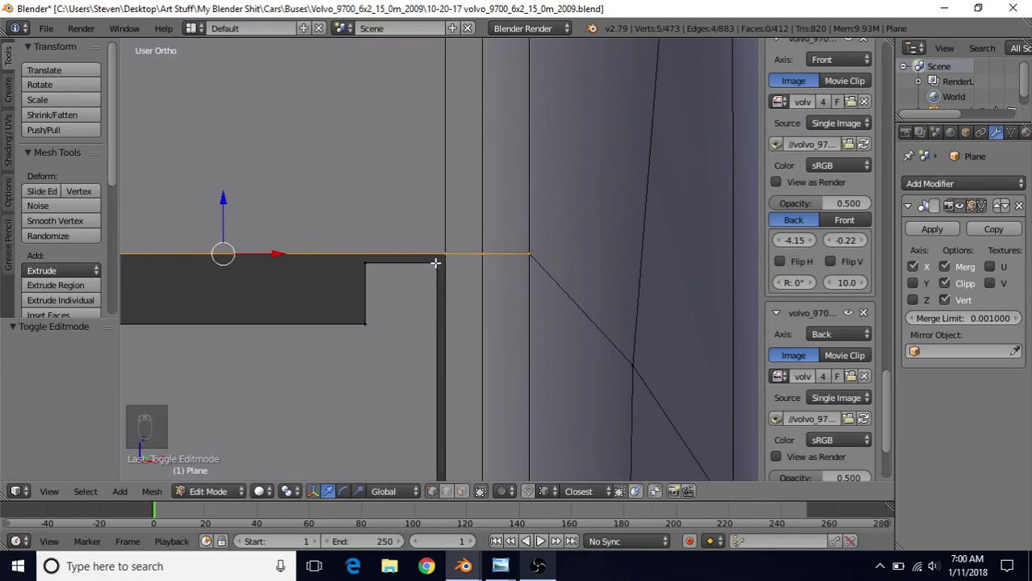
left_click_drag(445, 248, 453, 501)
left_click_drag(453, 500, 441, 203)
left_click_drag(469, 259, 475, 206)
key("Delete")
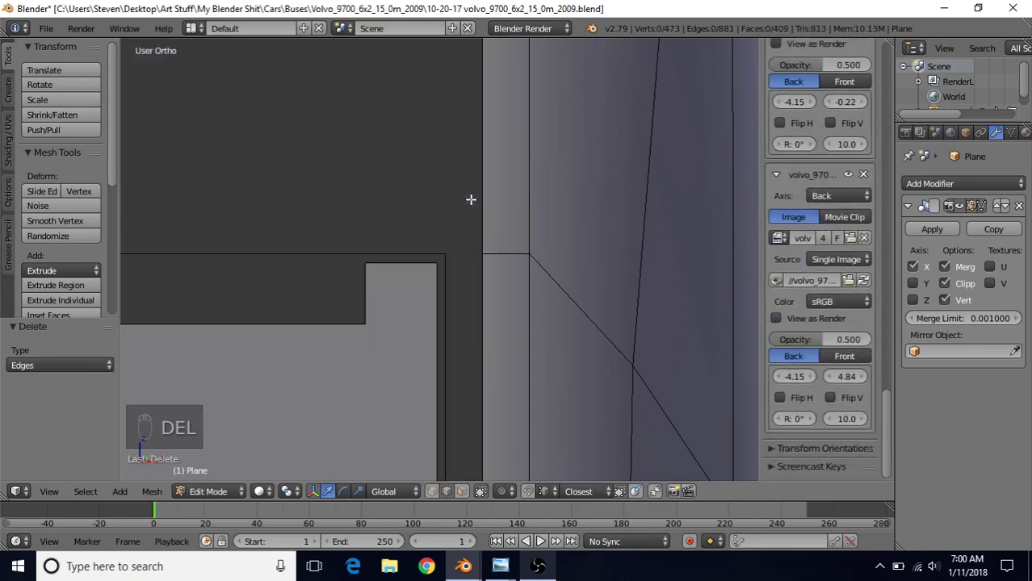
- Box-select the corner vertices of the ledge strip for bevelling
left_click_drag(431, 497, 466, 254)
- Bevel the ledge's outer corner vertex into a small two-segment curve and preview it in Object Mode
left_click_drag(455, 245, 437, 274)
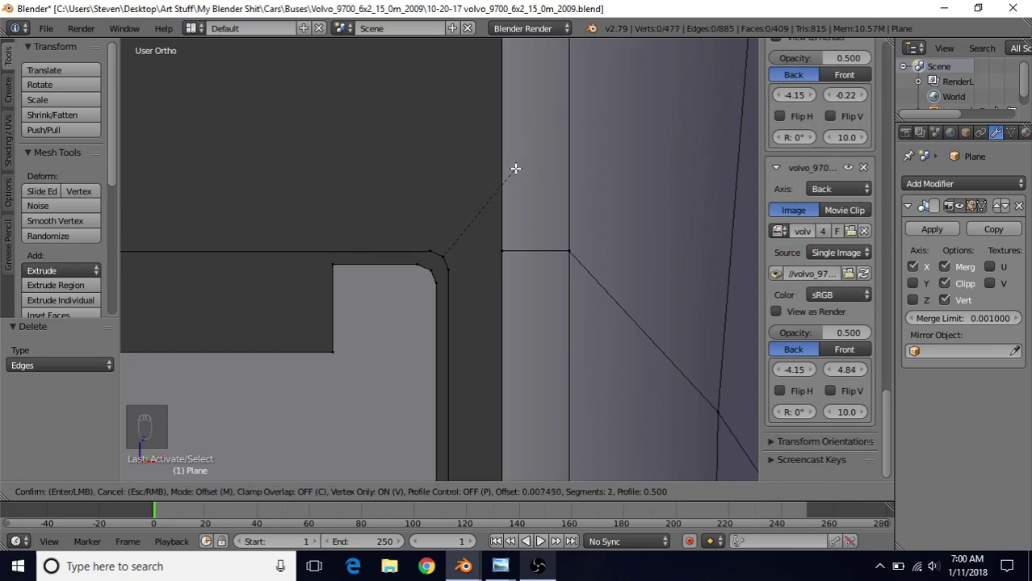
left_click_drag(515, 163, 444, 374)
key("Tab")
key("Tab")
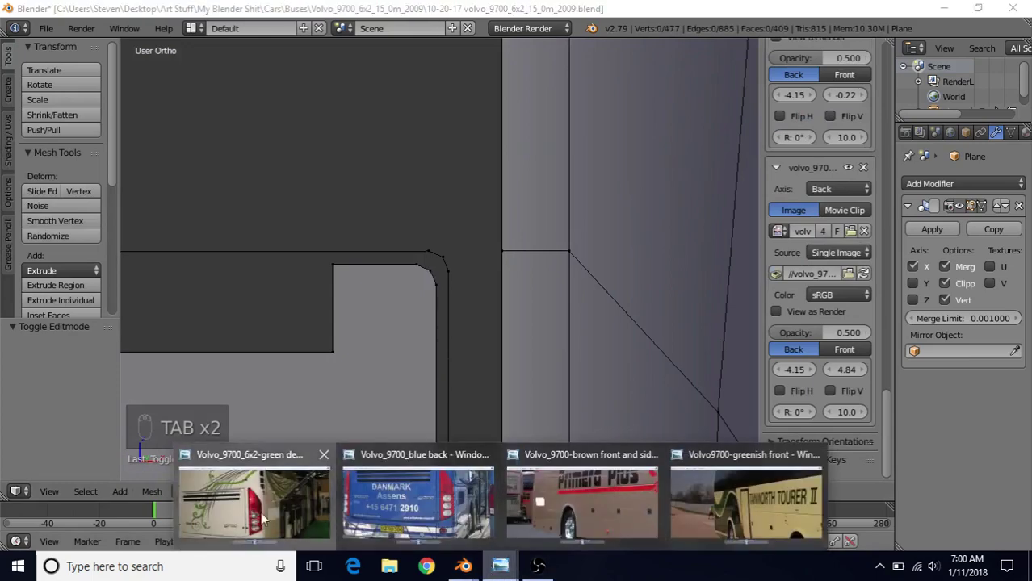
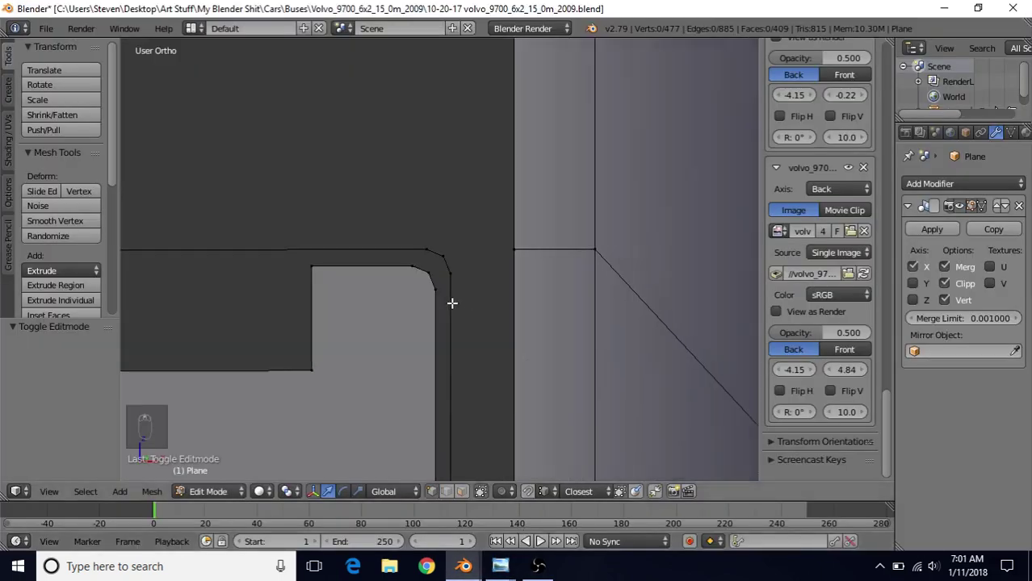
key("Tab")
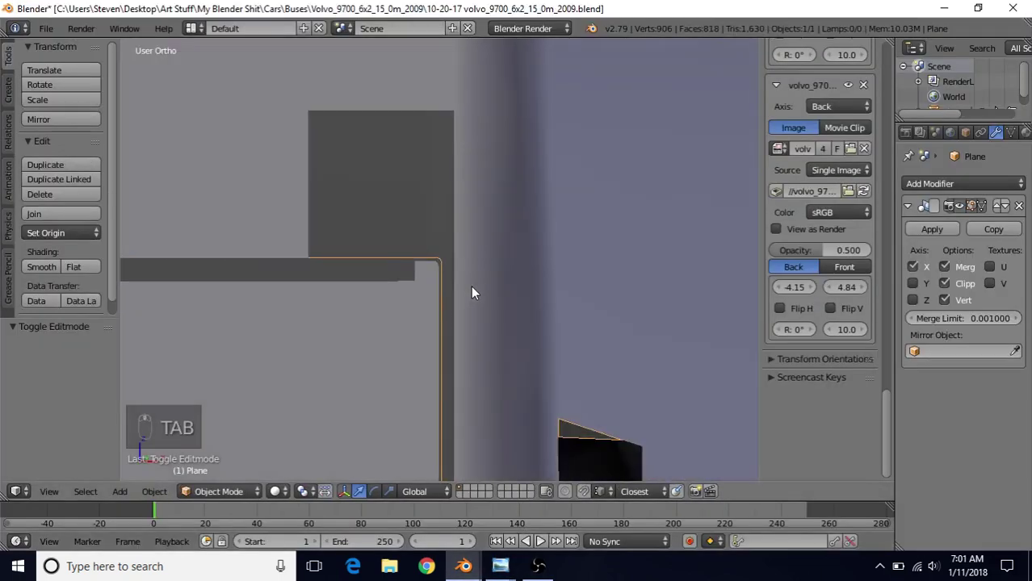
- Undo and redo the corner vertex bevel with a new width, then preview the deselected body
key("Tab")
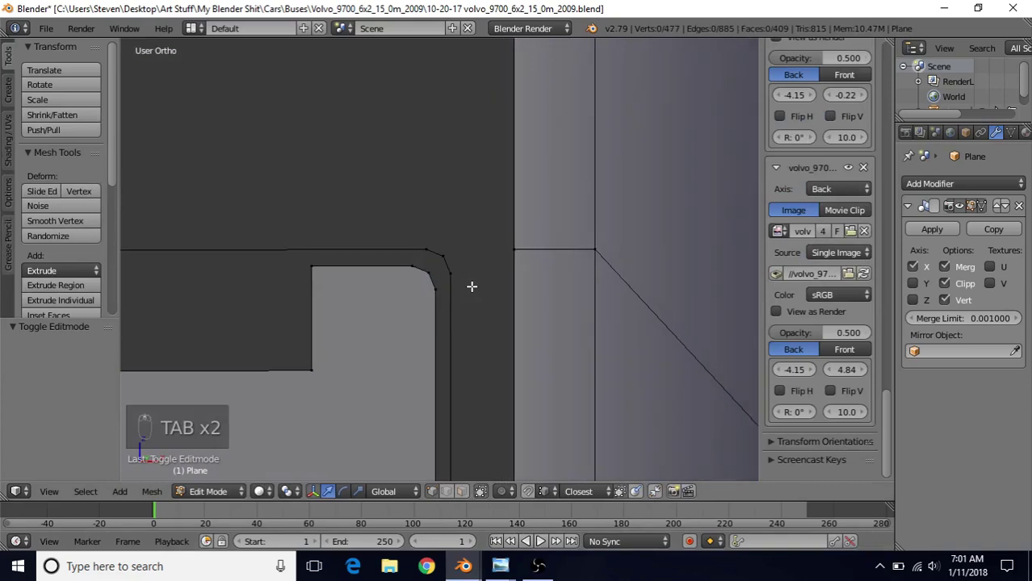
key("ctrl+z")
key("ctrl+z")
key("ctrl+z")
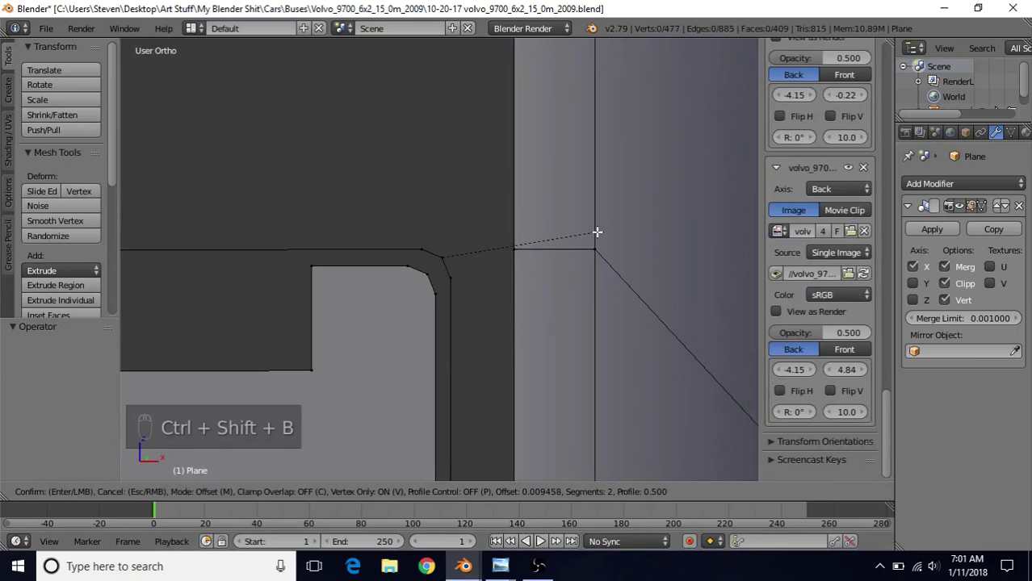
left_click(595, 230)
key("Tab")
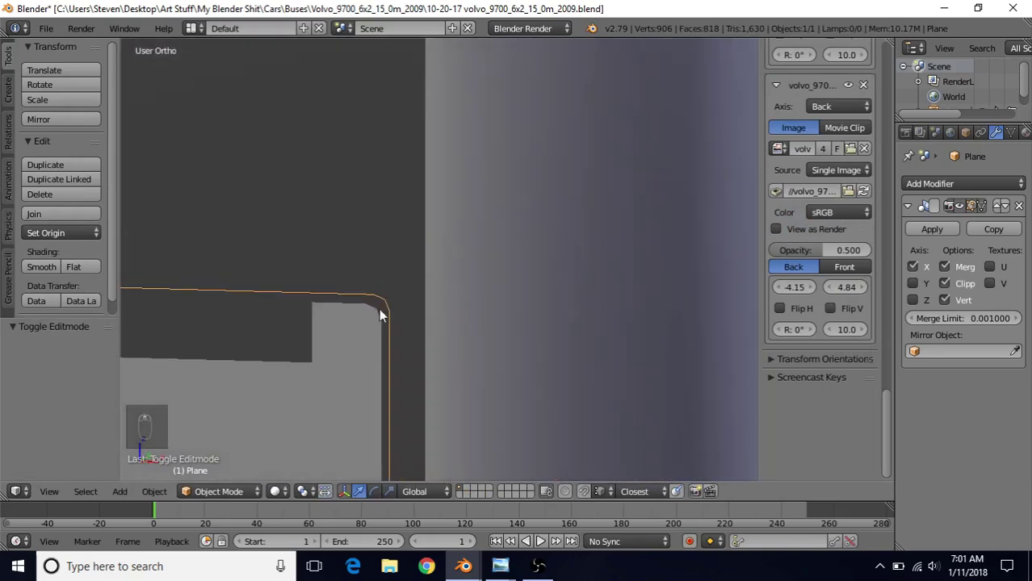
key("a")
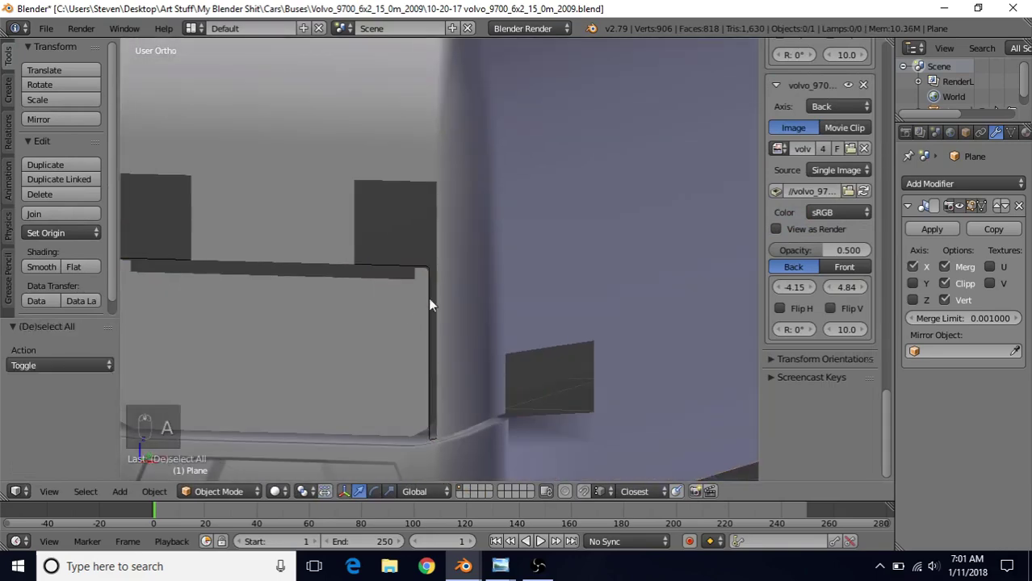
- Fill the pillar corner gap above the ledge with a new face and joining edge, then deselect
left_click_drag(455, 293, 417, 308)
key("Tab")
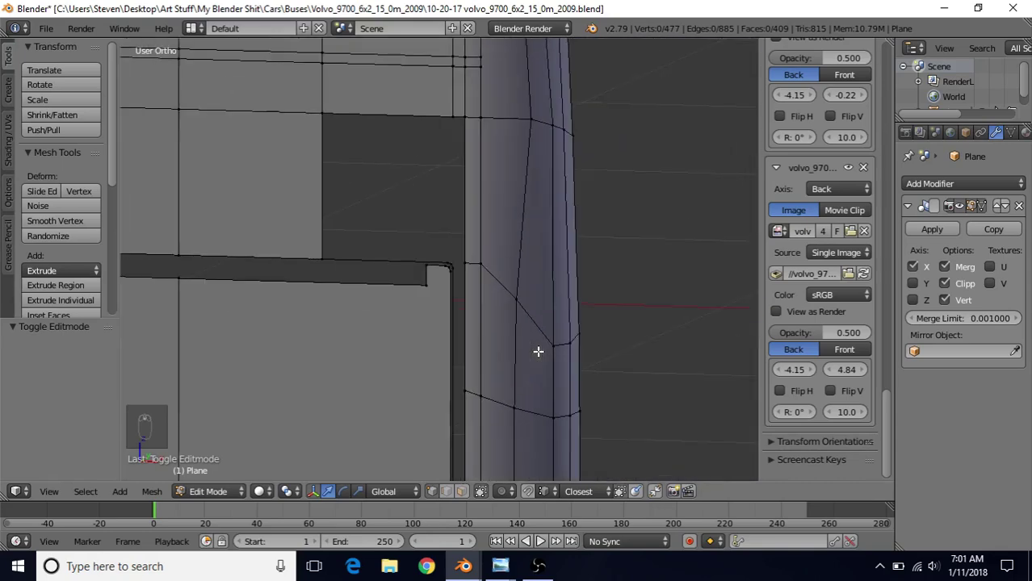
left_click_drag(500, 228, 487, 357)
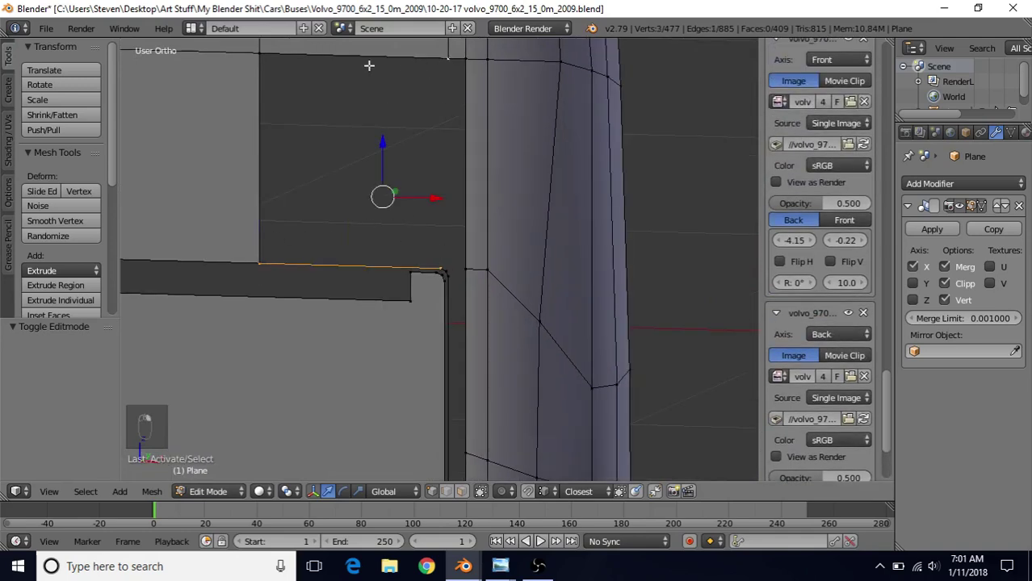
key("f")
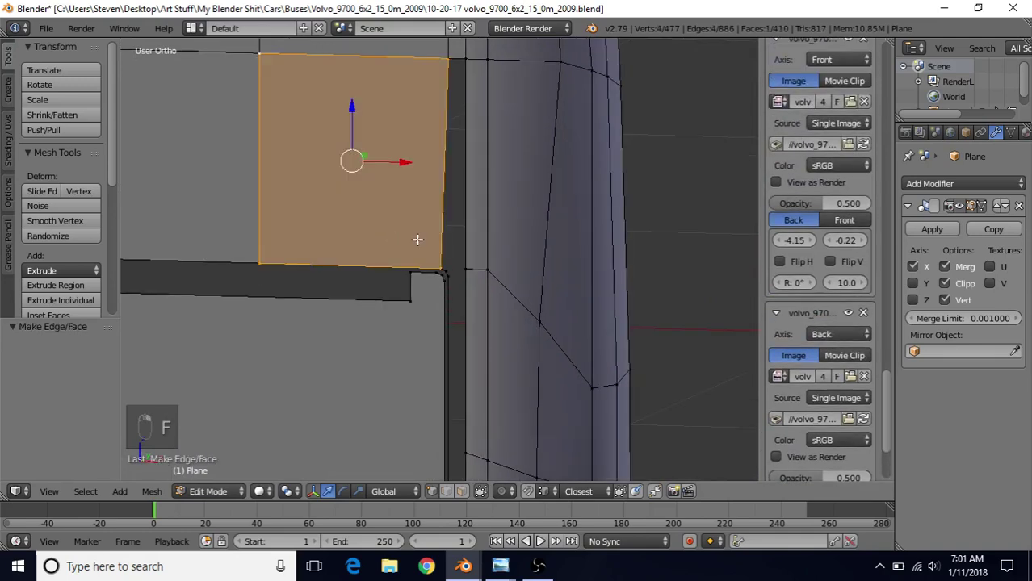
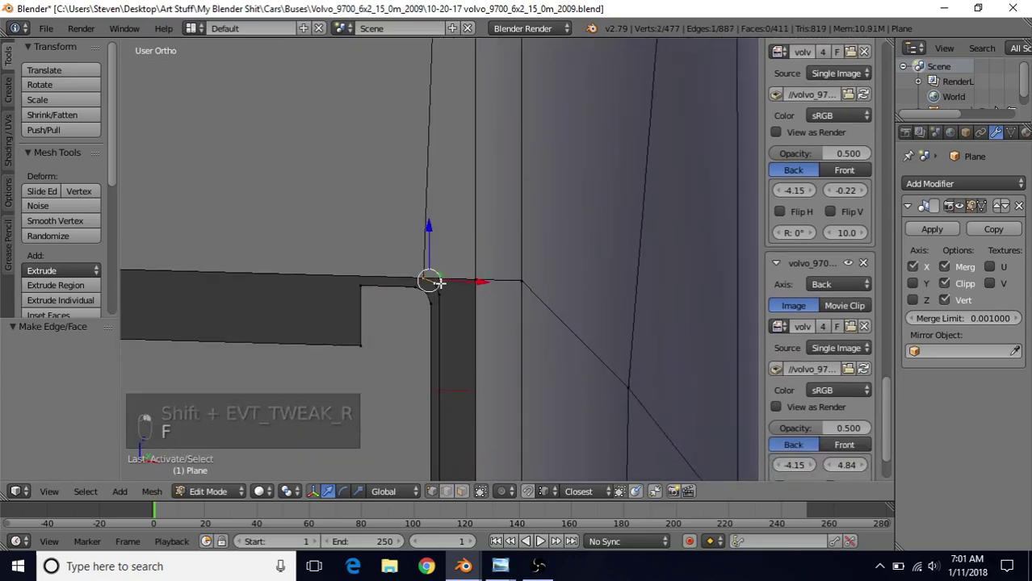
key("f")
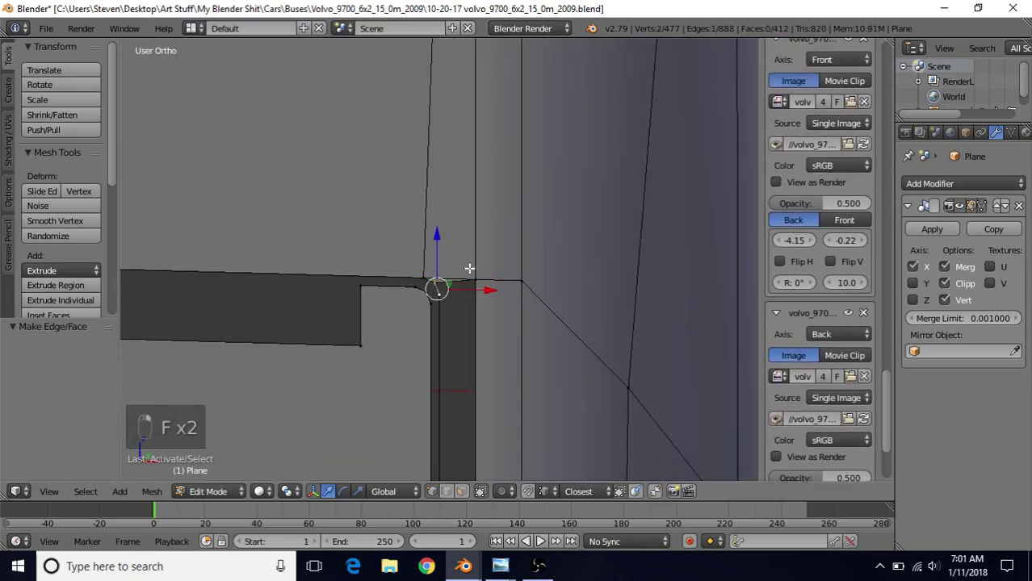
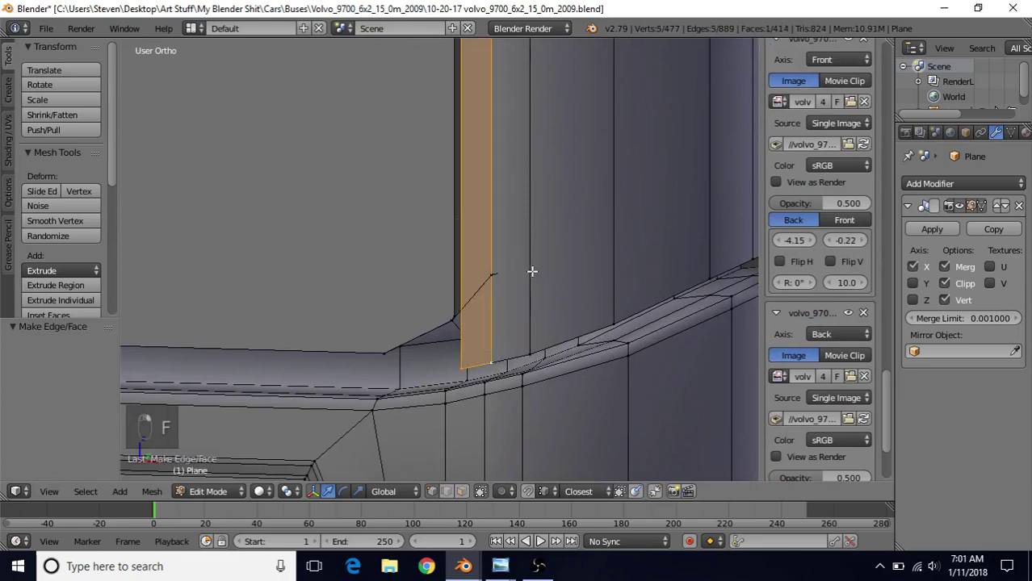
key("a")
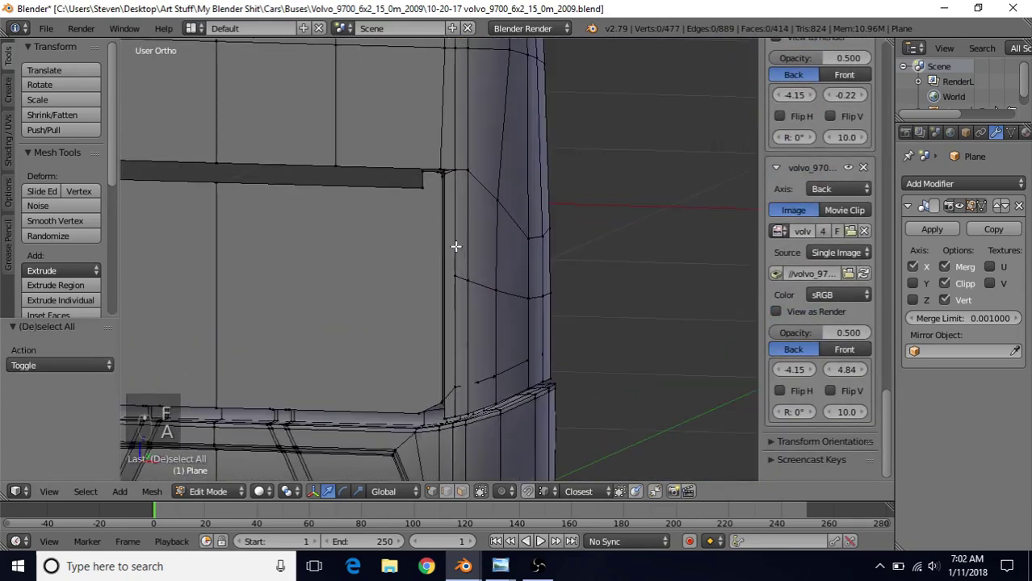
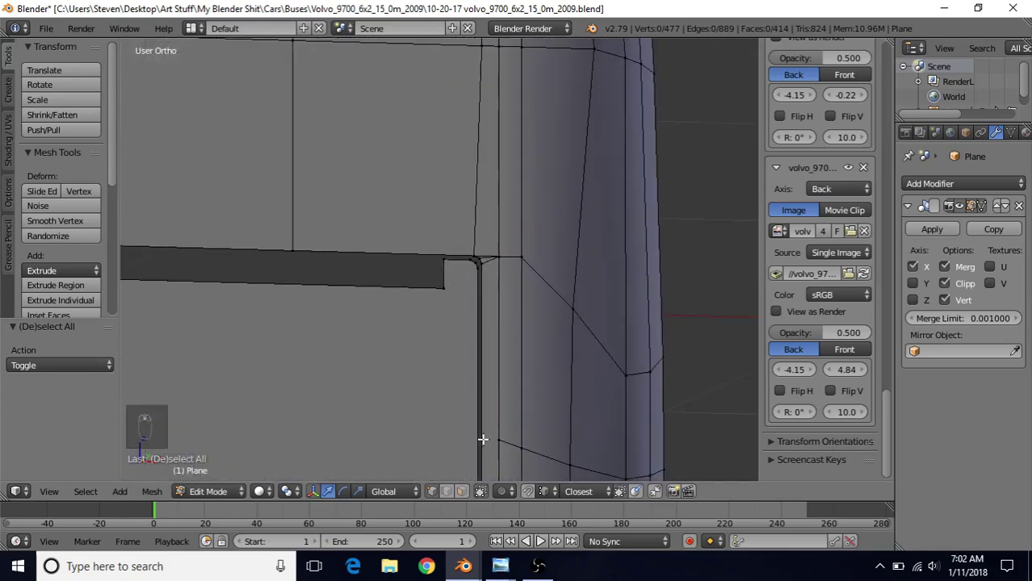
- Start a knife cut for a new edge into the pillar just above the ledge
middle_click(497, 331)
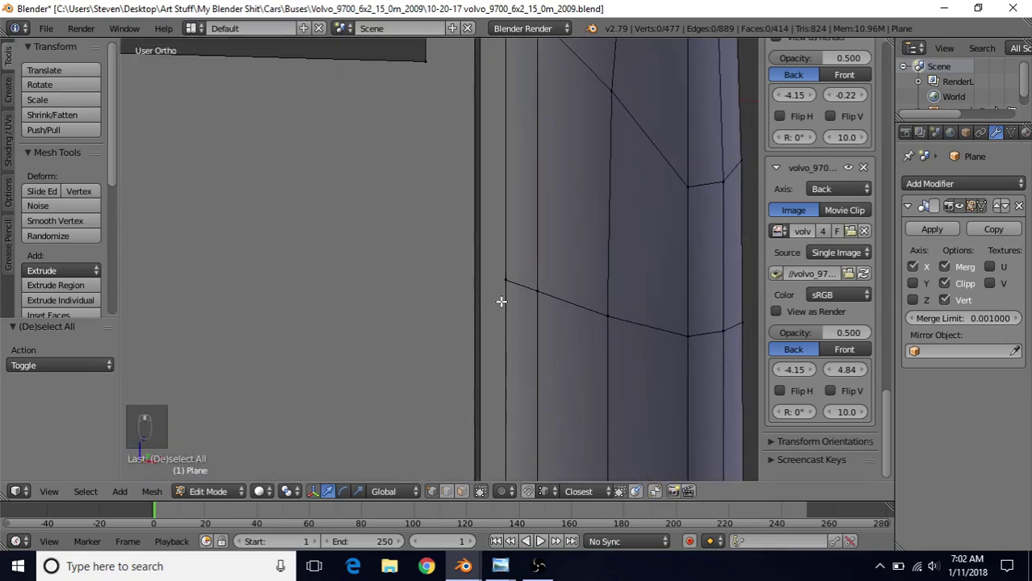
key("k")
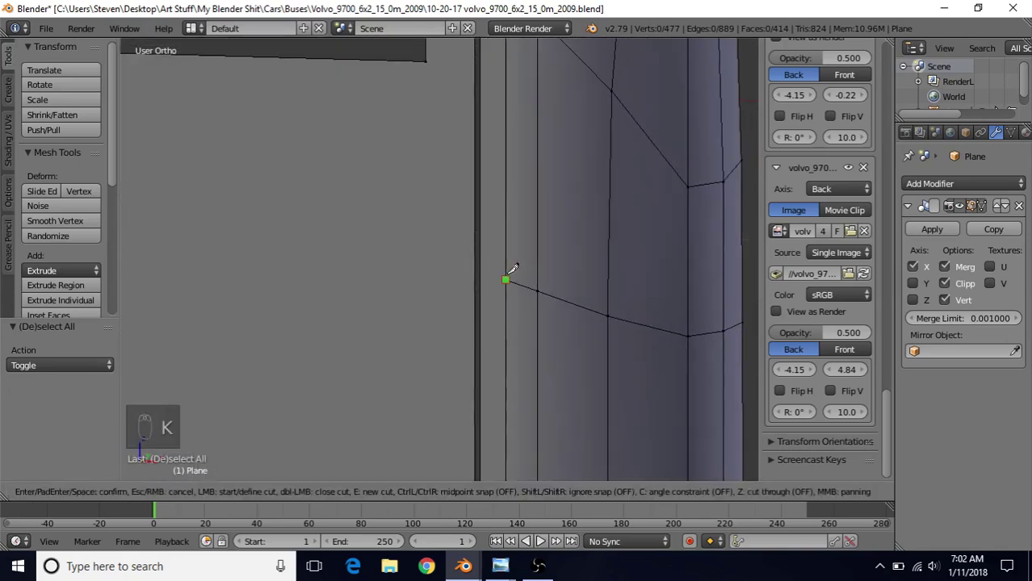
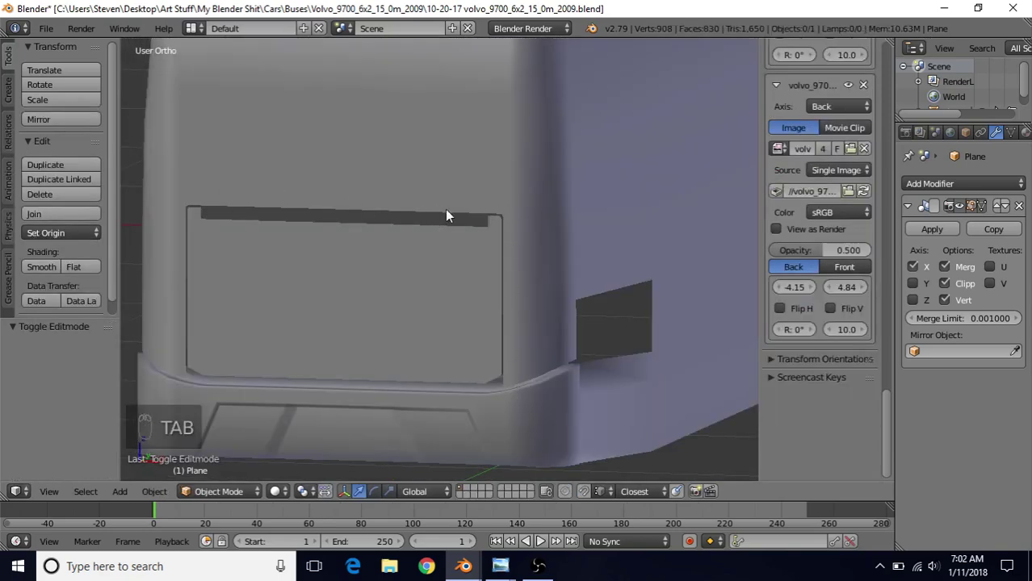
- Return to Edit Mode with the view recentred on the ledge corner beside the pillar
left_click_drag(490, 286, 537, 322)
key("Tab")
middle_click(530, 293)
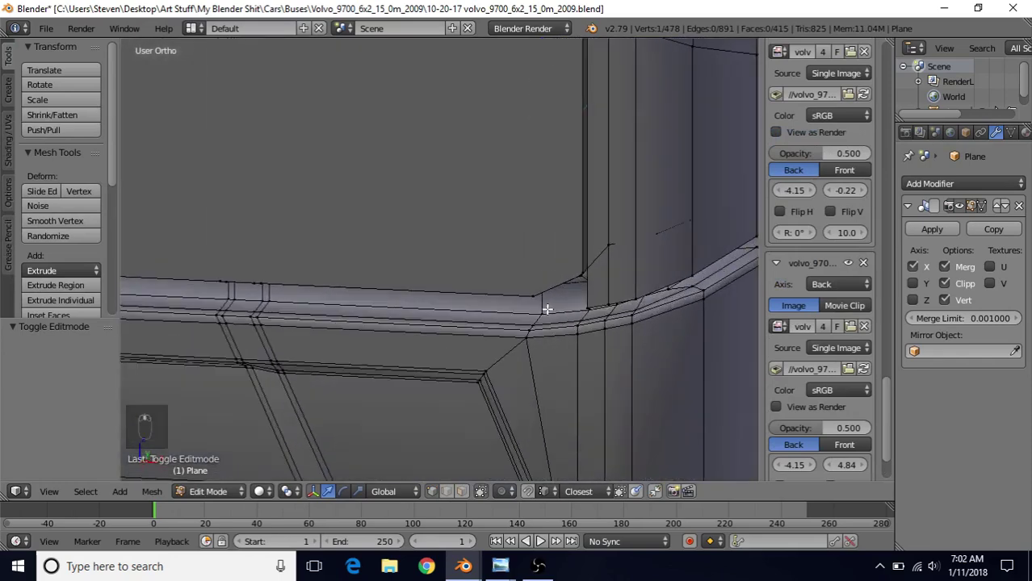
- Inset the selected ledge strip faces to give the ledge a thin inner border
middle_click(561, 288)
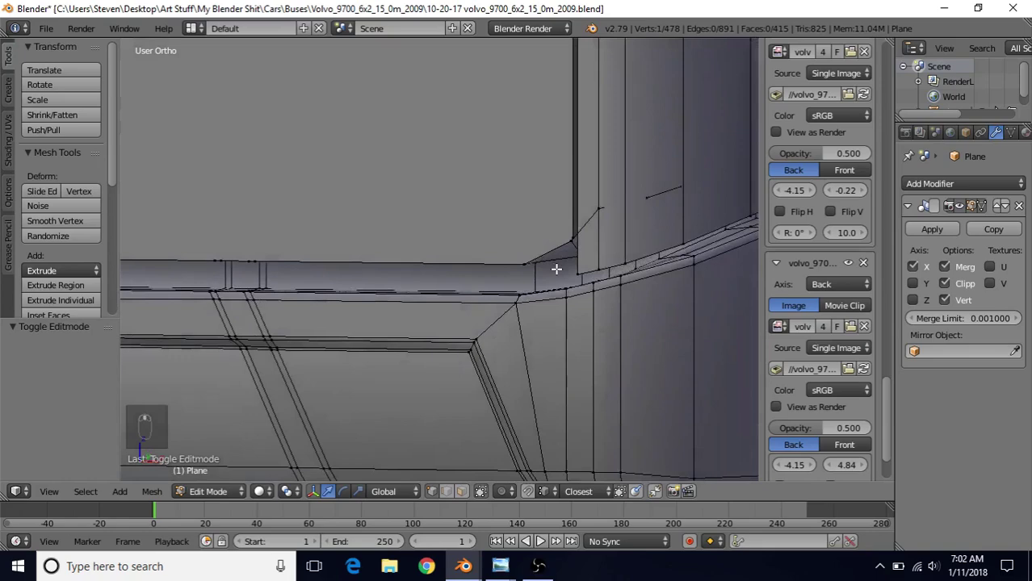
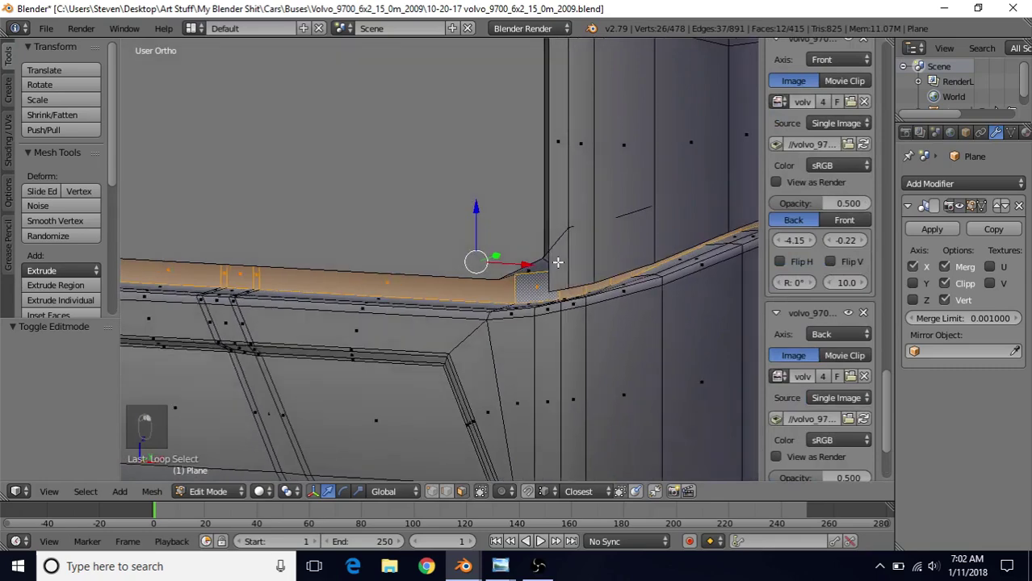
middle_click(520, 254)
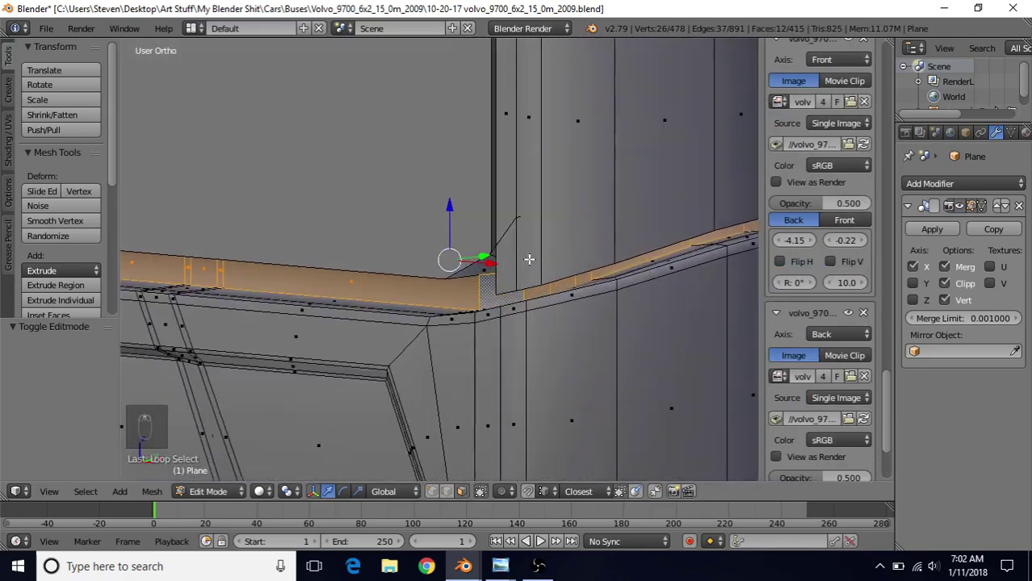
key("i")
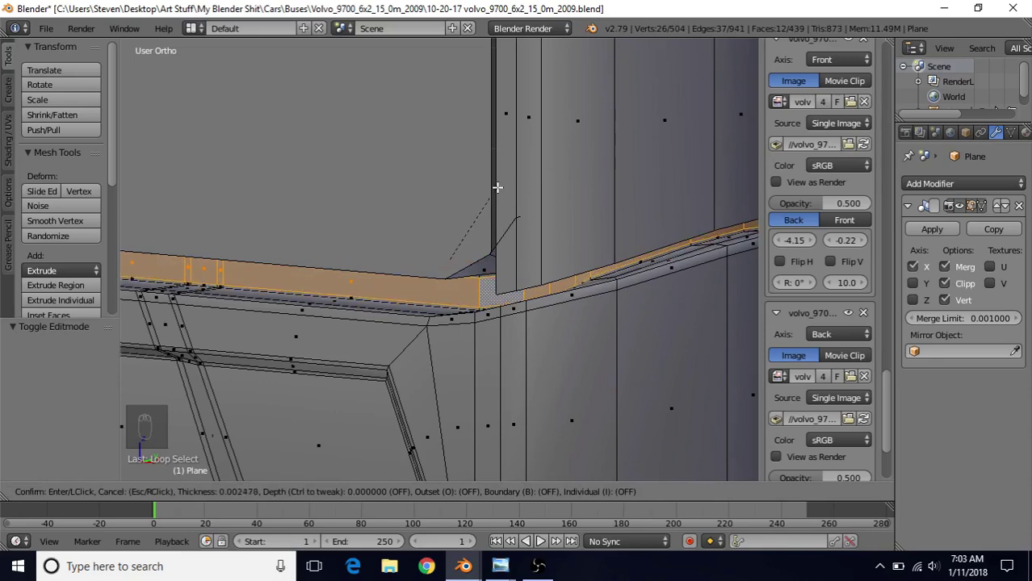
left_click_drag(492, 289, 483, 269)
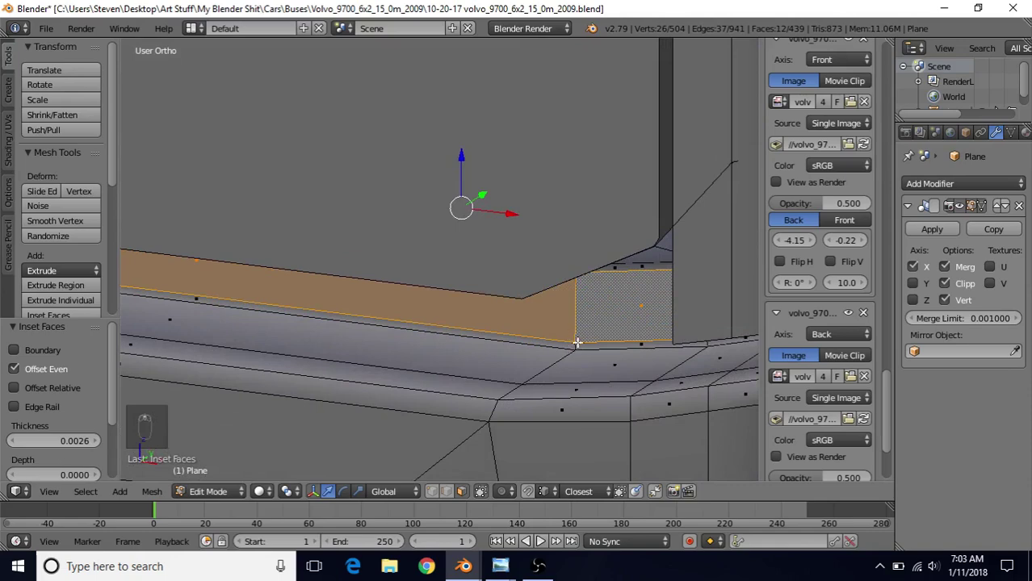
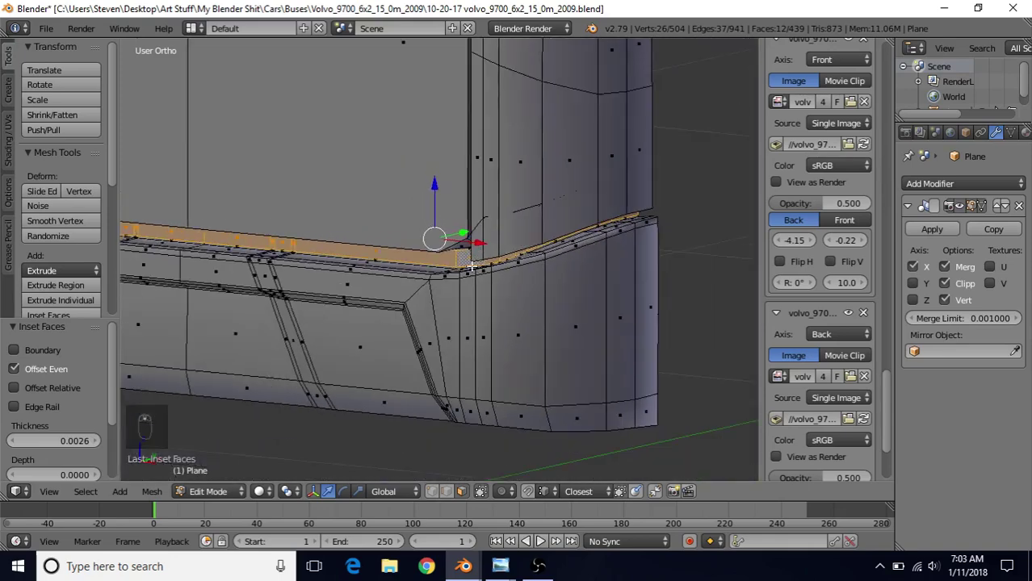
- Preview the inset ledge corner shaded from several angles, then re-enter Edit Mode
key("a")
key("Tab")
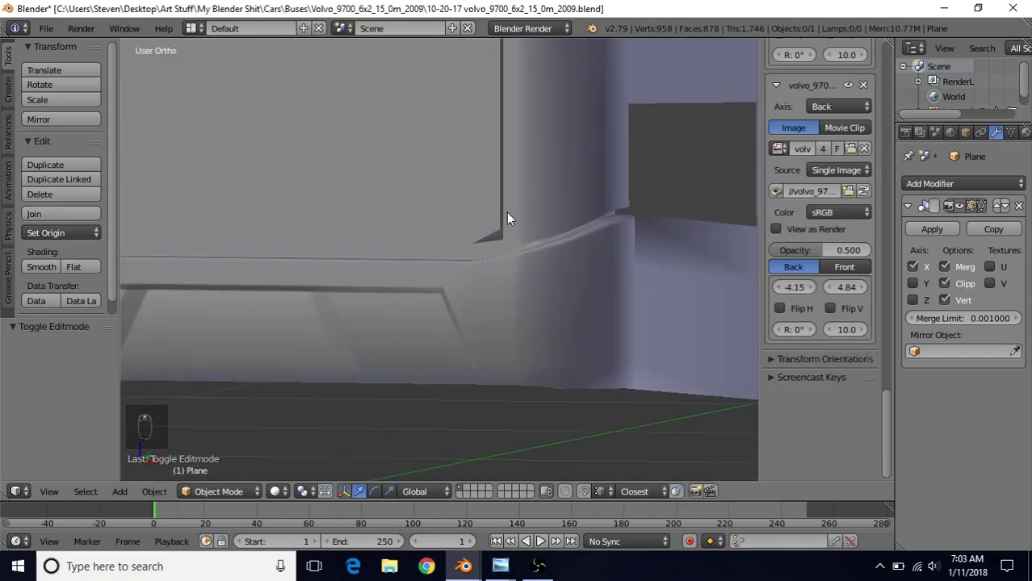
left_click_drag(510, 213, 384, 224)
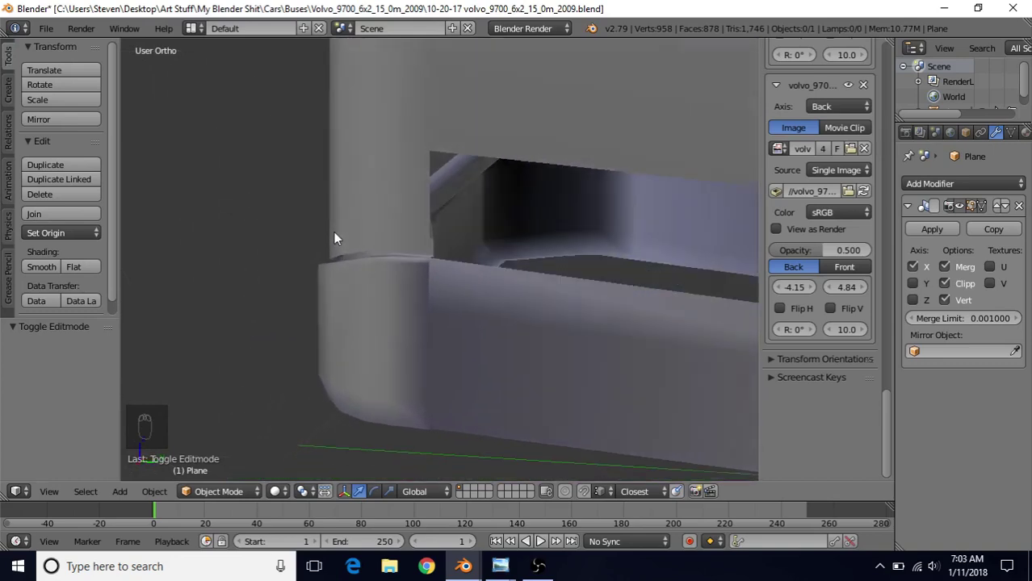
left_click_drag(455, 232, 496, 306)
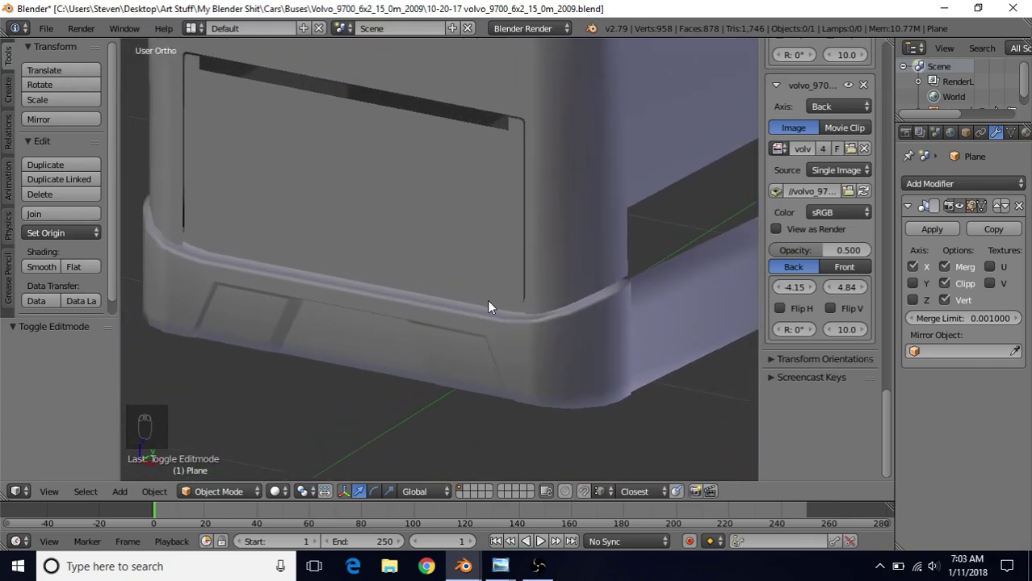
left_click_drag(488, 301, 525, 306)
key("Tab")
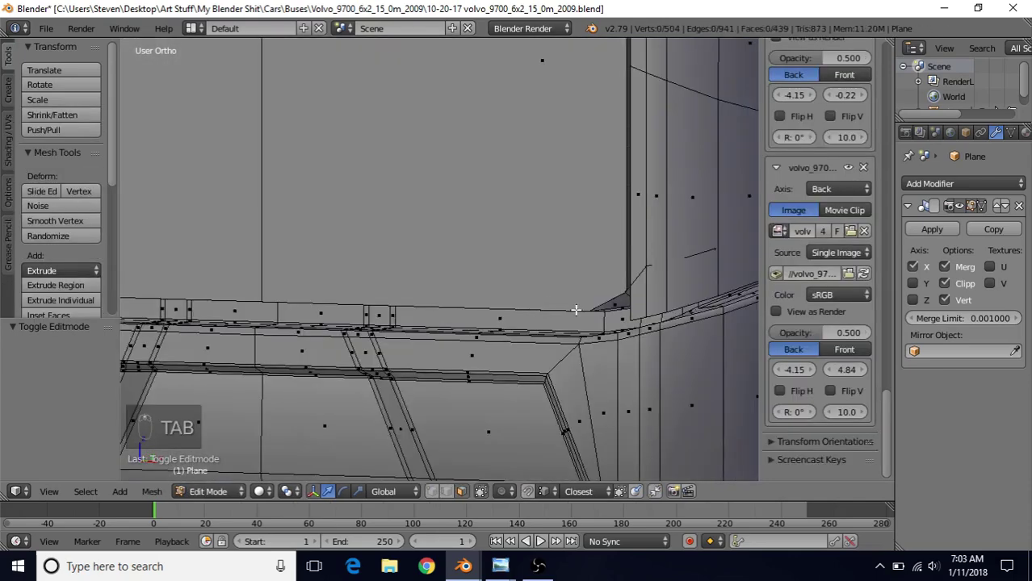
- Adjust the view along the ledge corner and return to the Object Mode preview
middle_click(575, 294)
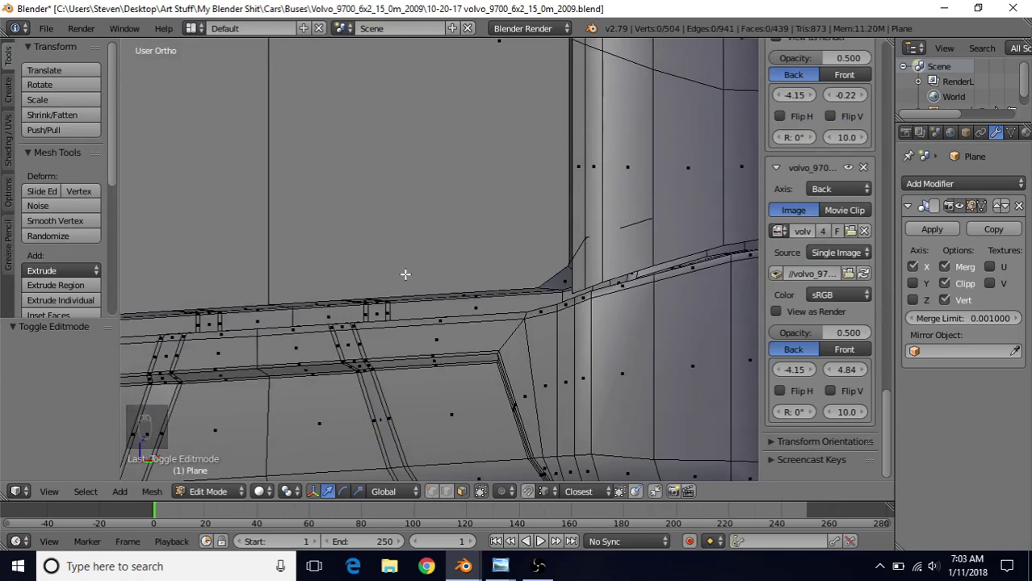
left_click_drag(424, 282, 453, 333)
key("Tab")
- Orbit around the lower front corner to check the inset ledge before saving
middle_click(477, 241)
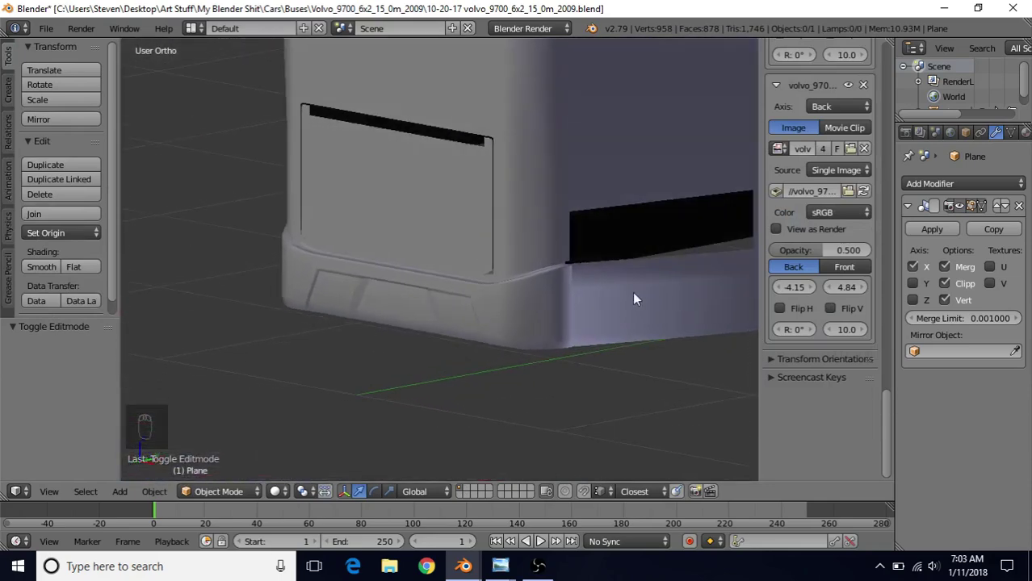
middle_click(436, 281)
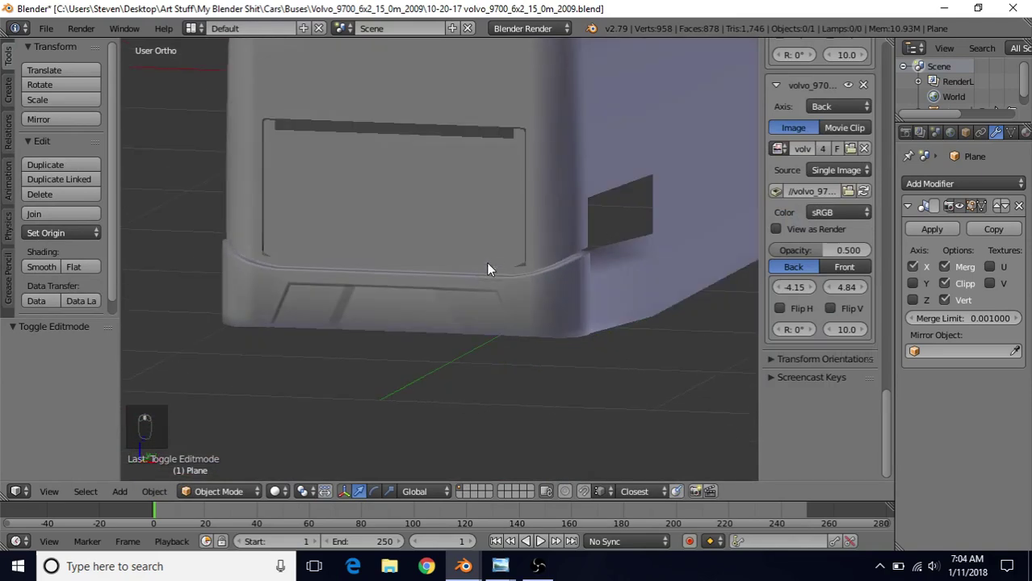
middle_click(514, 309)
middle_click(515, 309)
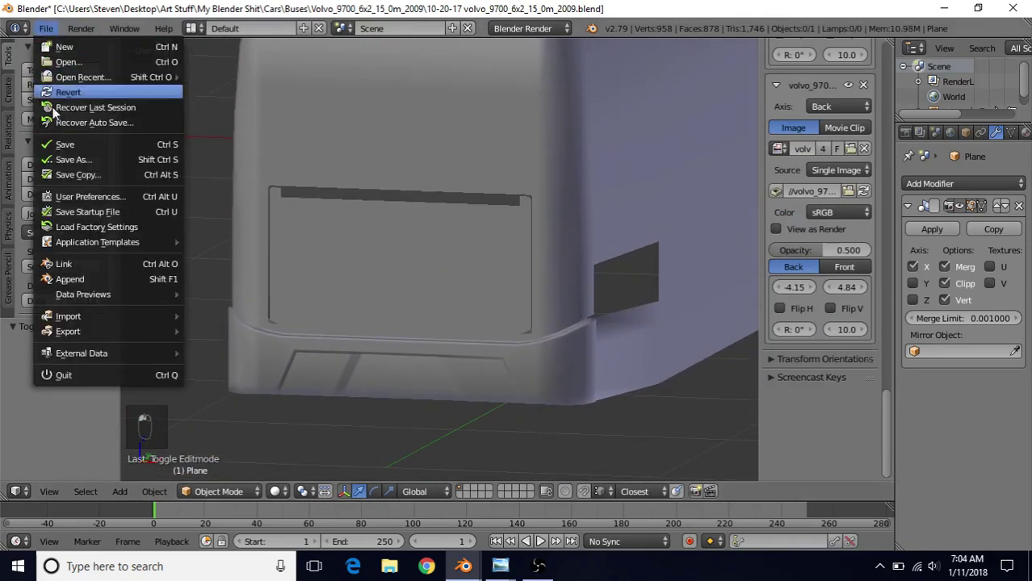